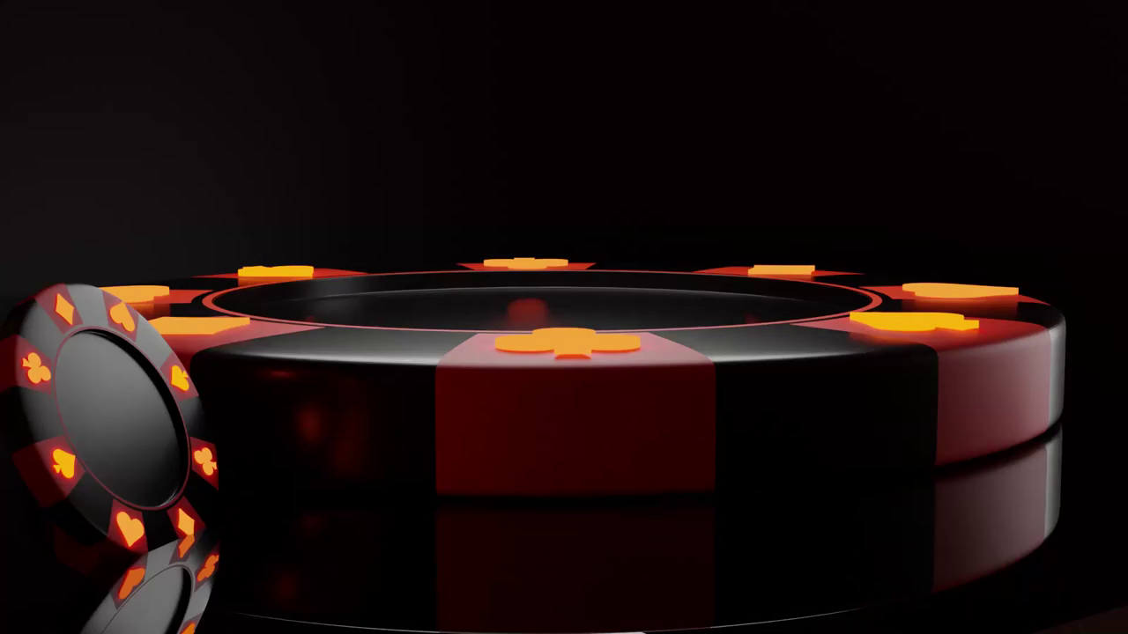
Select every object in the default scene so they can be removed
{"action": "scroll", "scroll_direction": "down", "scroll_amount": 3}
{"action": "key", "text": "ctrl+a"}
Delete the default objects and add a cylinder from the Mesh list
{"action": "key", "text": "a"}
{"action": "key", "text": "Delete"}
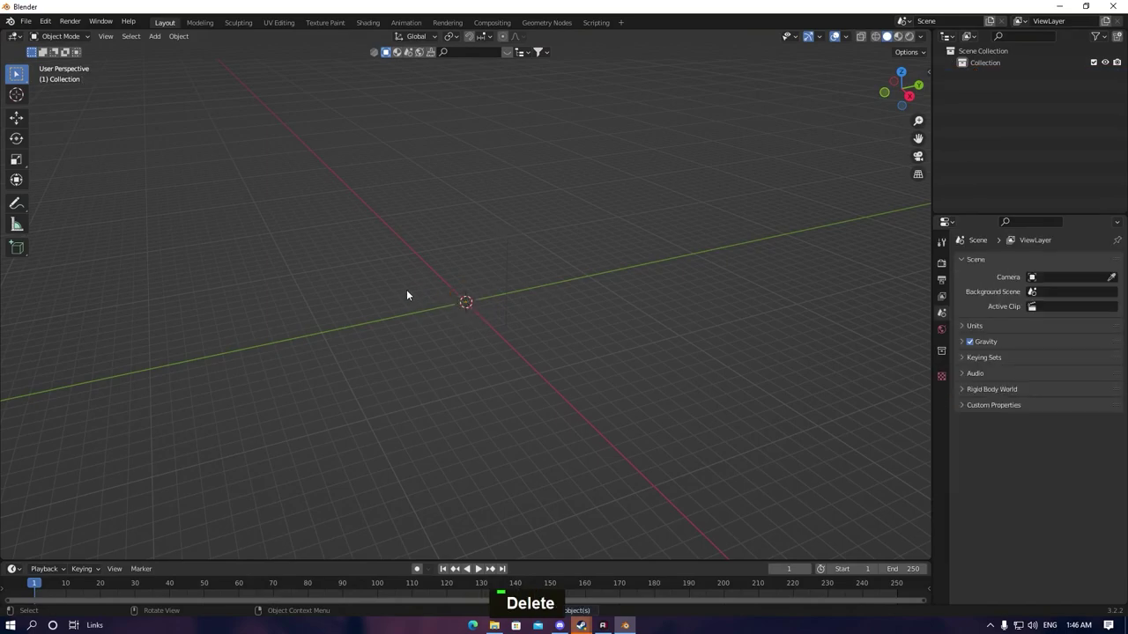
{"action": "key", "text": "shift+a"}
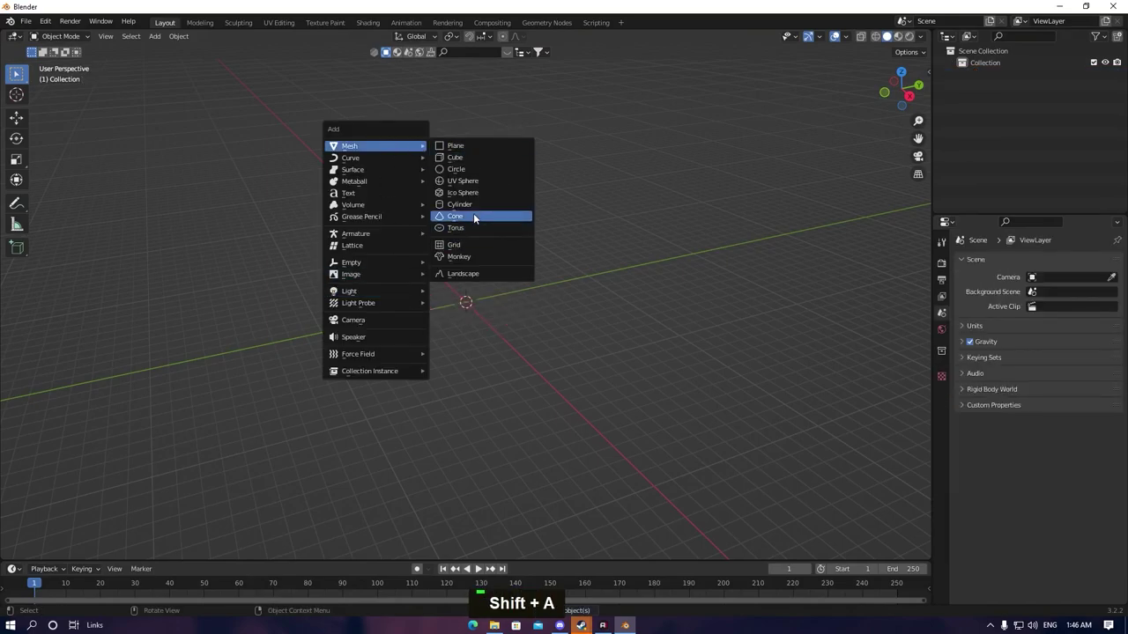
{"action": "scroll", "scroll_direction": "up", "scroll_amount": 3}
Scale the cylinder along Z to about 0.118 so it becomes a thin disc
{"action": "key", "text": "s"}
{"action": "key", "text": "z"}
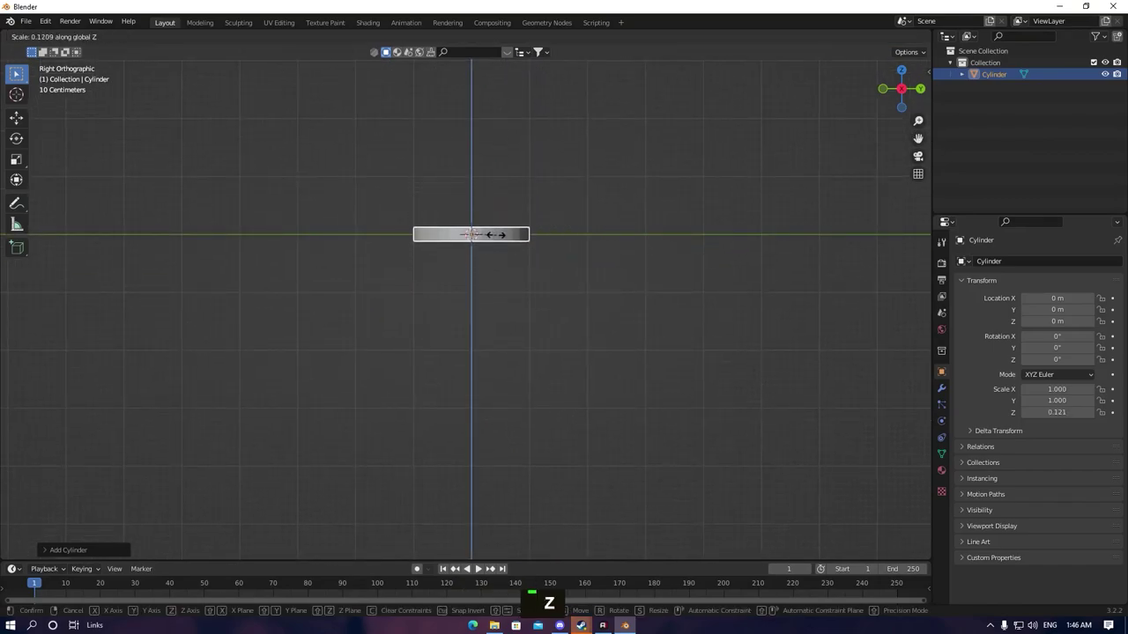
{"action": "scroll", "scroll_direction": "up", "scroll_amount": 3}
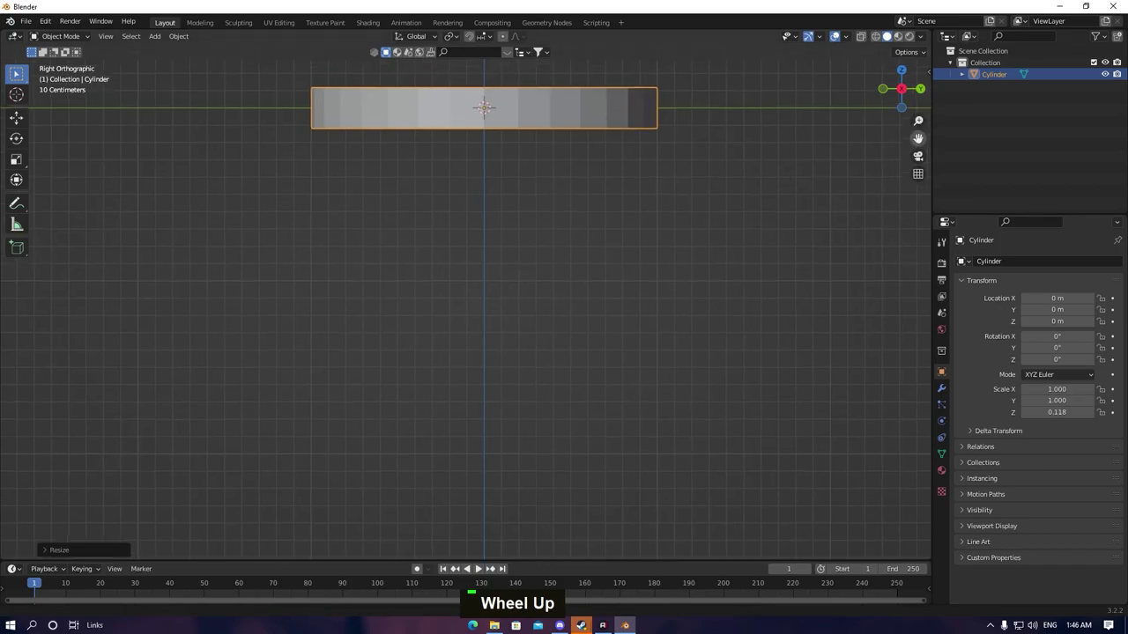
{"action": "scroll", "scroll_direction": "down", "scroll_amount": 3}
{"action": "scroll", "scroll_direction": "up", "scroll_amount": 3}
{"action": "middle_click", "coordinate": [336, 322]}
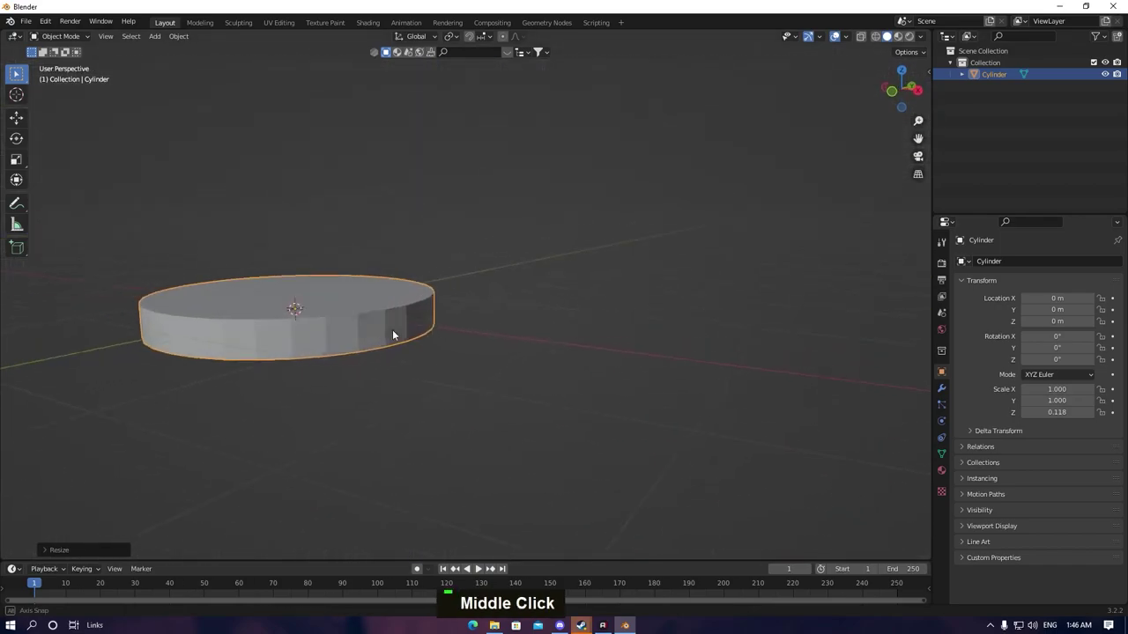
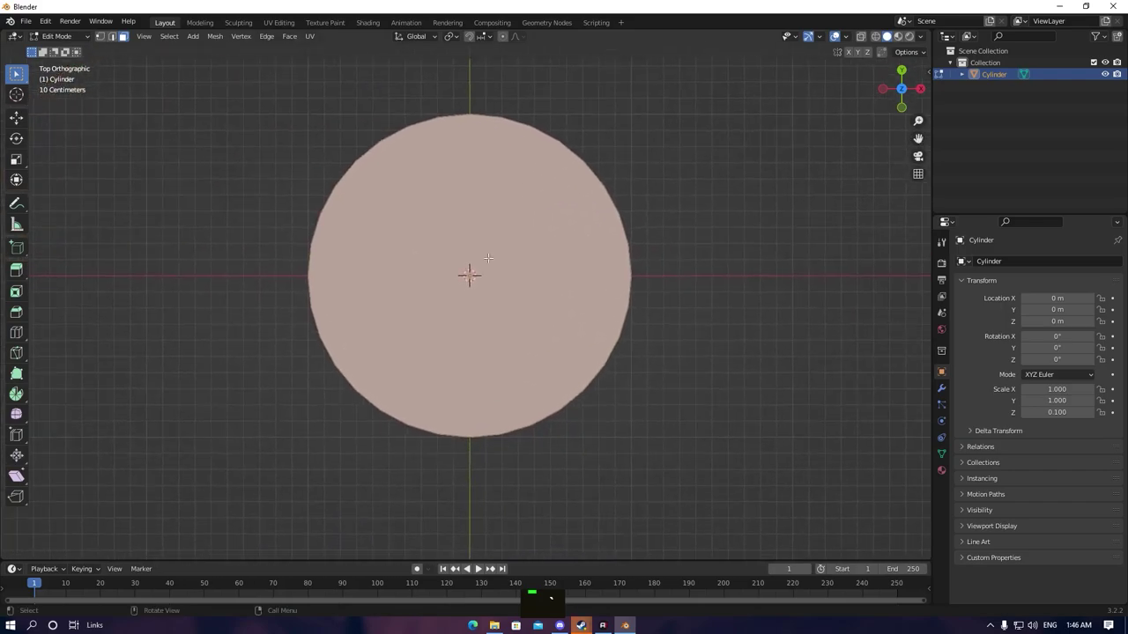
Inset the disc's top face twice to form a rim and a narrow inner ring
{"action": "key", "text": "i"}
{"action": "scroll", "scroll_direction": "up", "scroll_amount": 3}
{"action": "key", "text": "ctrl+z"}
{"action": "key", "text": "i"}
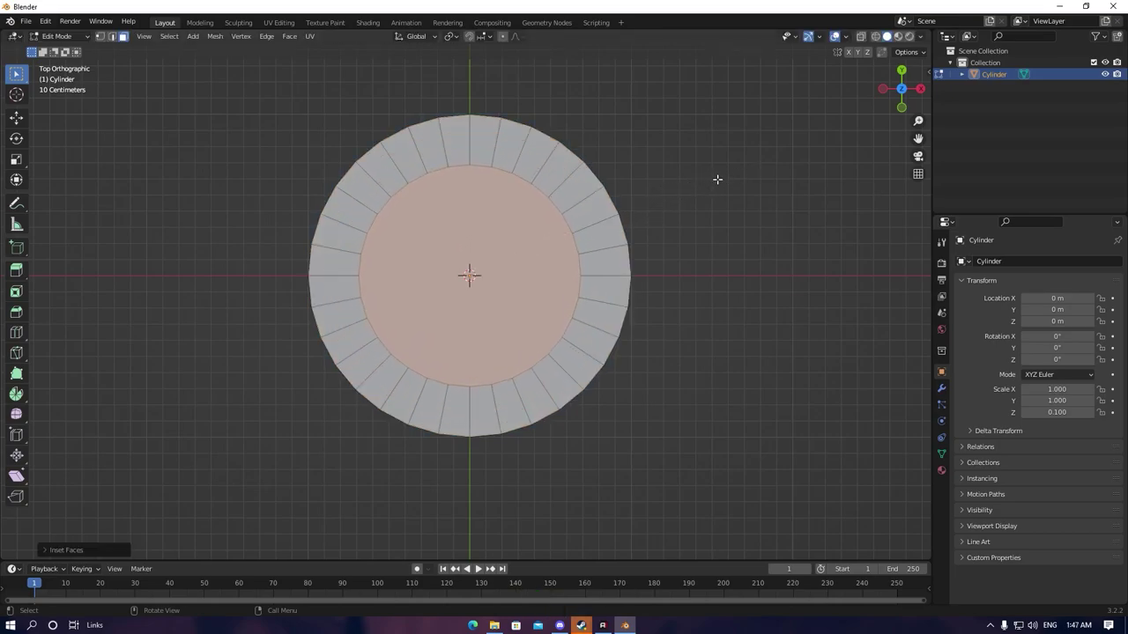
{"action": "key", "text": "i"}
{"action": "key", "text": "i"}
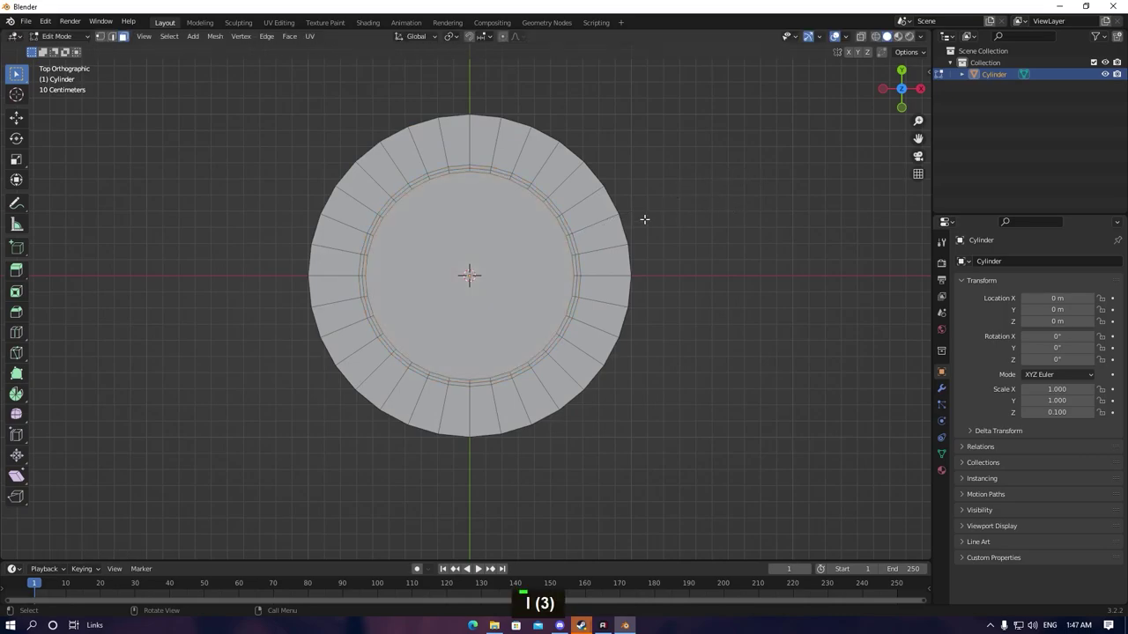
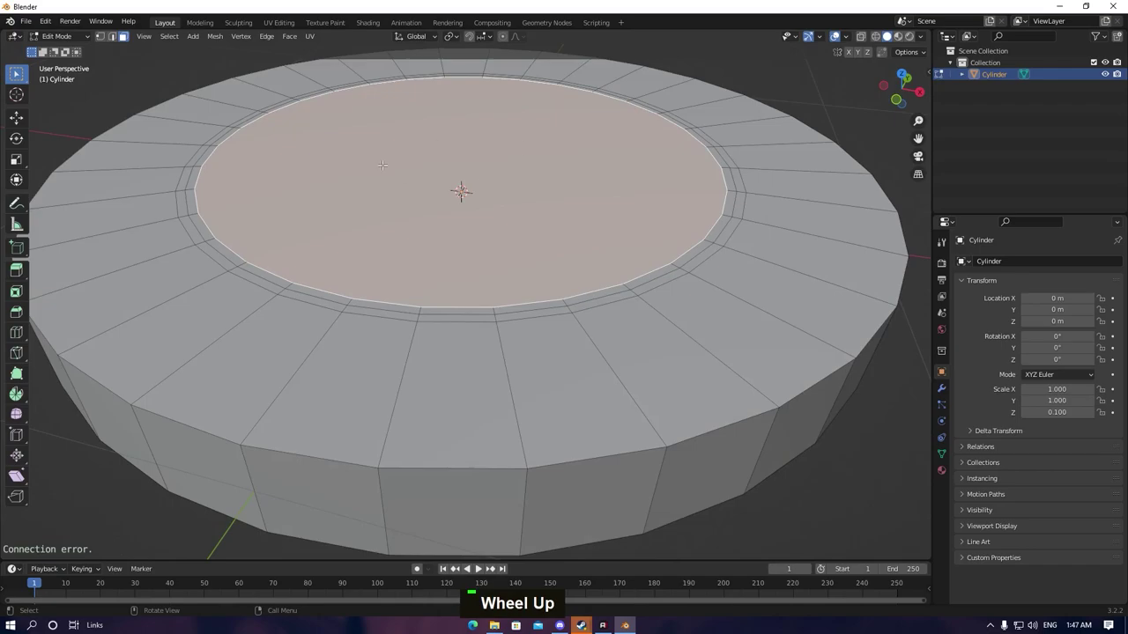
Extrude the inner top face down by -0.045 m and return to Object Mode
{"action": "key", "text": "e"}
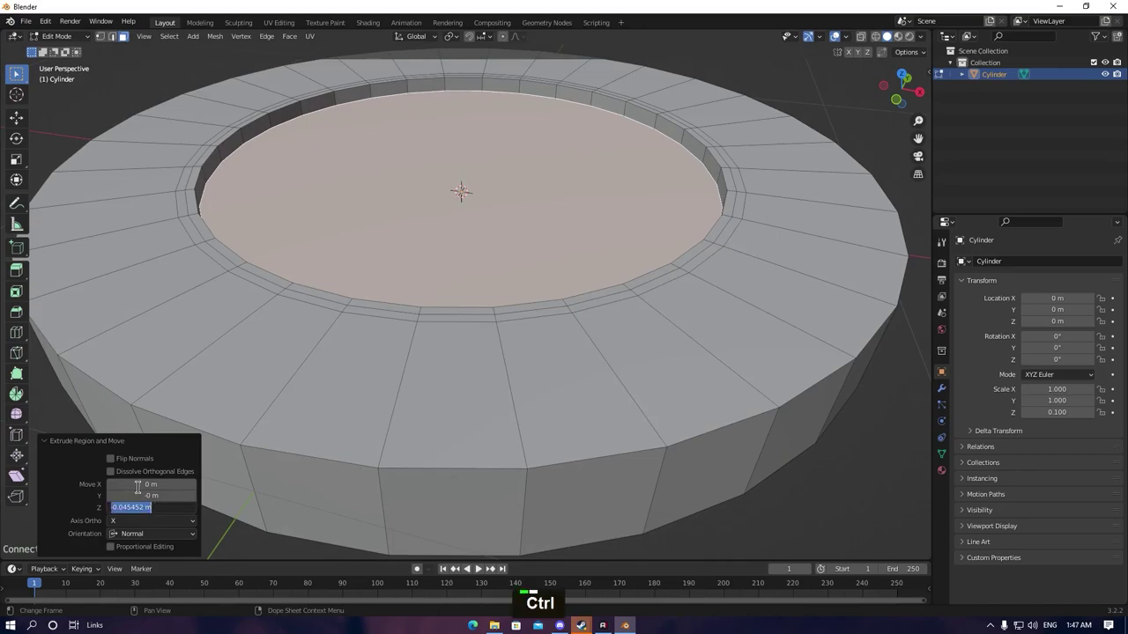
{"action": "type", "text": "-0.045452 m"}
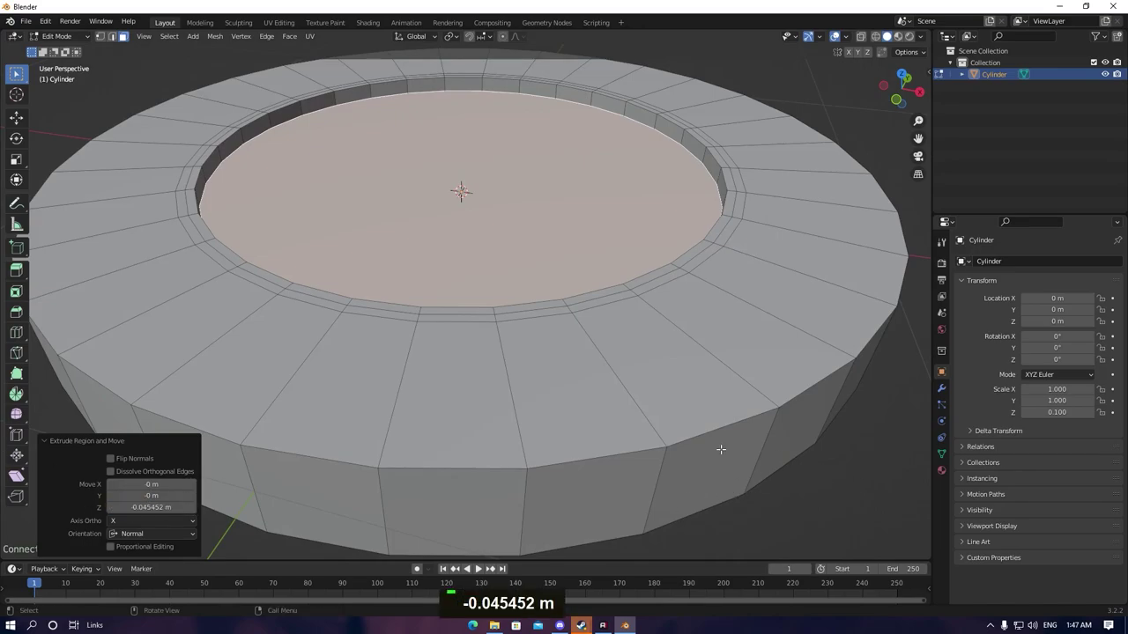
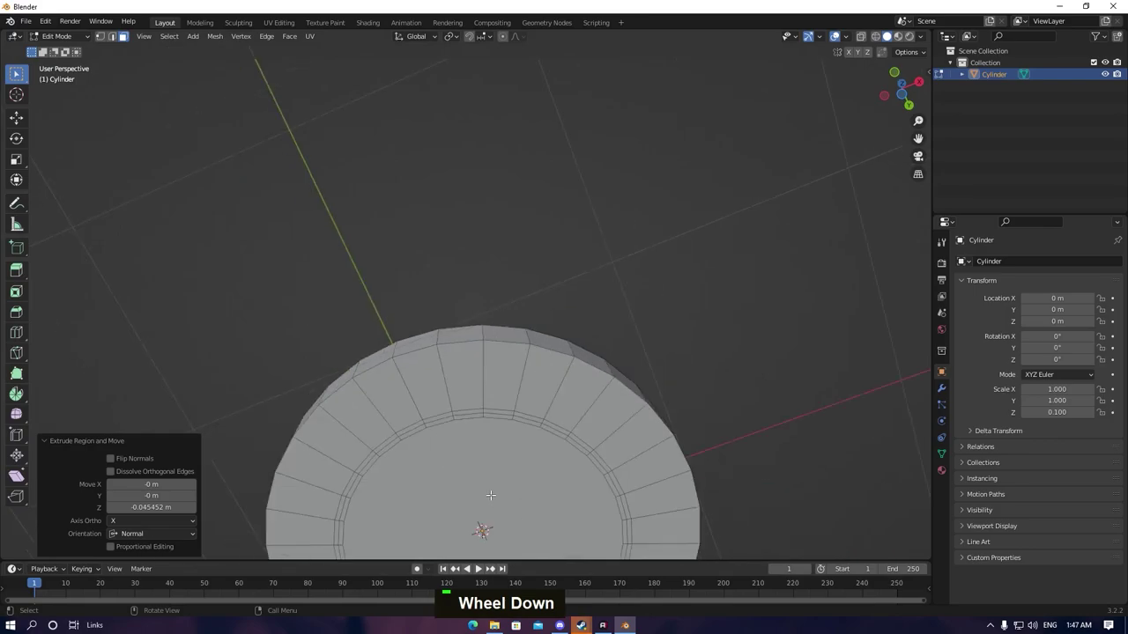
{"action": "key", "text": "e"}
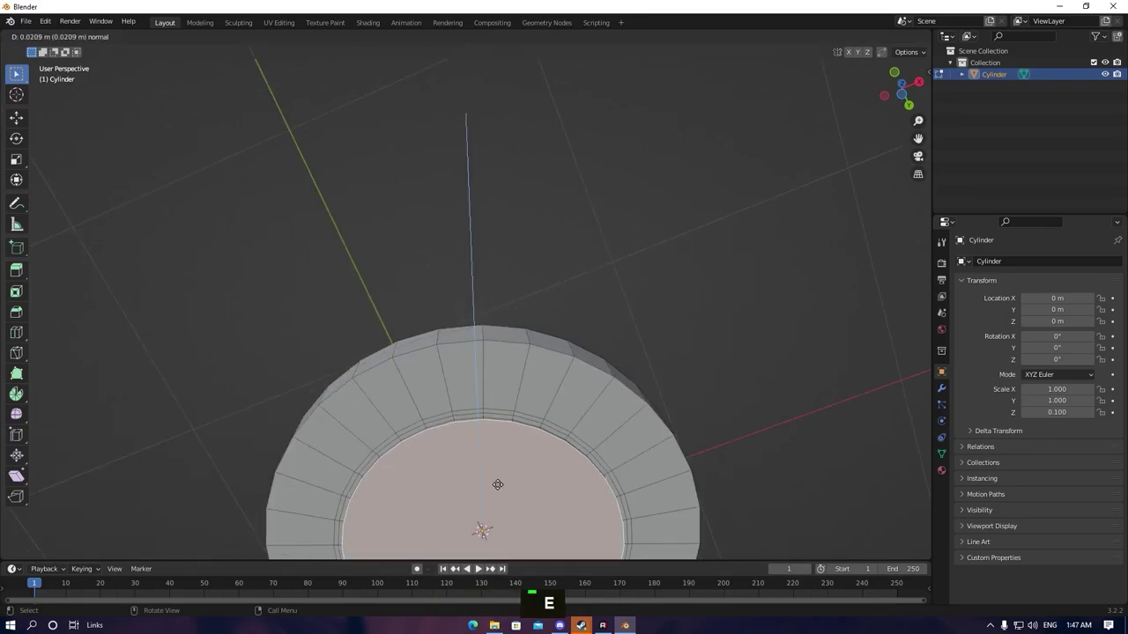
{"action": "scroll", "scroll_direction": "down", "scroll_amount": 3}
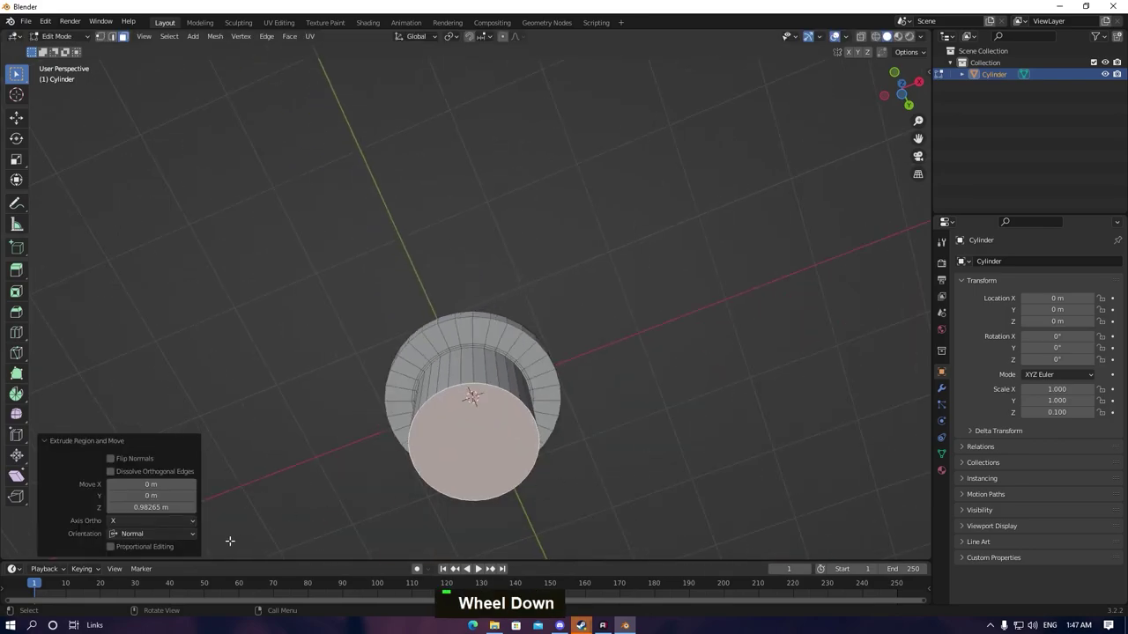
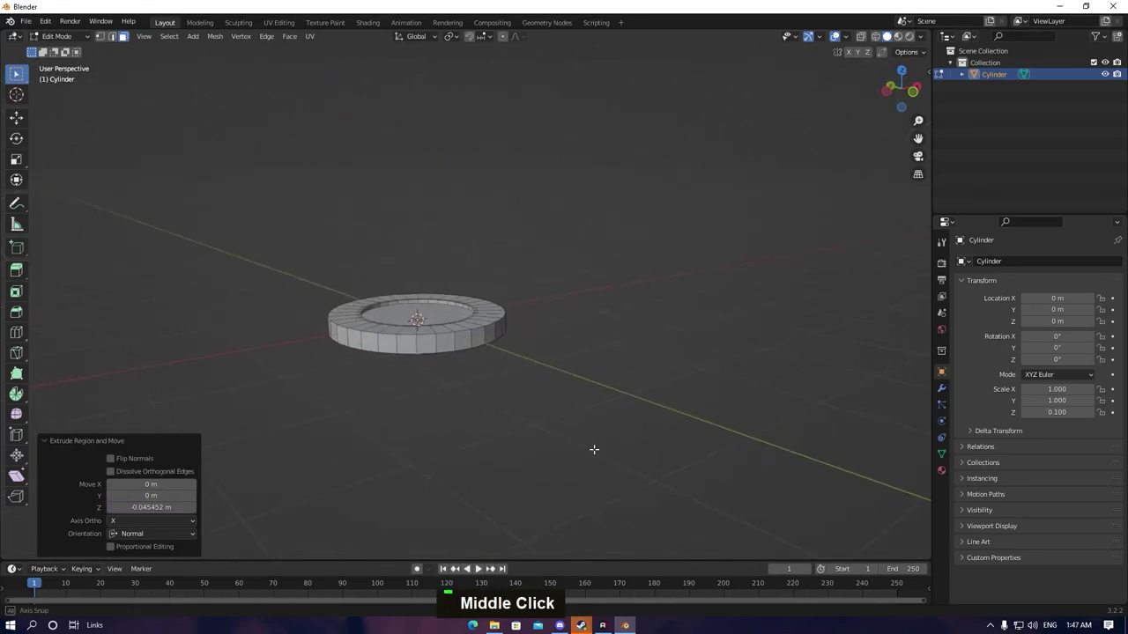
{"action": "scroll", "scroll_direction": "up", "scroll_amount": 3}
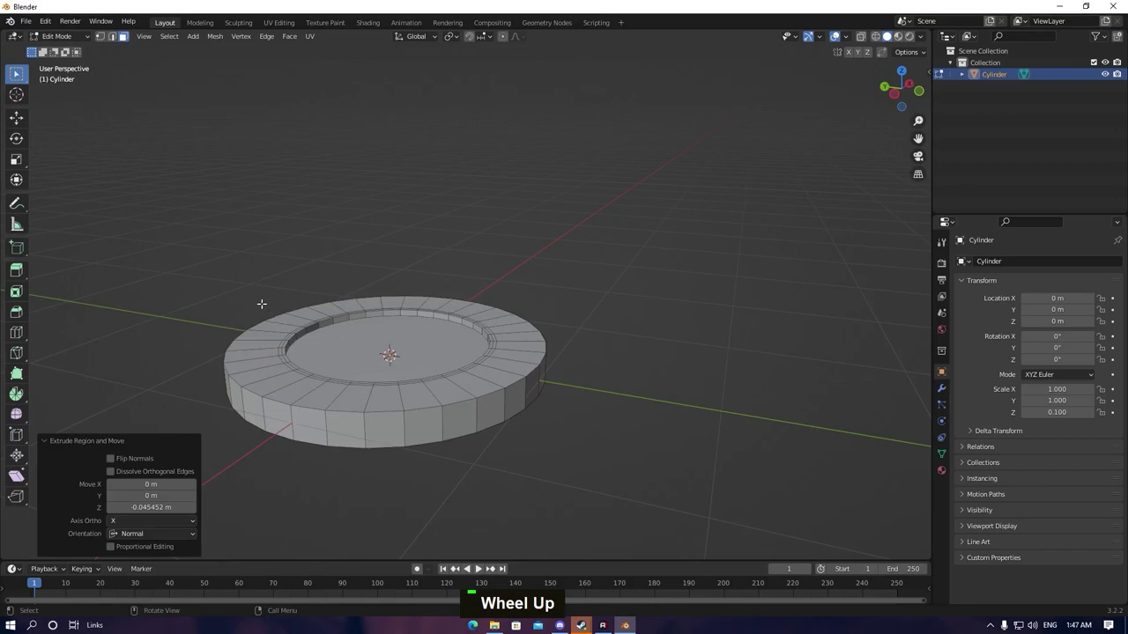
{"action": "key", "text": "Tab"}
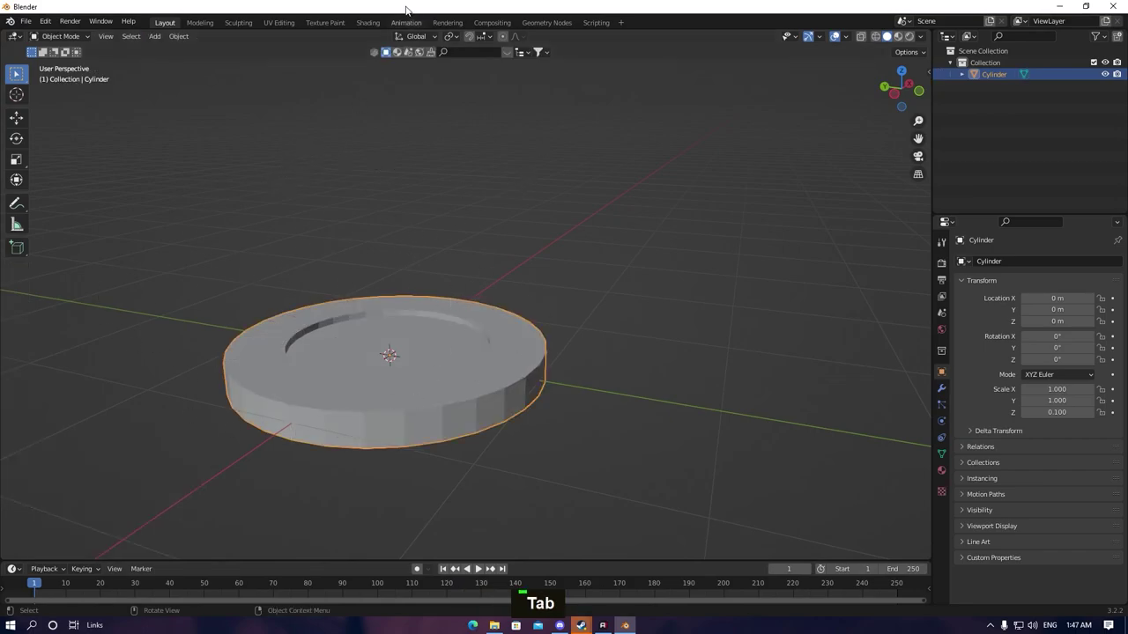
Scroll through the material settings while giving the disc its near-black base colour
{"action": "scroll", "scroll_direction": "up", "scroll_amount": 3}
{"action": "scroll", "scroll_direction": "up", "scroll_amount": 3}
{"action": "scroll", "scroll_direction": "up", "scroll_amount": 3}
{"action": "scroll", "scroll_direction": "up", "scroll_amount": 3}
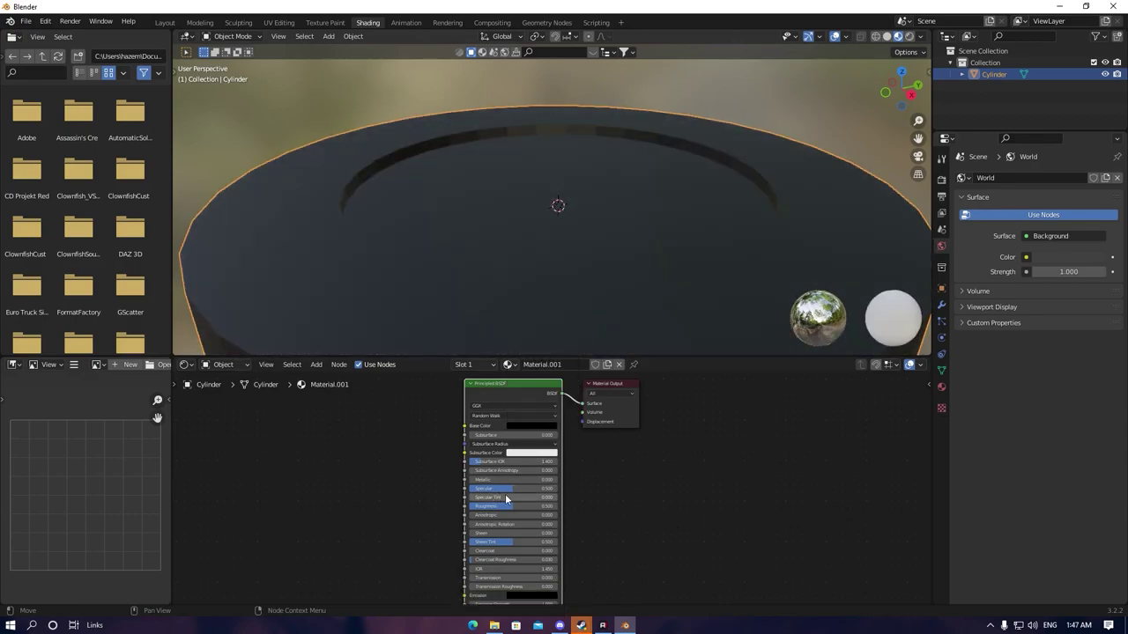
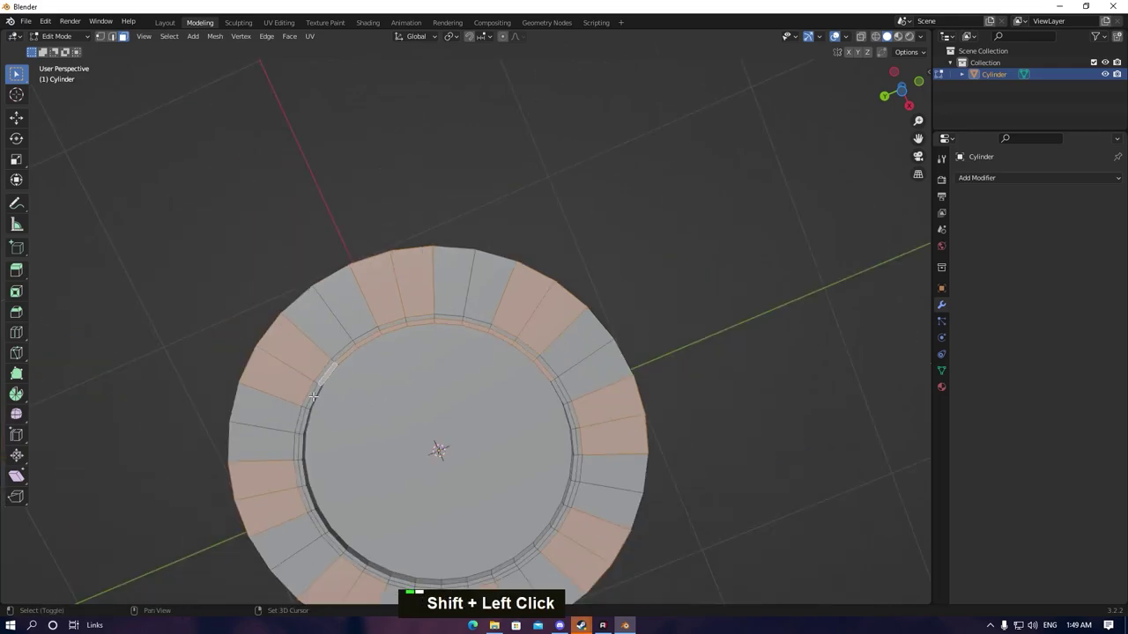
Assign Material.002 to the selected stripe faces and set its Base Color to coral red
{"action": "scroll", "scroll_direction": "up", "scroll_amount": 3}
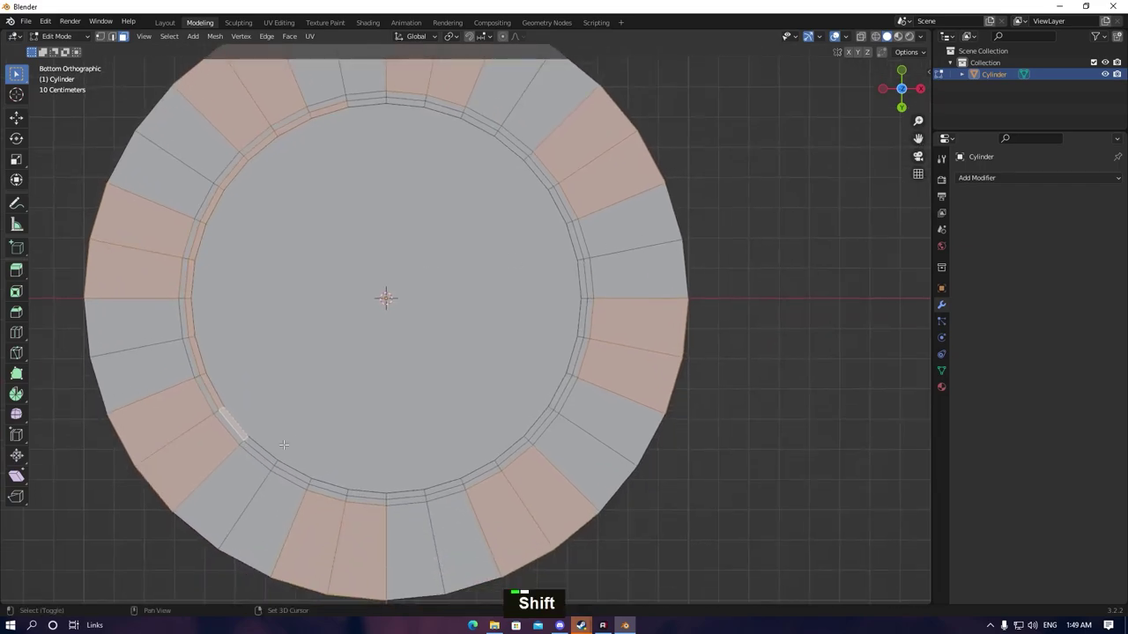
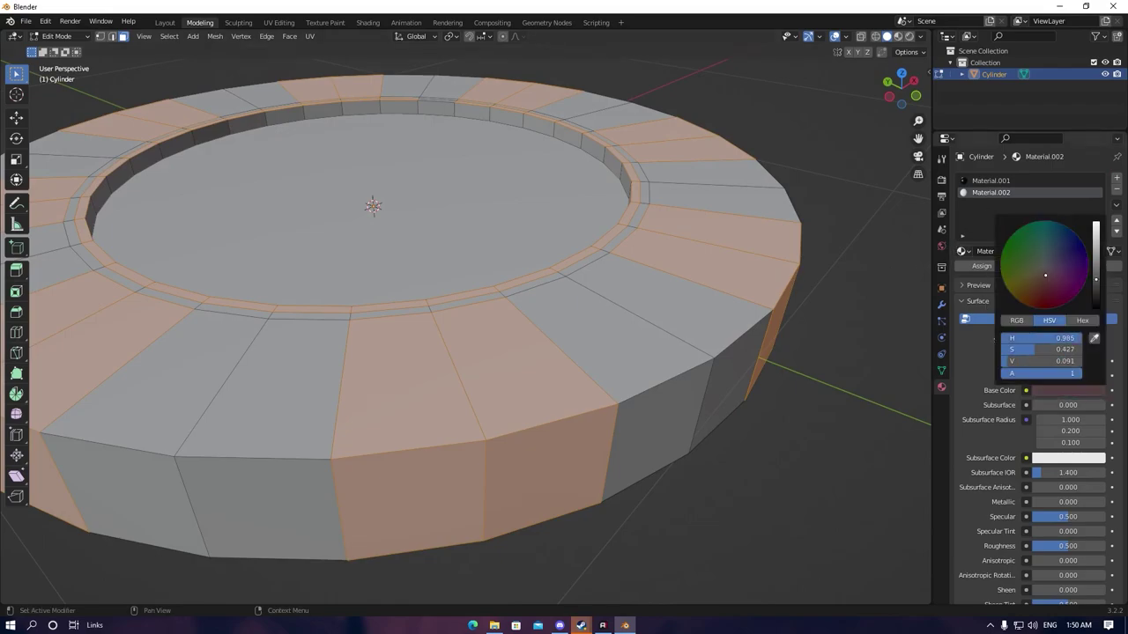
{"action": "key", "text": "z"}
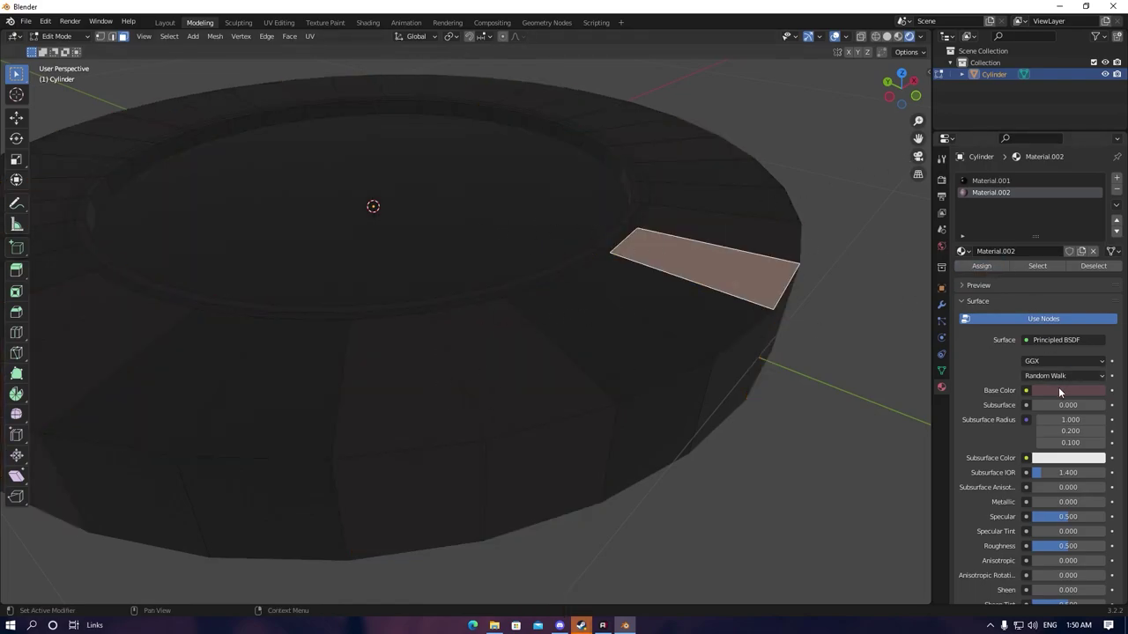
{"action": "double_click", "coordinate": [1050, 399]}
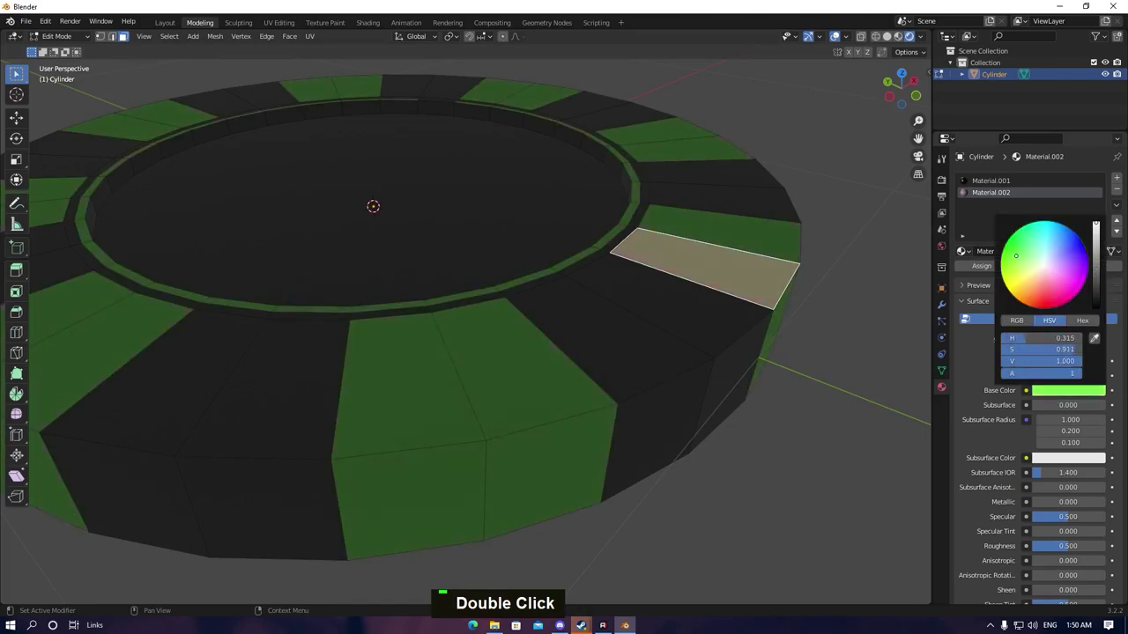
{"action": "key", "text": "z"}
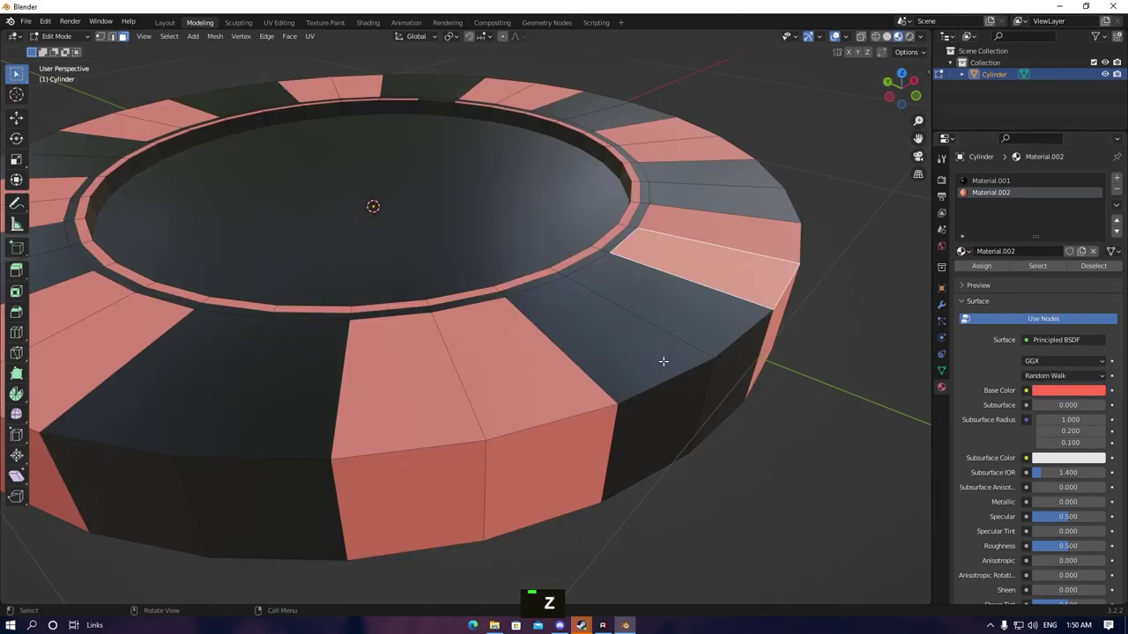
{"action": "scroll", "scroll_direction": "down", "scroll_amount": 3}
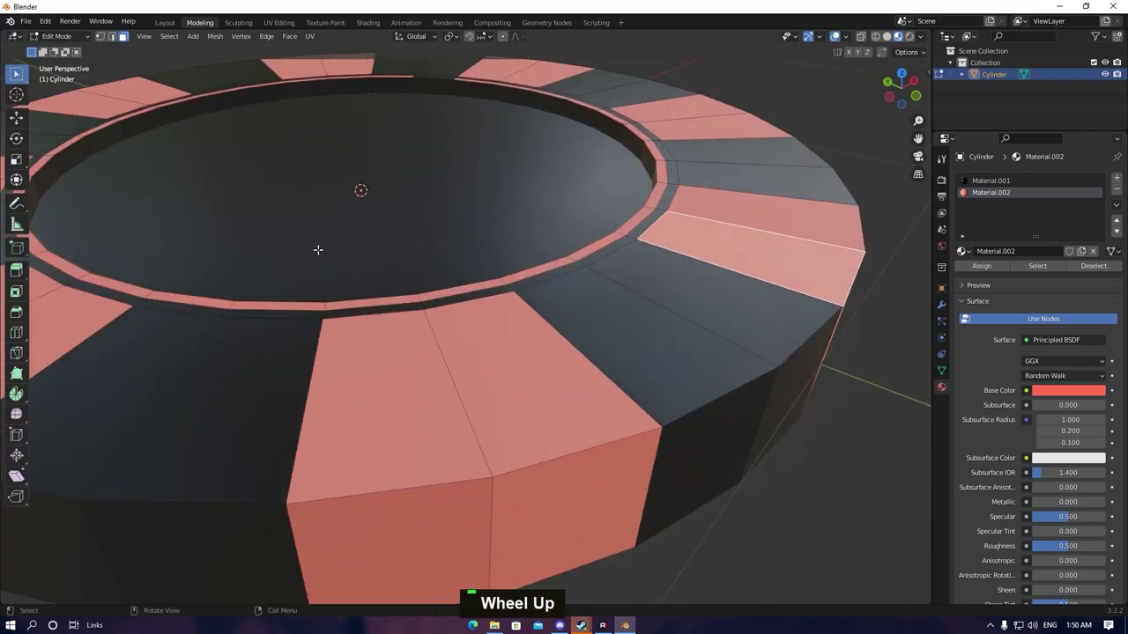
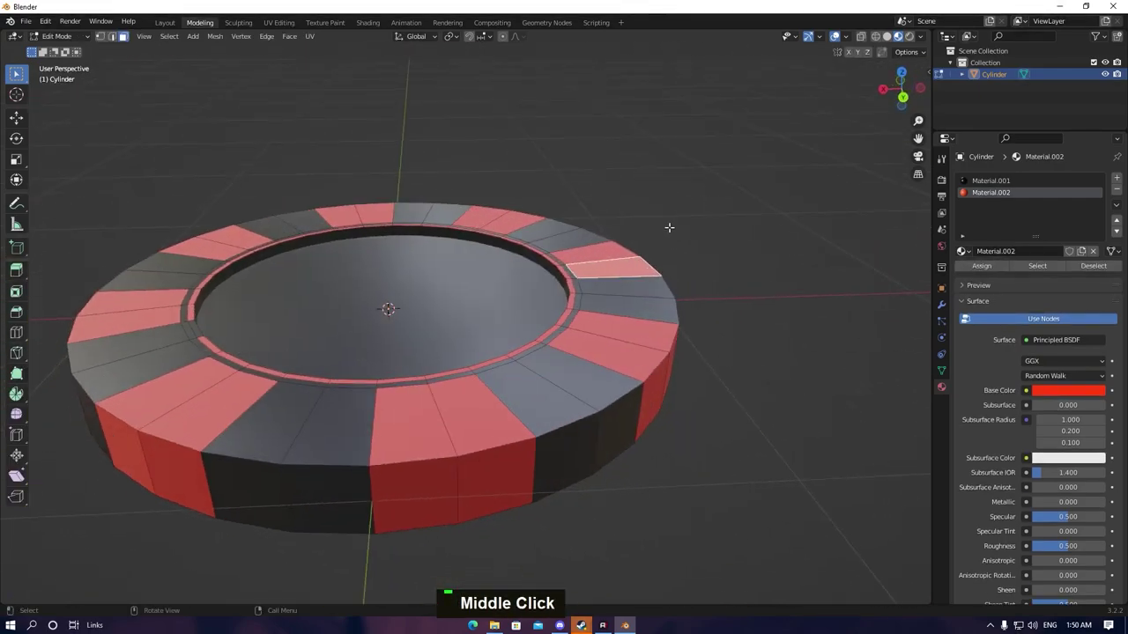
Smooth the chip with subdivision and inspect it from several angles
{"action": "scroll", "scroll_direction": "down", "scroll_amount": 3}
{"action": "key", "text": "Tab"}
{"action": "middle_click", "coordinate": [674, 377]}
{"action": "middle_click", "coordinate": [720, 299]}
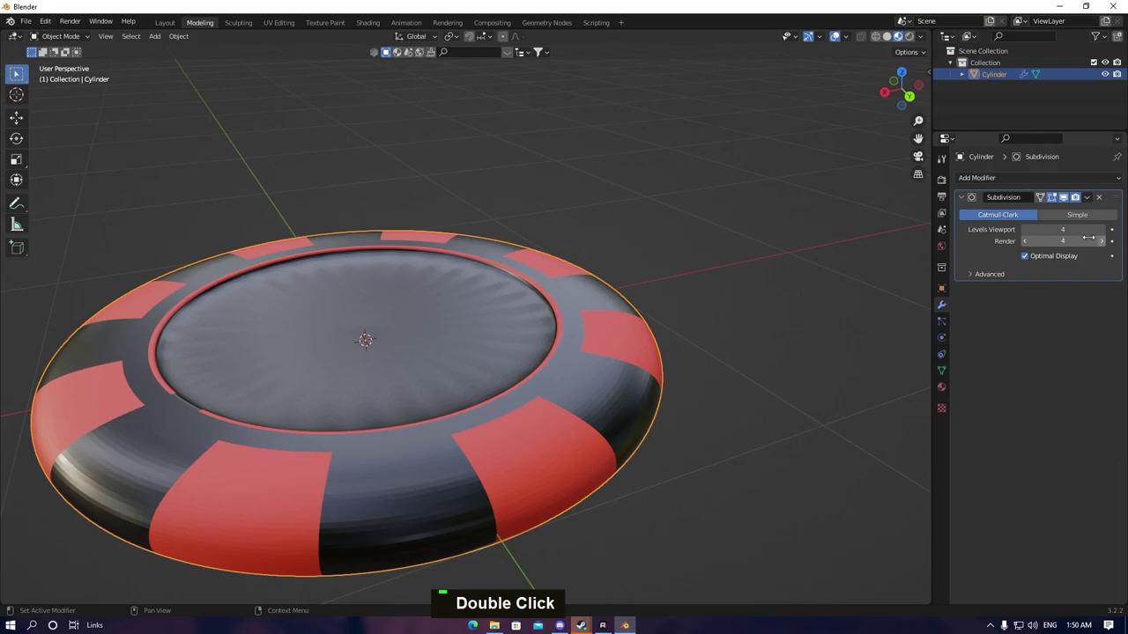
{"action": "scroll", "scroll_direction": "down", "scroll_amount": 3}
{"action": "middle_click", "coordinate": [615, 309]}
Add loop cuts near the chip's top and bottom edges in Edit Mode
{"action": "key", "text": "Tab"}
{"action": "key", "text": "ctrl+r"}
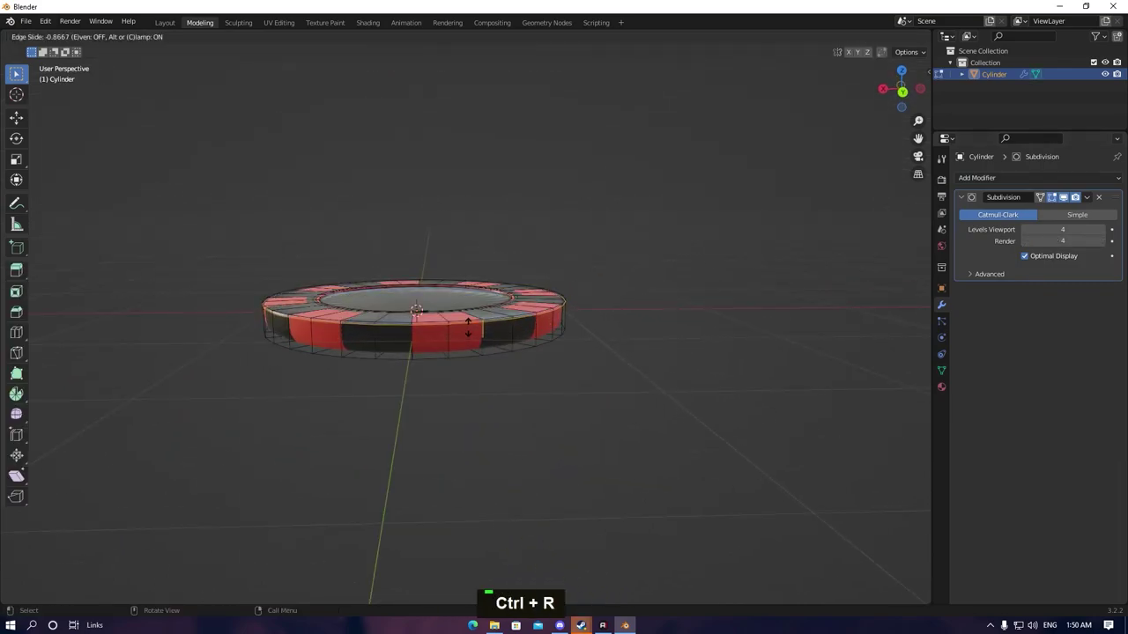
{"action": "key", "text": "ctrl+r"}
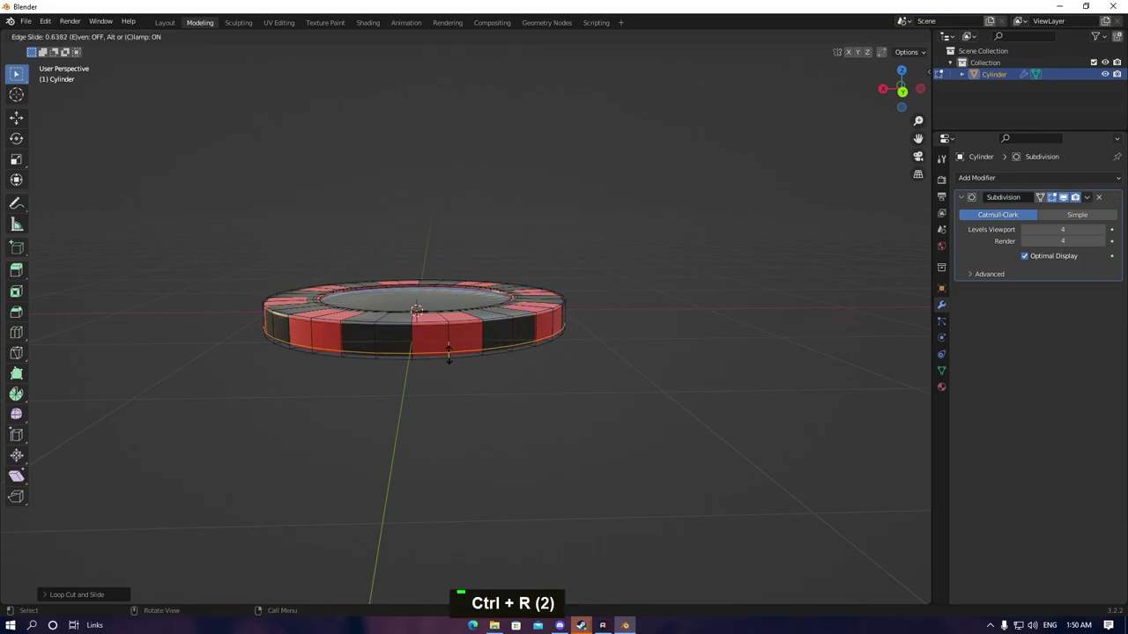
{"action": "scroll", "scroll_direction": "up", "scroll_amount": 3}
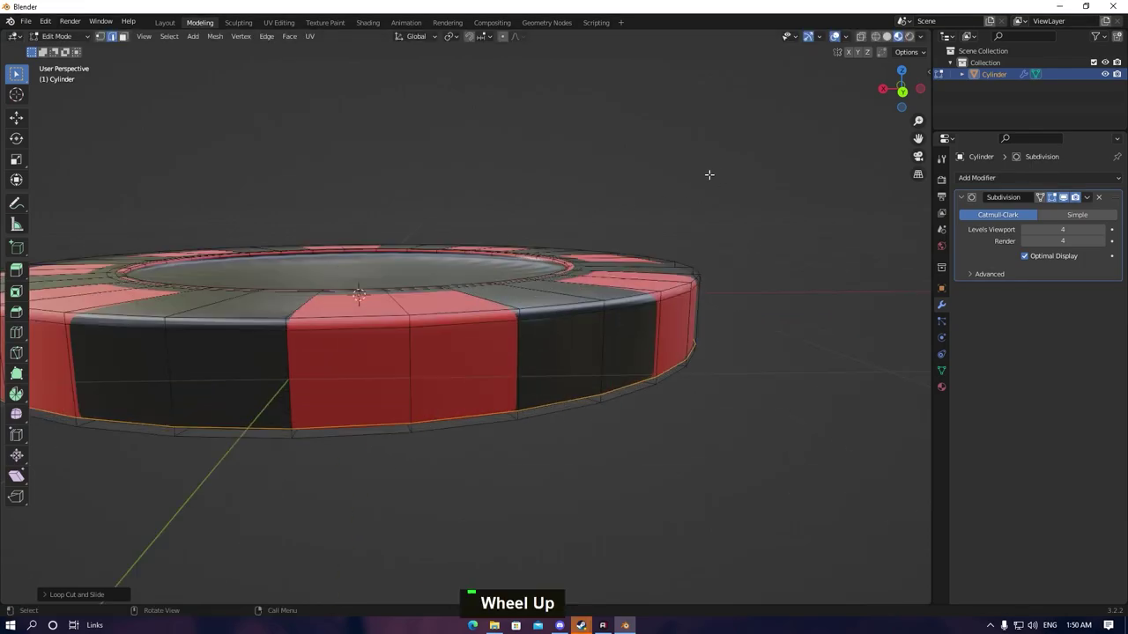
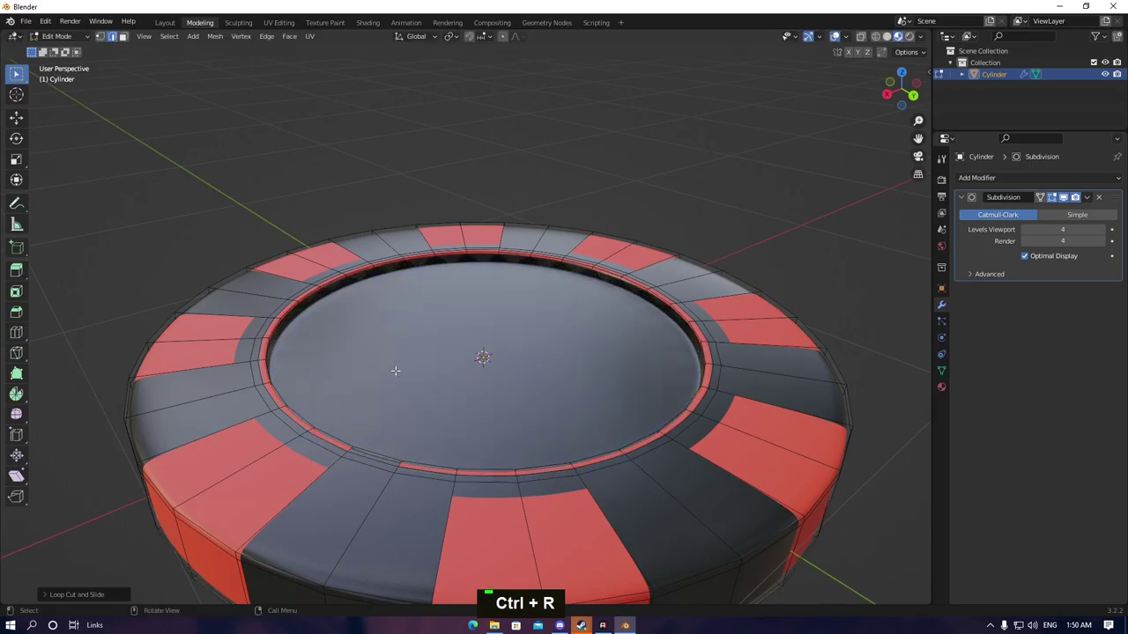
{"action": "key", "text": "ctrl+r"}
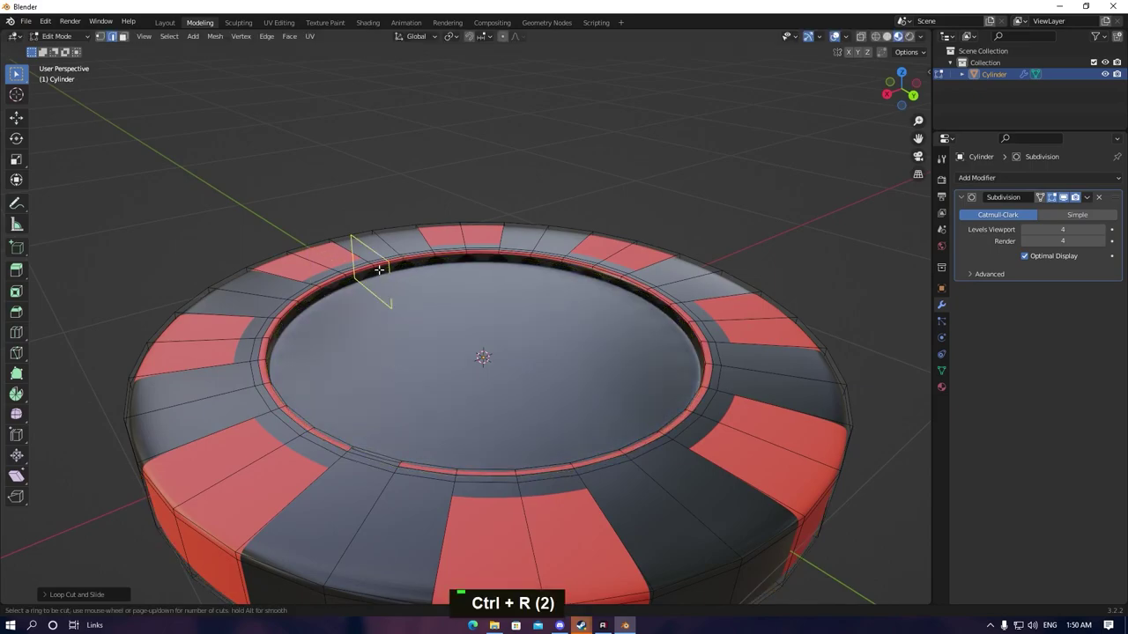
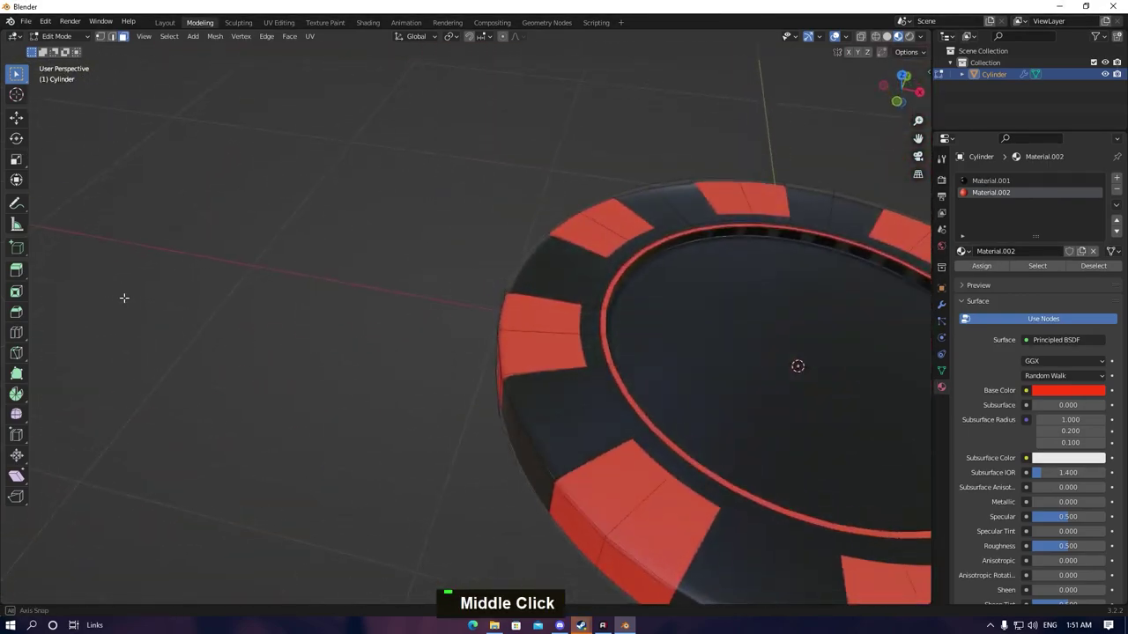
{"action": "key", "text": "Tab"}
Add and slide another edge loop to tighten the red inner ring, then finish editing
{"action": "middle_click", "coordinate": [682, 276]}
{"action": "scroll", "scroll_direction": "up", "scroll_amount": 3}
{"action": "key", "text": "Tab"}
{"action": "key", "text": "ctrl+r"}
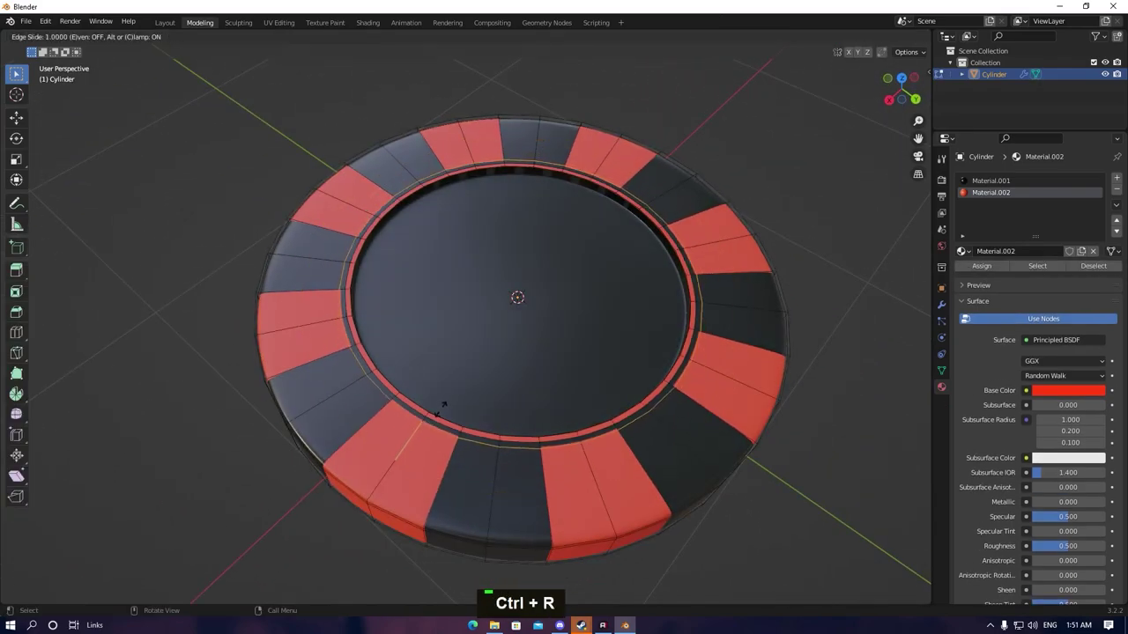
{"action": "scroll", "scroll_direction": "down", "scroll_amount": 3}
{"action": "key", "text": "ctrl+r"}
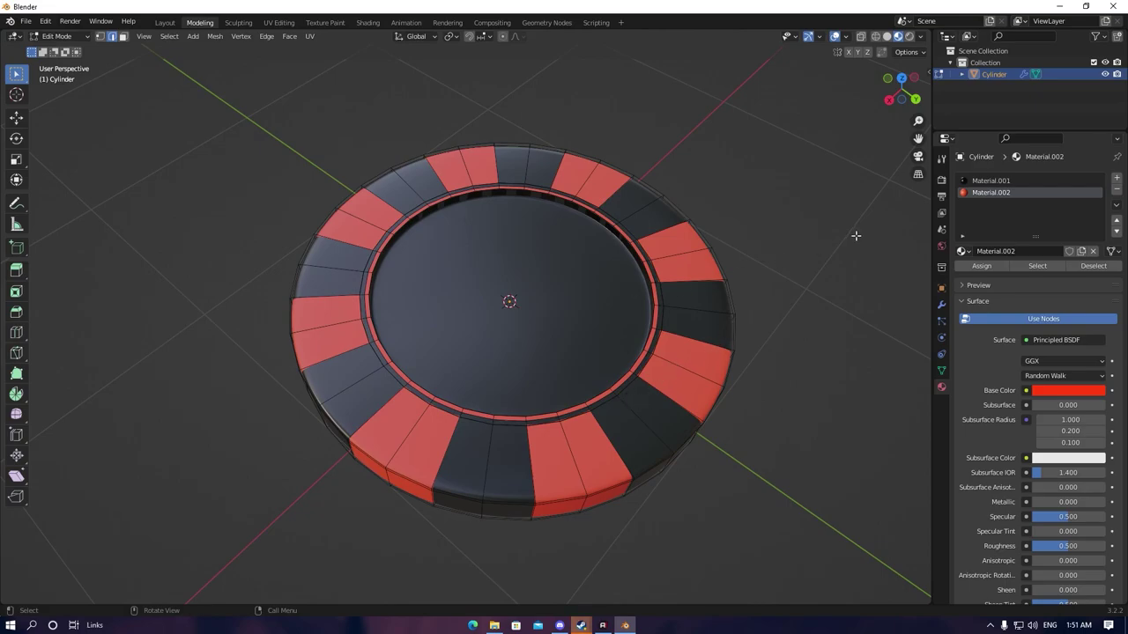
{"action": "key", "text": "Tab"}
{"action": "middle_click", "coordinate": [533, 371]}
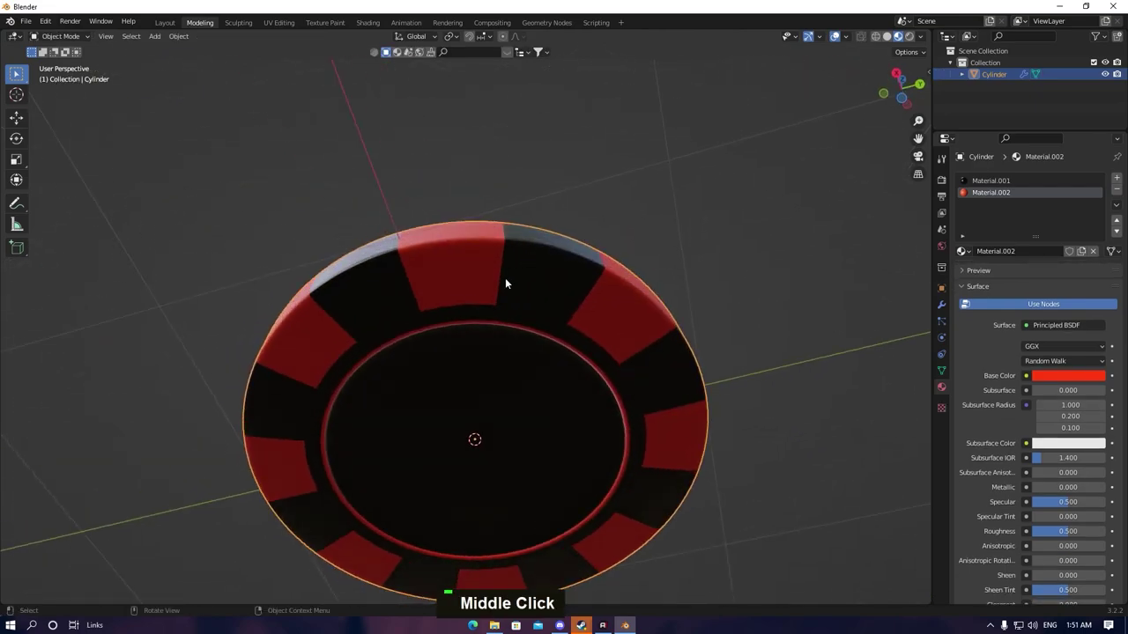
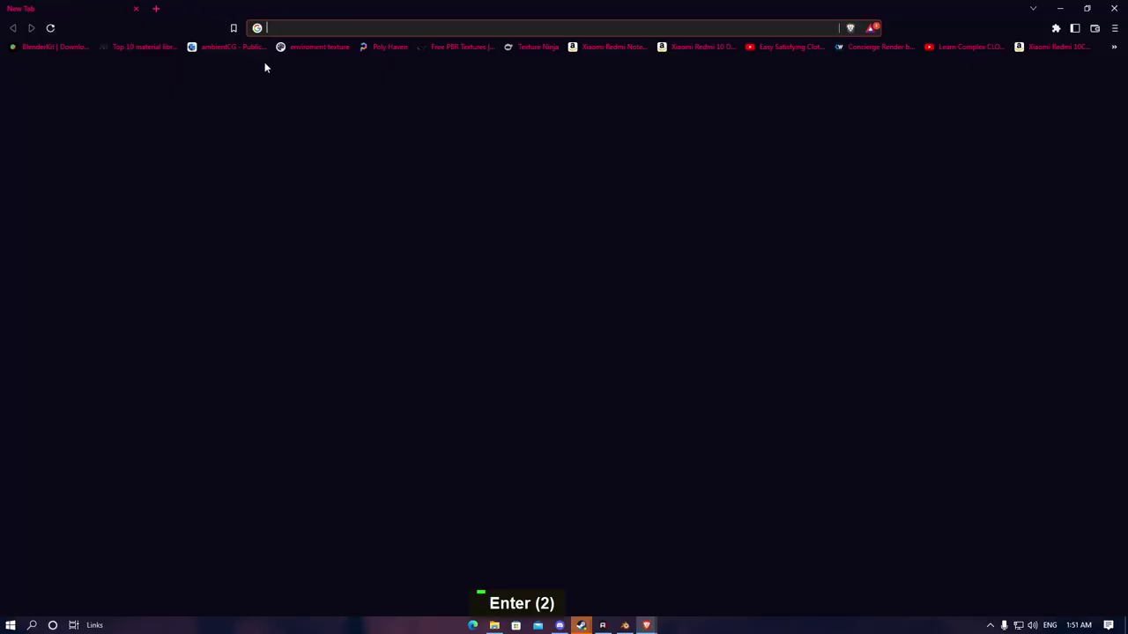
Search for poker chip signs and save the four-chip suit-symbol image
{"action": "key", "text": "p"}
{"action": "key", "text": "o"}
{"action": "type", "text": "K, C"}
{"action": "key", "text": "Return"}
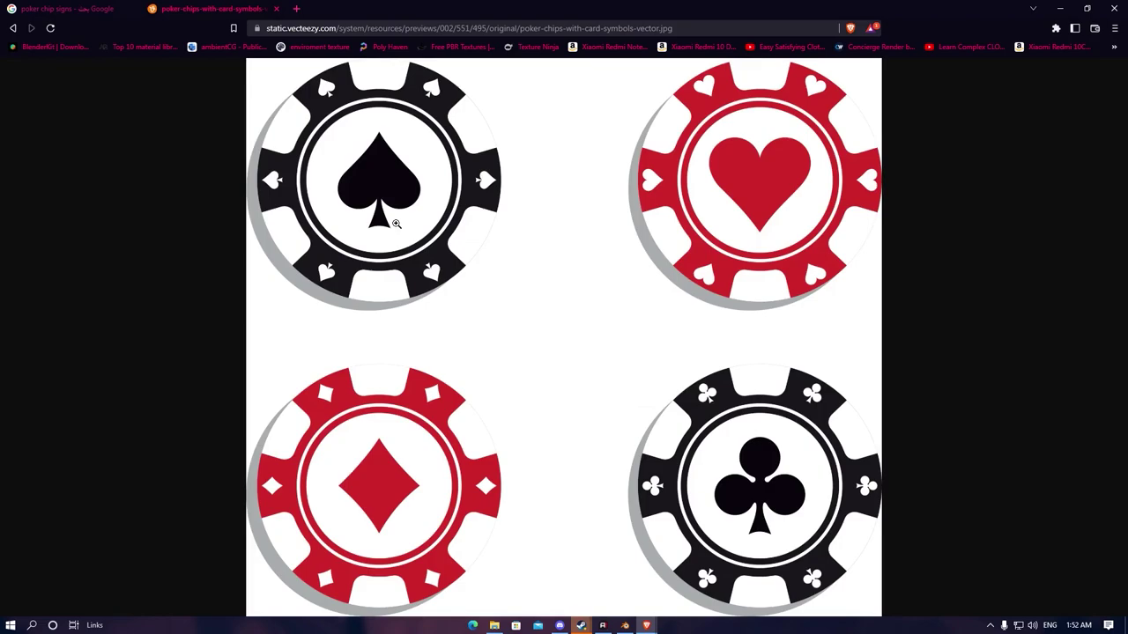
{"action": "right_click", "coordinate": [659, 180]}
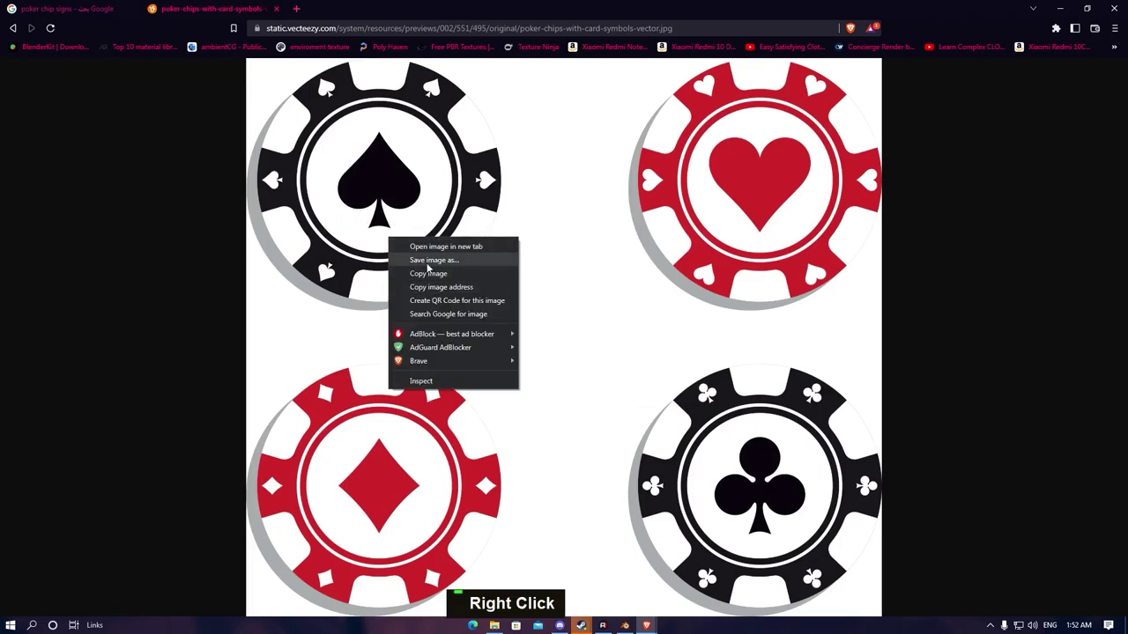
{"action": "key", "text": "Return"}
{"action": "key", "text": "ctrl+j"}
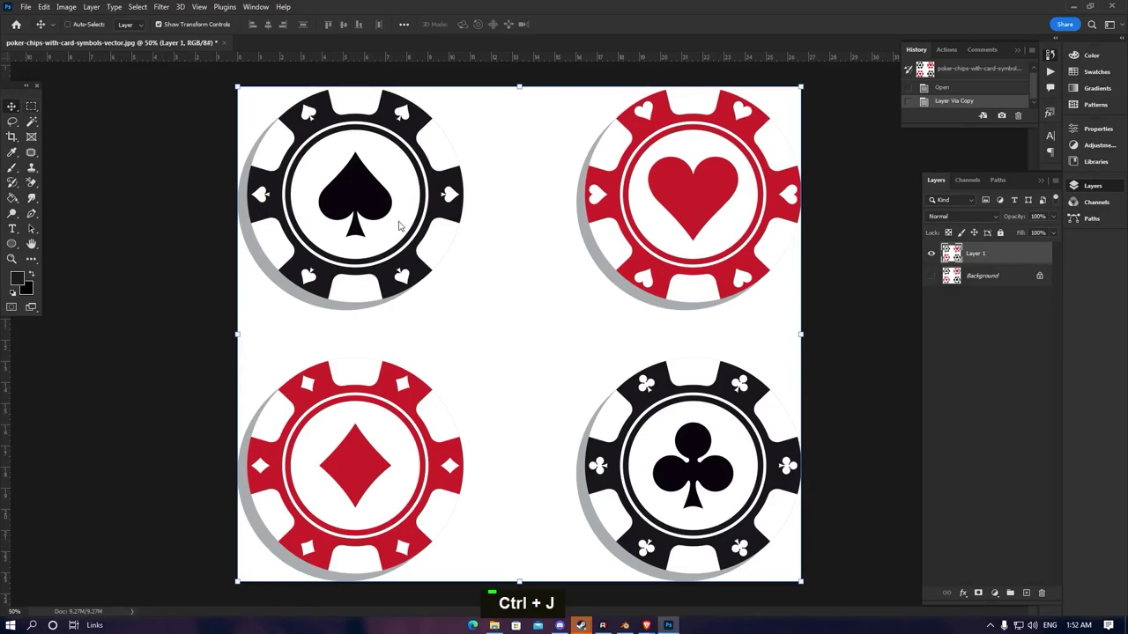
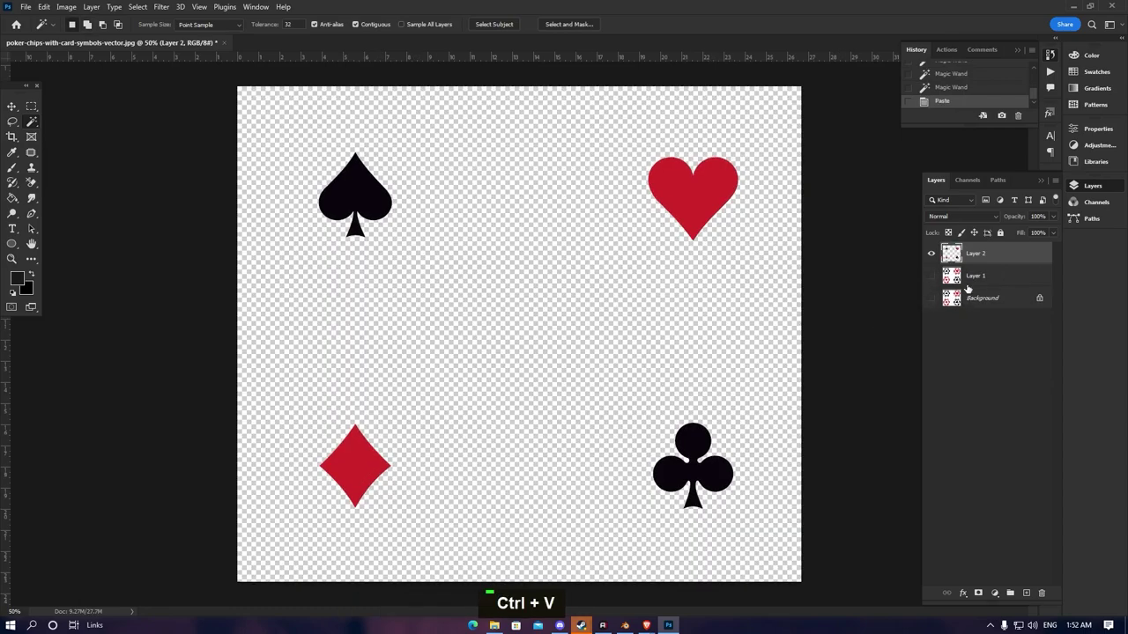
Delete the original chip layers and cut the spade and diamond onto a new layer
{"action": "key", "text": "Delete"}
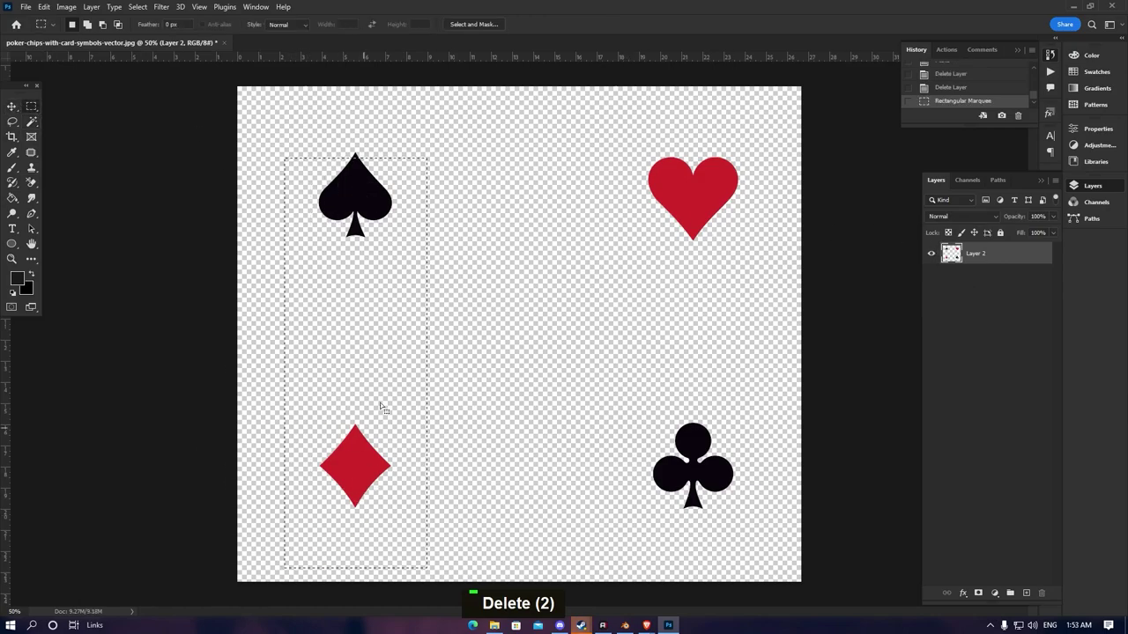
{"action": "key", "text": "ctrl+x"}
{"action": "key", "text": "ctrl+v"}
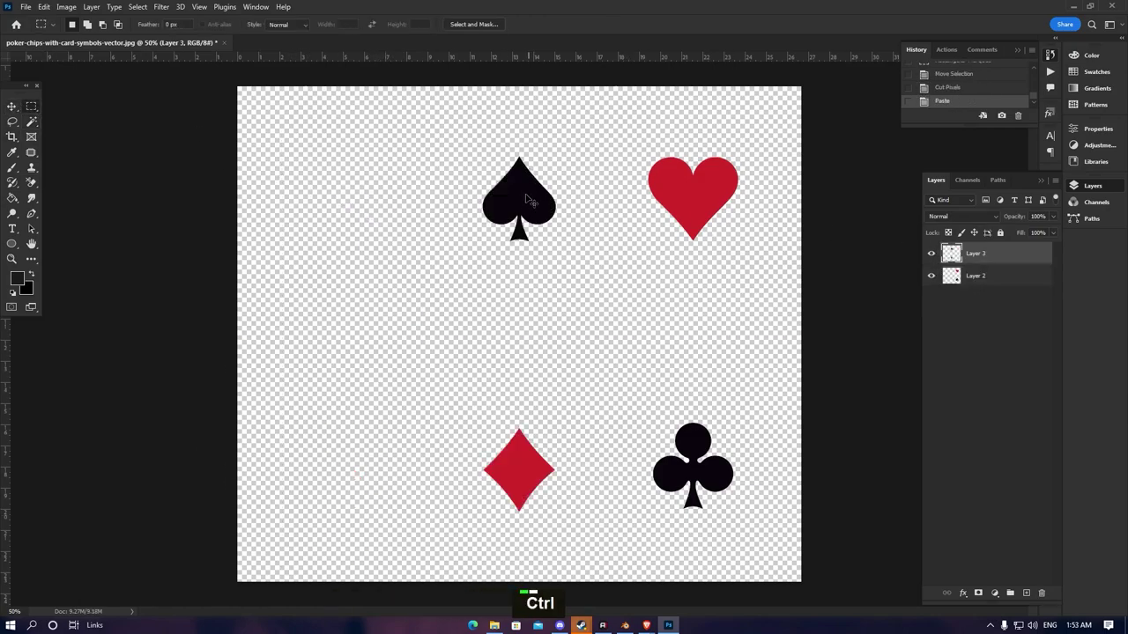
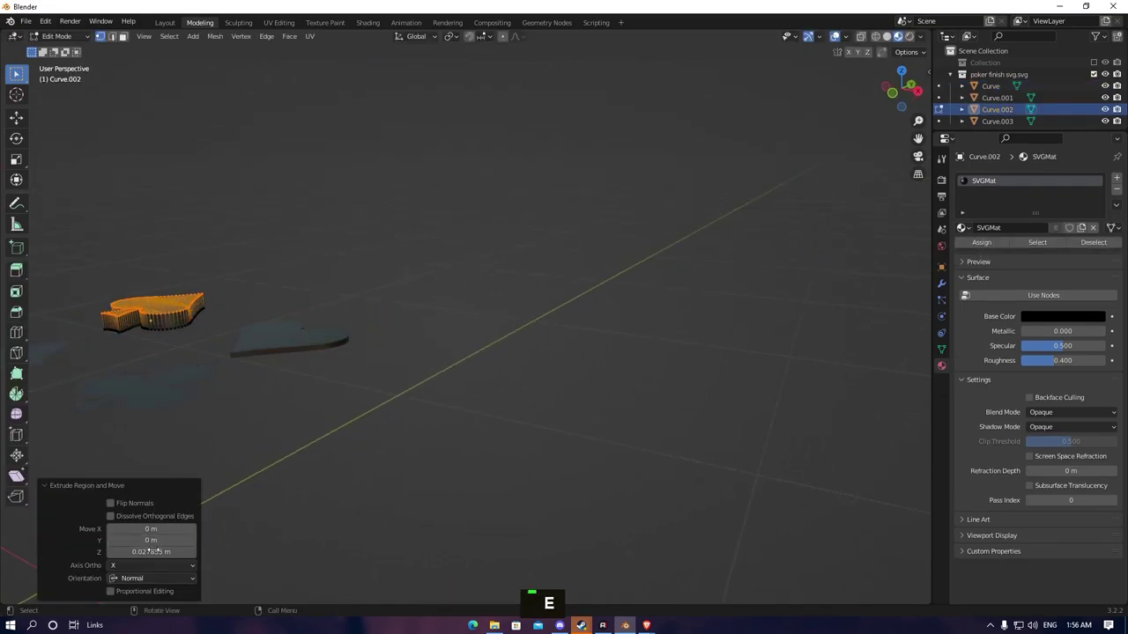
Make a first upward extrusion of the club symbol, then undo it
{"action": "key", "text": "ctrl+v"}
{"action": "key", "text": "Return"}
{"action": "key", "text": "Escape"}
{"action": "key", "text": "Tab"}
{"action": "key", "text": "Tab"}
{"action": "key", "text": "a"}
{"action": "key", "text": "e"}
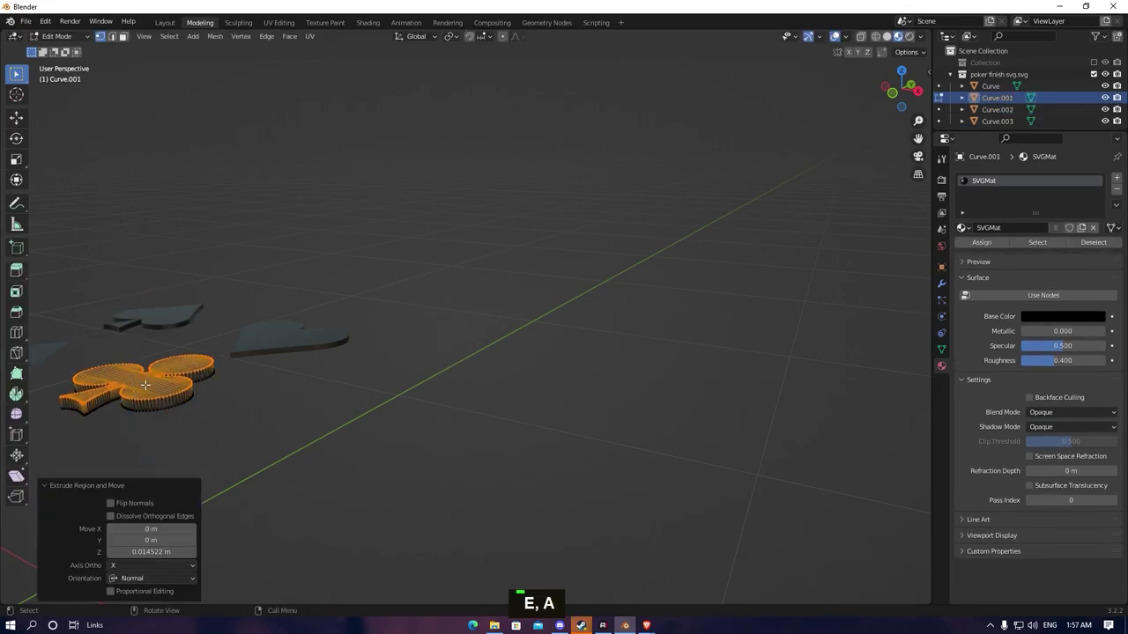
{"action": "key", "text": "Tab"}
{"action": "key", "text": "ctrl+z"}
{"action": "key", "text": "ctrl+z"}
{"action": "key", "text": "ctrl+z"}
Extrude the symbol again, entering 0.030304 m as its thickness
{"action": "key", "text": "e"}
{"action": "key", "text": "ctrl+v"}
{"action": "key", "text": "Return"}
{"action": "key", "text": "Escape"}
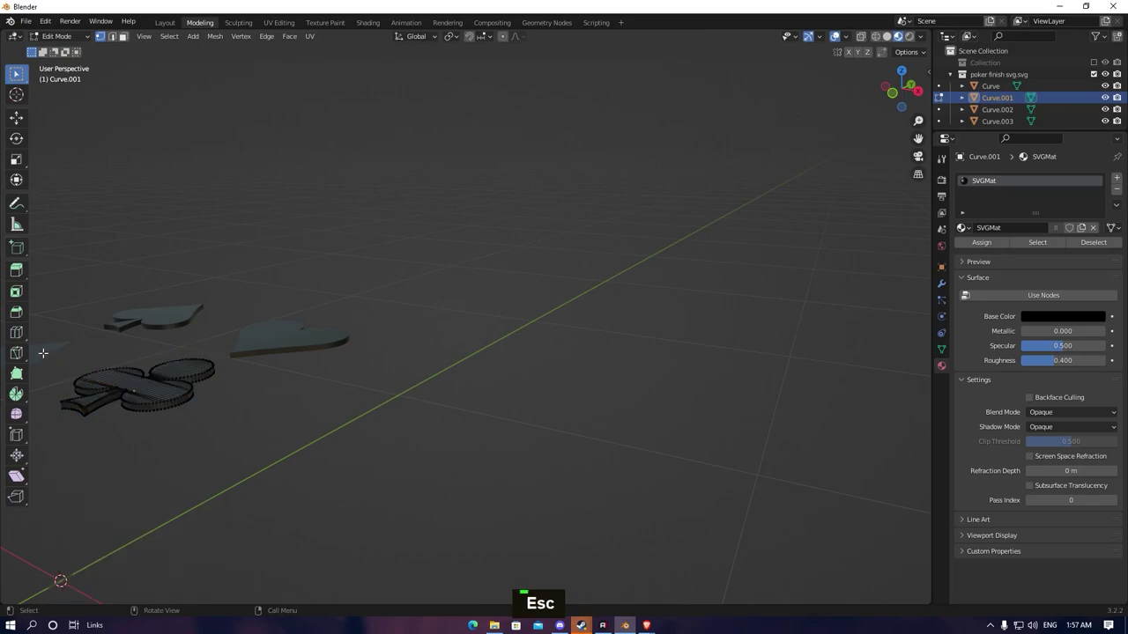
{"action": "key", "text": "Tab"}
{"action": "scroll", "scroll_direction": "down", "scroll_amount": 3}
{"action": "key", "text": "Tab"}
{"action": "key", "text": "a"}
{"action": "key", "text": "e"}
{"action": "key", "text": "ctrl+c"}
{"action": "type", "text": "0.030304 m"}
{"action": "key", "text": "Escape"}
Undo the chain of earlier extrusion steps back to the flat symbols
{"action": "key", "text": "ctrl+z"}
{"action": "key", "text": "Tab"}
{"action": "key", "text": "Tab"}
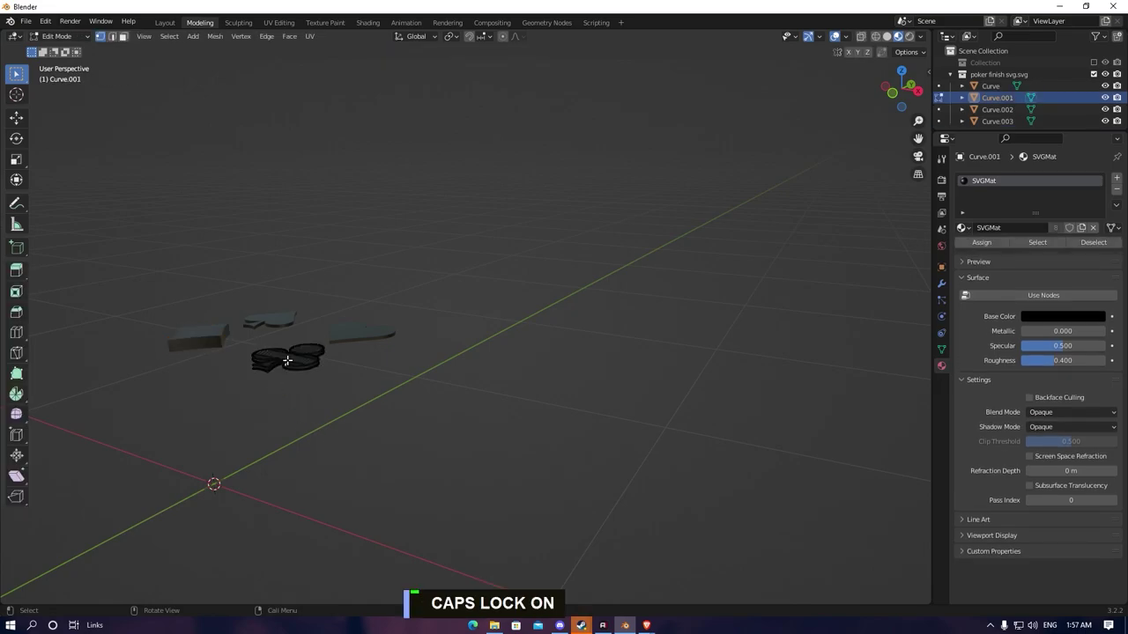
{"action": "key", "text": "a"}
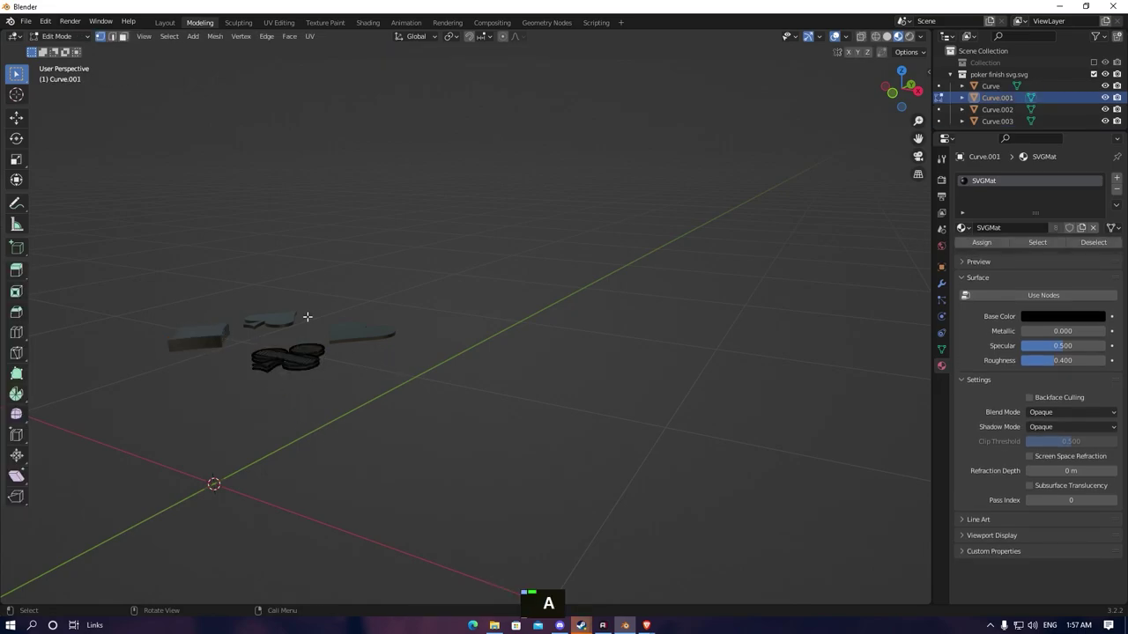
{"action": "key", "text": "ctrl+z"}
{"action": "key", "text": "ctrl+z"}
{"action": "key", "text": "ctrl+z"}
{"action": "key", "text": "ctrl+z"}
{"action": "key", "text": "ctrl+z"}
{"action": "key", "text": "ctrl+z"}
{"action": "key", "text": "ctrl+z"}
{"action": "key", "text": "ctrl+z"}
{"action": "key", "text": "ctrl+z"}
{"action": "key", "text": "ctrl+z"}
{"action": "key", "text": "ctrl+z"}
{"action": "key", "text": "ctrl+z"}
{"action": "key", "text": "ctrl+z"}
{"action": "key", "text": "ctrl+z"}
{"action": "key", "text": "ctrl+z"}
{"action": "key", "text": "ctrl+z"}
{"action": "key", "text": "ctrl+z"}
{"action": "key", "text": "ctrl+z"}
{"action": "key", "text": "ctrl+z"}
{"action": "key", "text": "ctrl+z"}
{"action": "key", "text": "ctrl+z"}
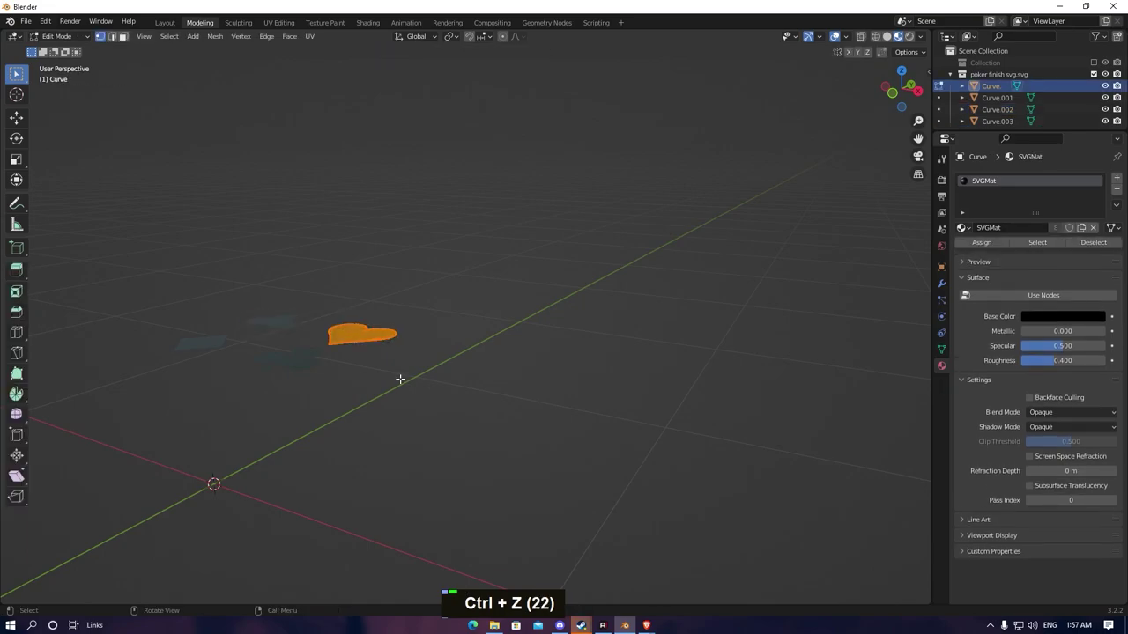
Extrude the heart and the next symbol upward to give them thickness
{"action": "key", "text": "e"}
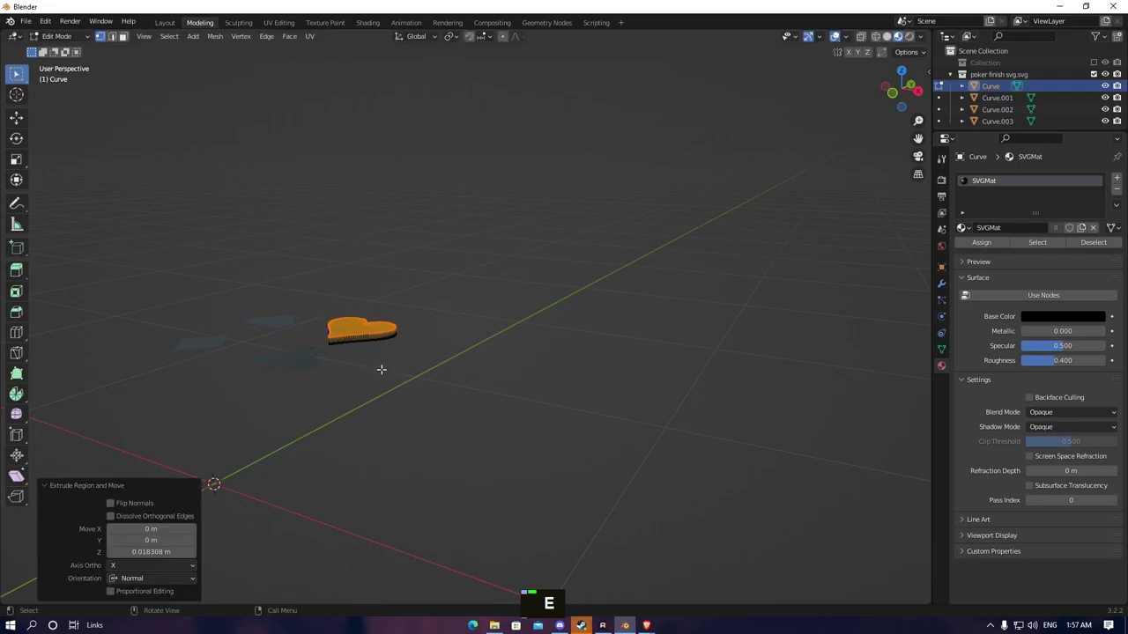
{"action": "key", "text": "ctrl+z"}
{"action": "key", "text": "e"}
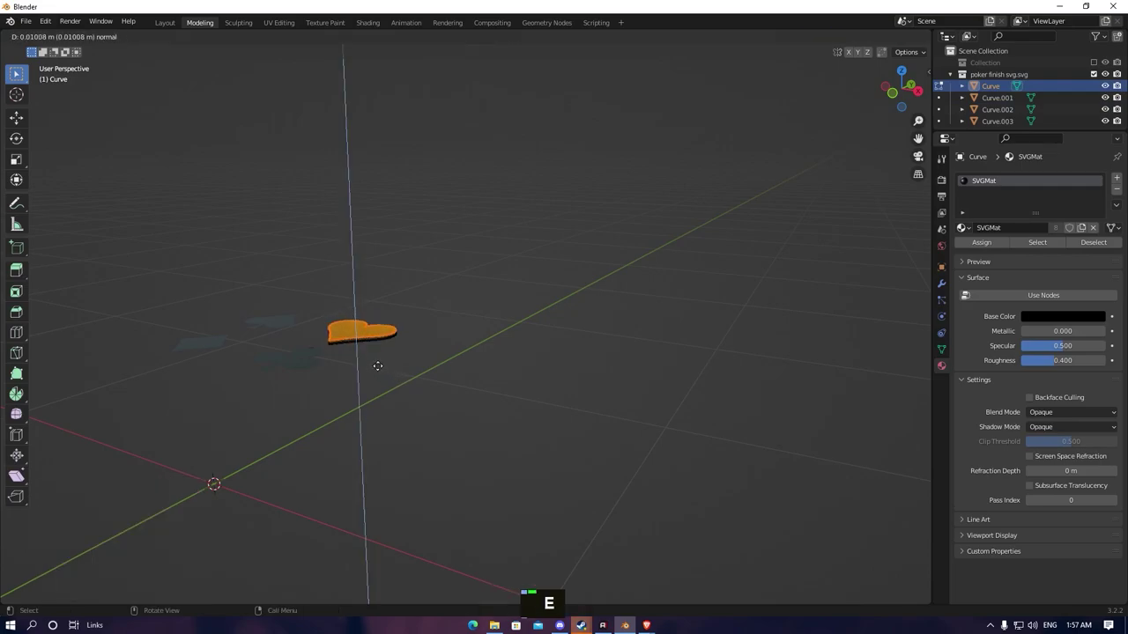
{"action": "key", "text": "ctrl+c"}
{"action": "key", "text": "Escape"}
{"action": "key", "text": "Tab"}
{"action": "key", "text": "Tab"}
{"action": "key", "text": "a"}
{"action": "key", "text": "e"}
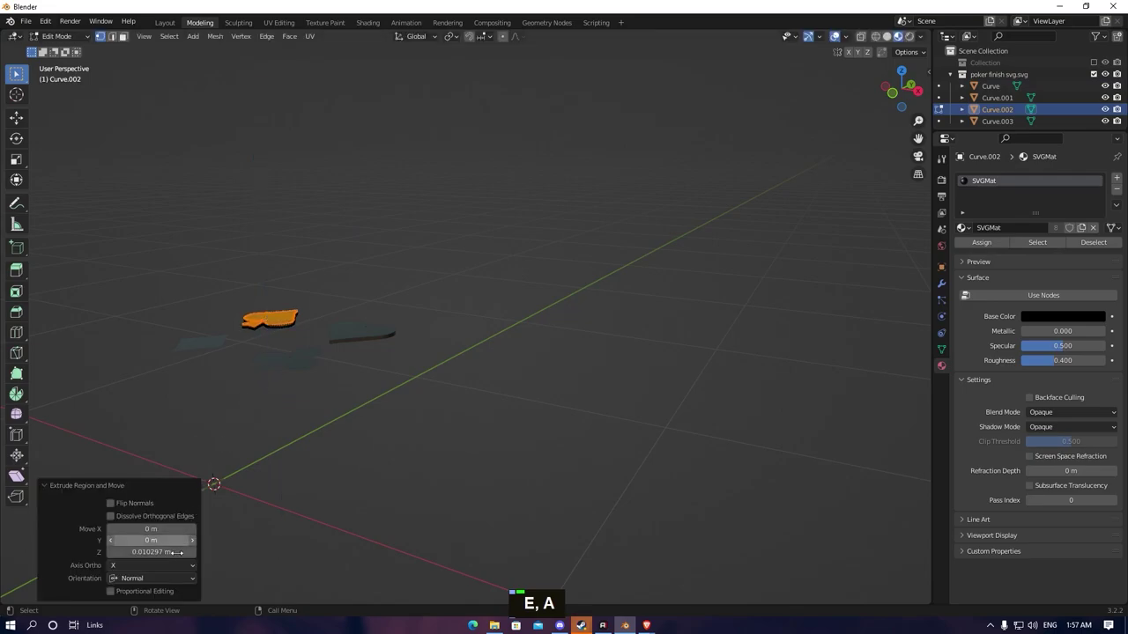
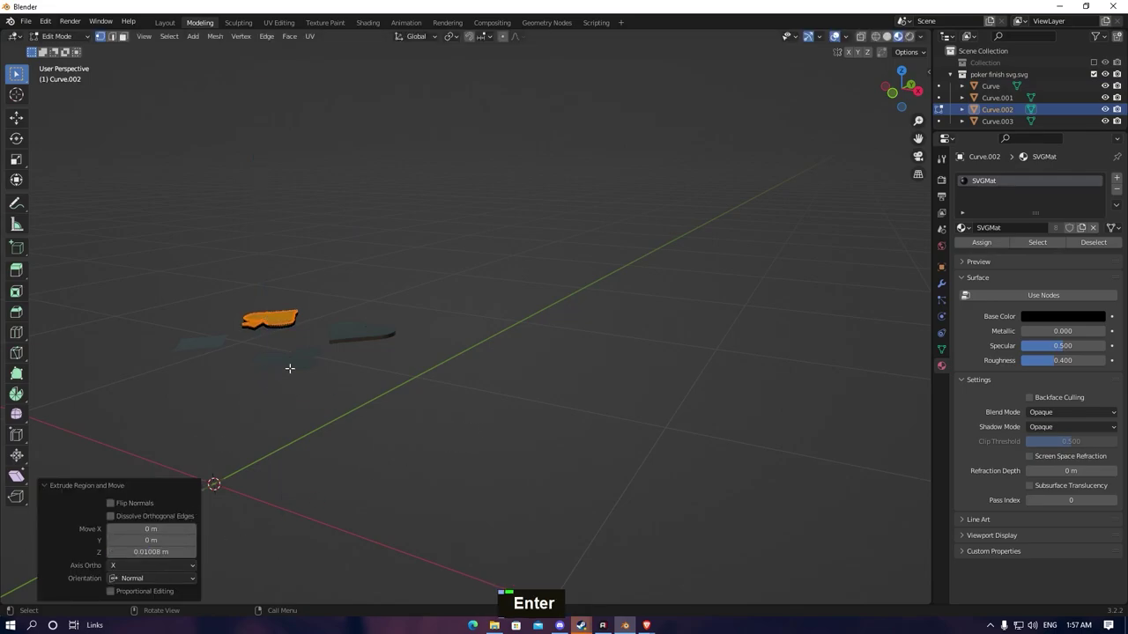
Extrude the club shape up by the pasted 0.01008 m height
{"action": "key", "text": "Tab"}
{"action": "key", "text": "Tab"}
{"action": "key", "text": "a"}
{"action": "key", "text": "e"}
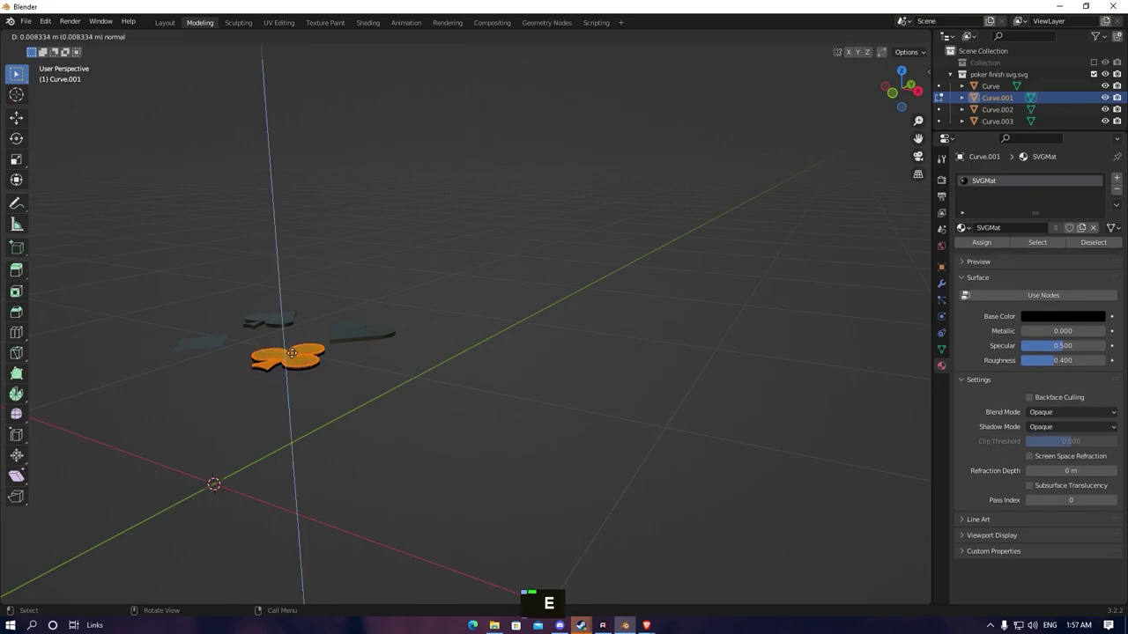
{"action": "key", "text": "ctrl+v"}
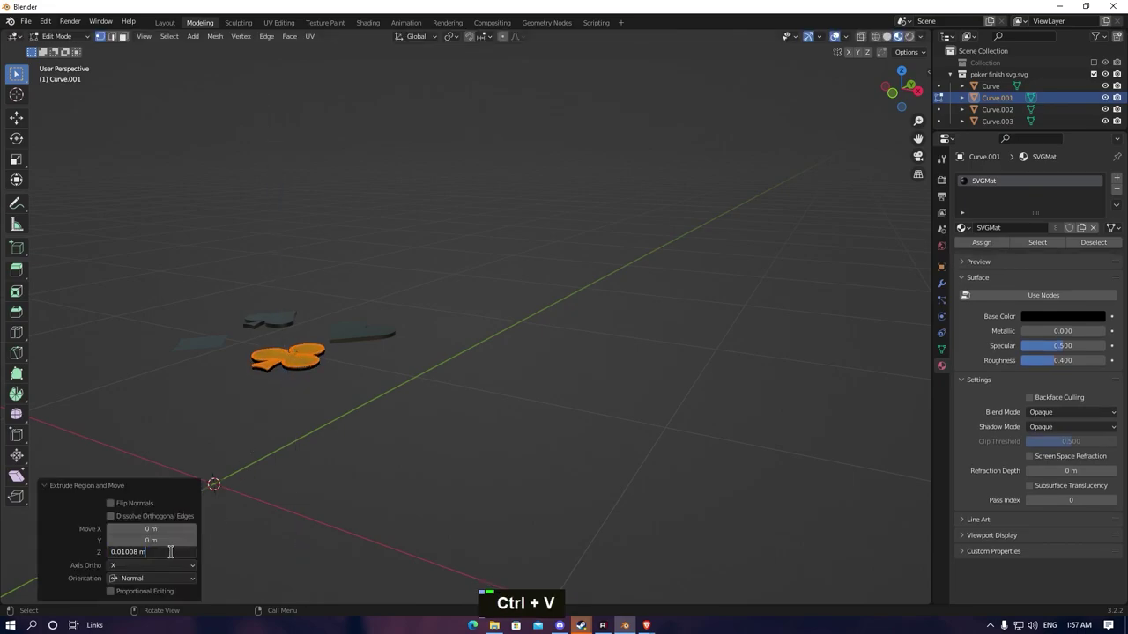
{"action": "key", "text": "Return"}
{"action": "key", "text": "Escape"}
{"action": "key", "text": "Tab"}
{"action": "key", "text": "Tab"}
Extrude the diamond to the same 0.01008 m thickness and leave Edit Mode
{"action": "key", "text": "a"}
{"action": "key", "text": "e"}
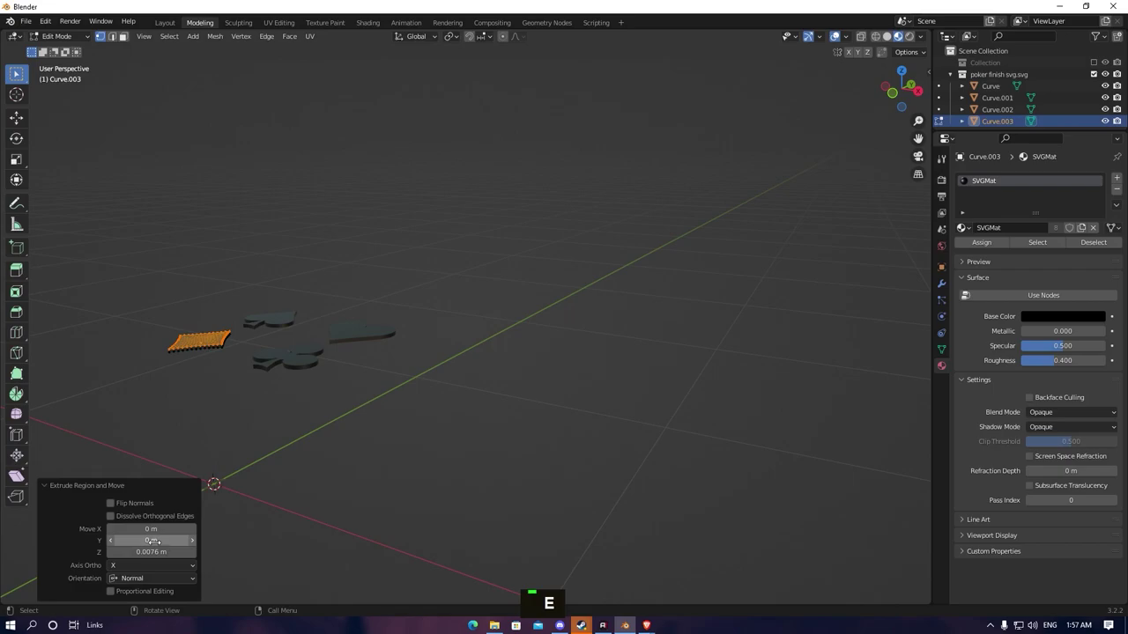
{"action": "key", "text": "ctrl+v"}
{"action": "key", "text": "Return"}
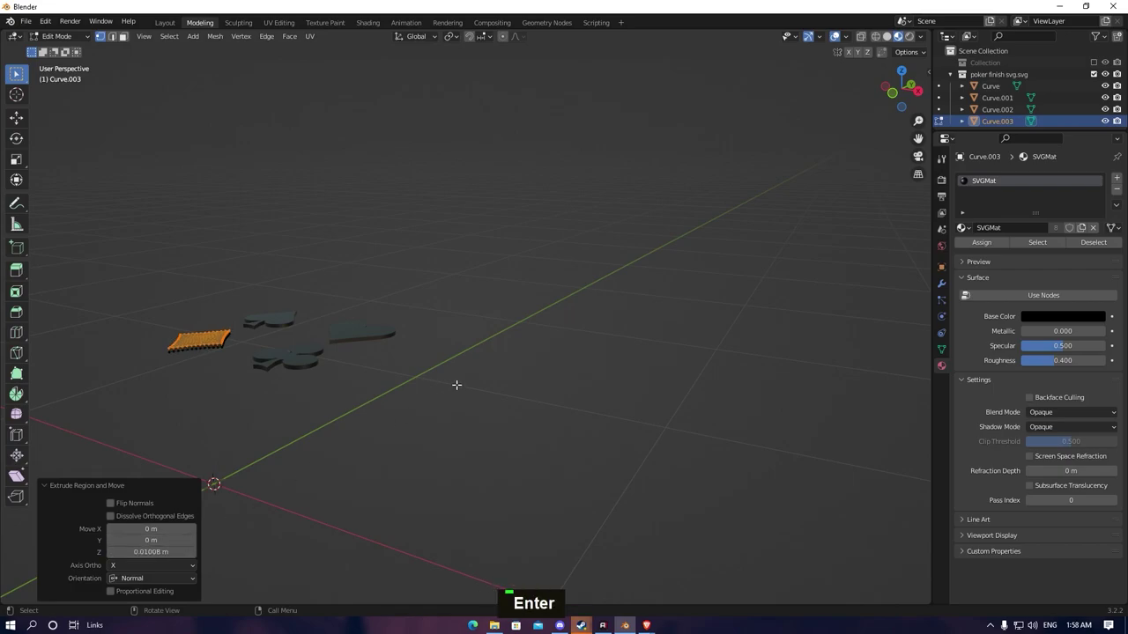
{"action": "key", "text": "Escape"}
{"action": "key", "text": "Tab"}
Move the suit symbols vertically so they rest on the chip's top face
{"action": "key", "text": "Escape"}
{"action": "middle_click", "coordinate": [272, 366]}
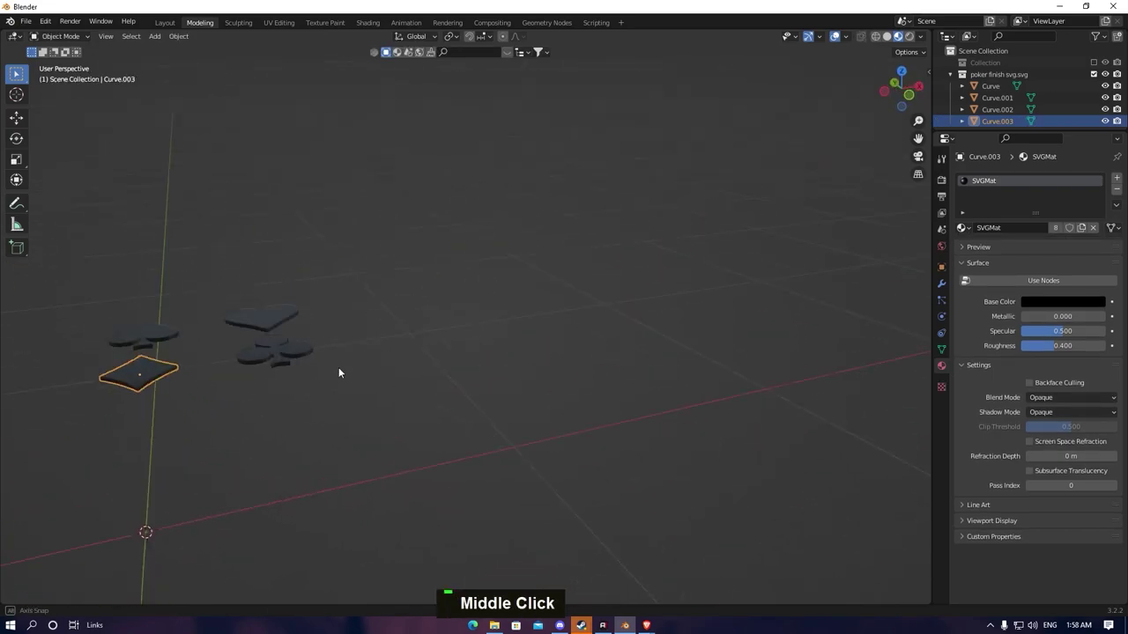
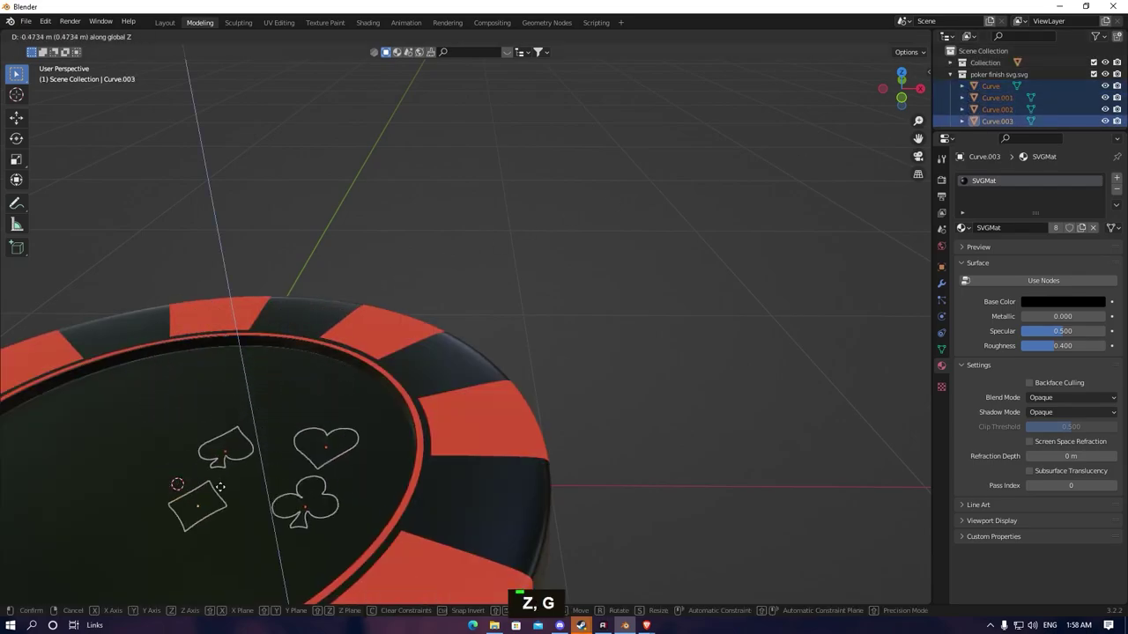
{"action": "key", "text": "g"}
{"action": "key", "text": "y"}
{"action": "key", "text": "x"}
Rotate the spade about 103° around the vertical axis
{"action": "middle_click", "coordinate": [509, 400]}
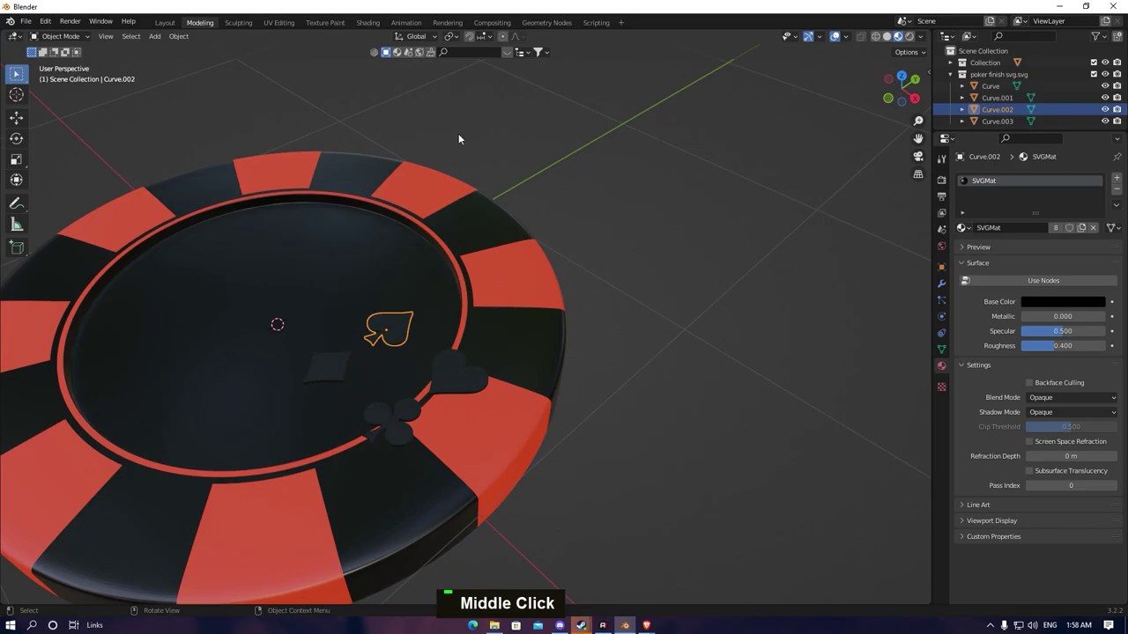
{"action": "key", "text": "g"}
{"action": "key", "text": "x"}
{"action": "key", "text": "r"}
{"action": "key", "text": "z"}
Slide the spade along X off the centre onto a red rim stripe
{"action": "middle_click", "coordinate": [563, 219]}
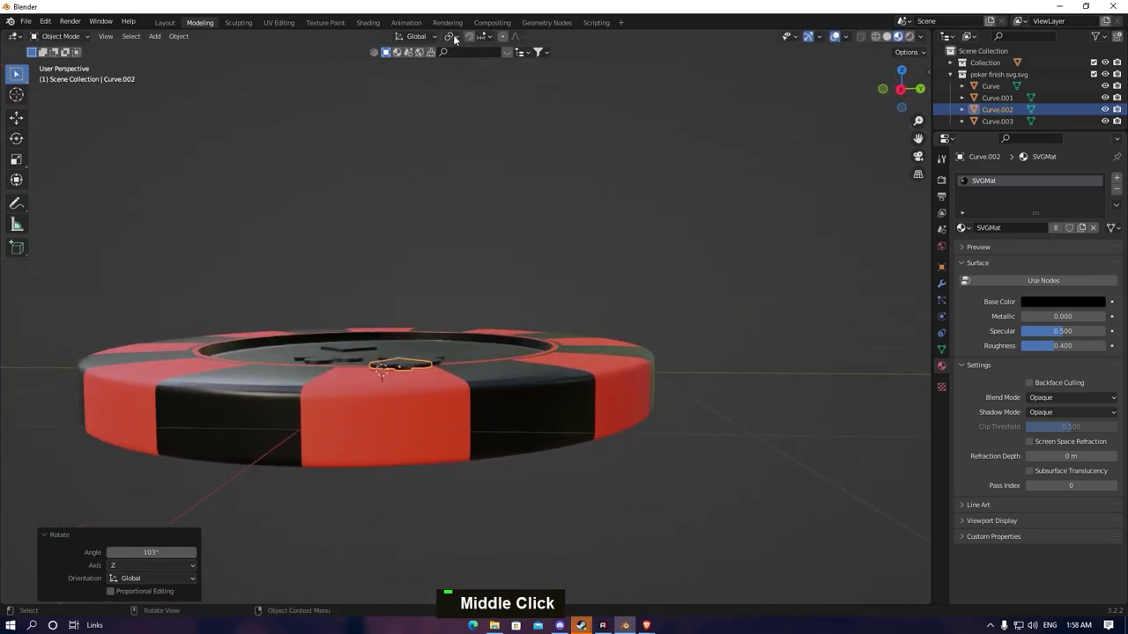
{"action": "double_click", "coordinate": [489, 40]}
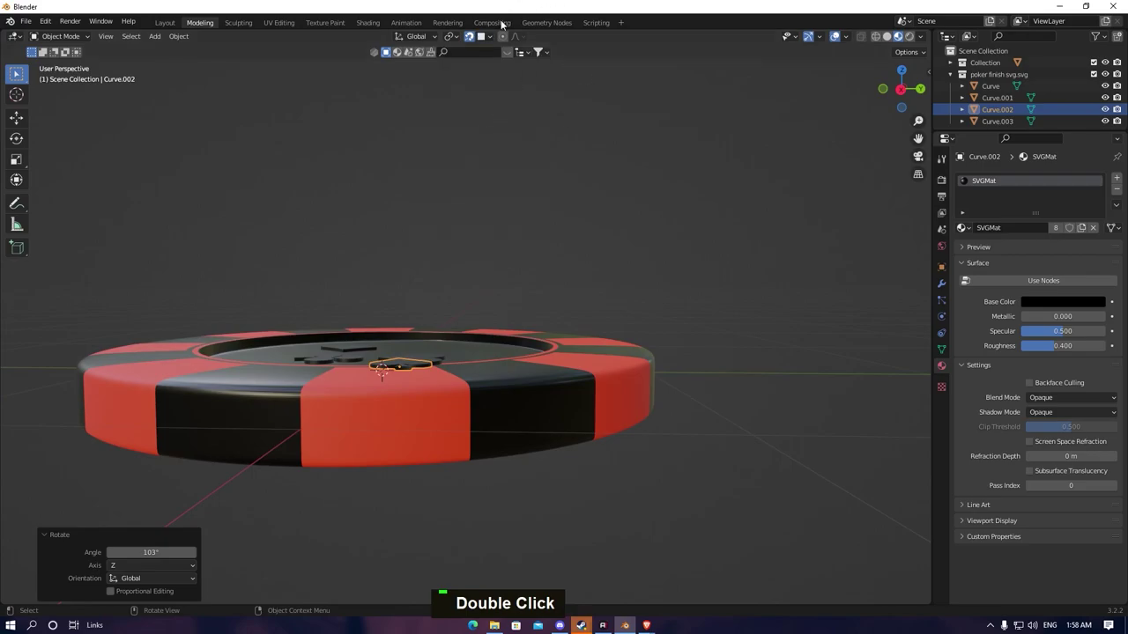
{"action": "scroll", "scroll_direction": "up", "scroll_amount": 3}
{"action": "middle_click", "coordinate": [389, 284]}
{"action": "key", "text": "g"}
{"action": "key", "text": "z"}
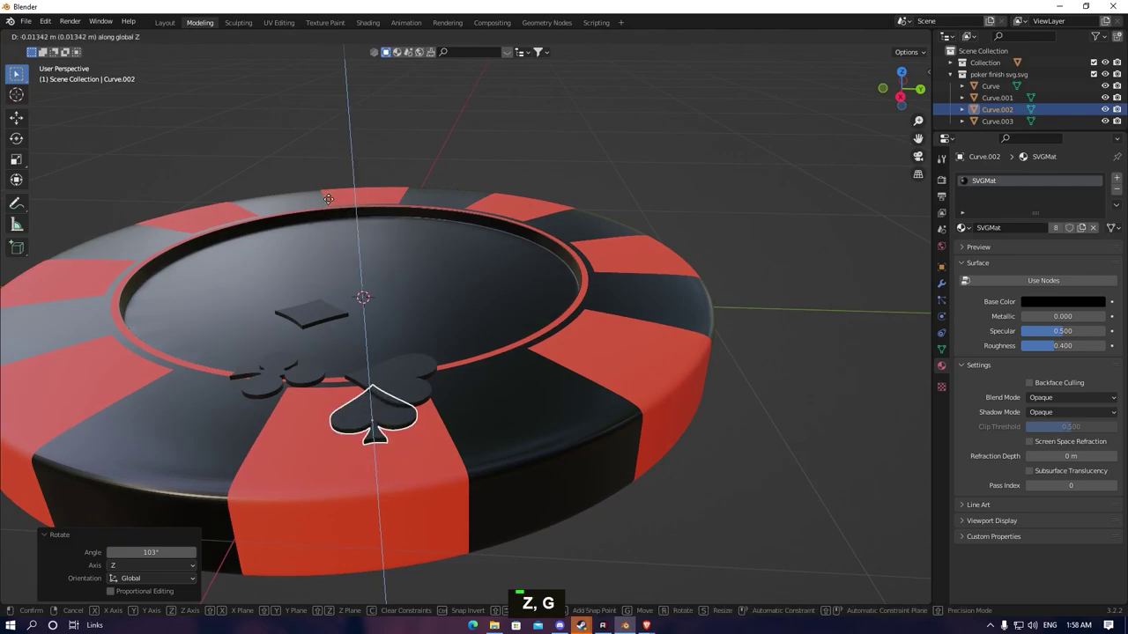
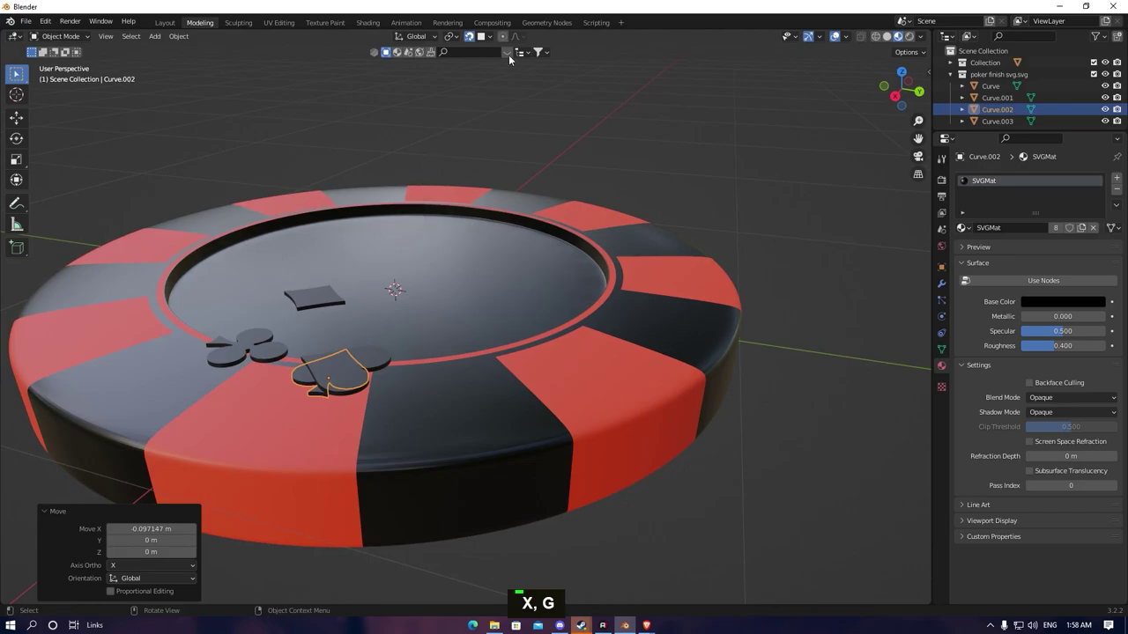
{"action": "key", "text": "x"}
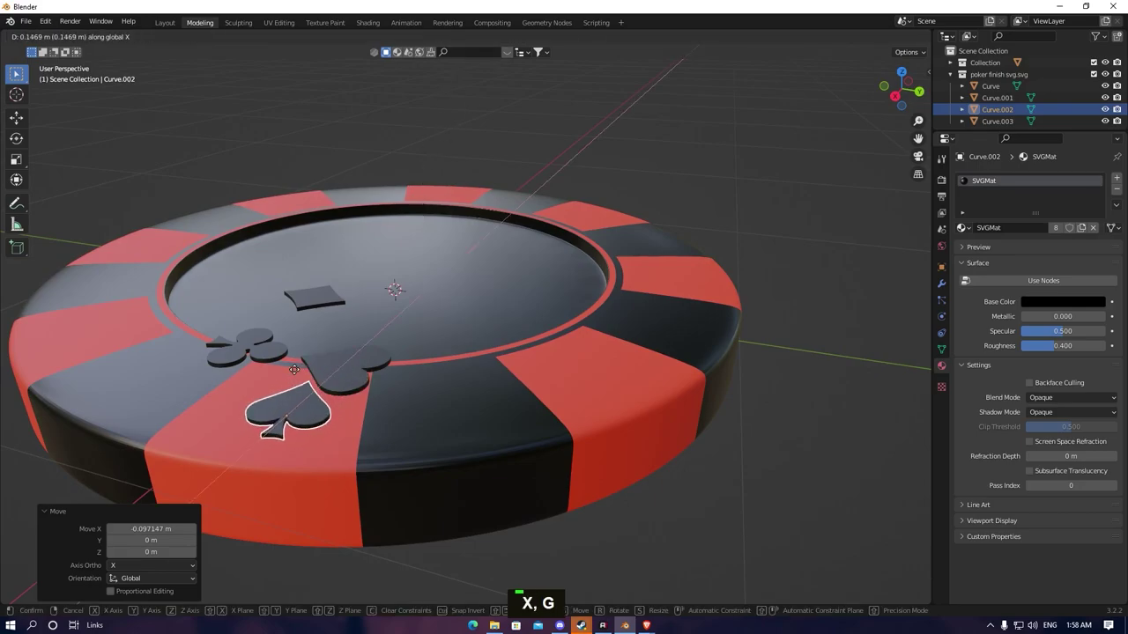
{"action": "middle_click", "coordinate": [308, 384]}
{"action": "scroll", "scroll_direction": "down", "scroll_amount": 3}
{"action": "middle_click", "coordinate": [376, 437]}
{"action": "key", "text": "g"}
{"action": "key", "text": "x"}
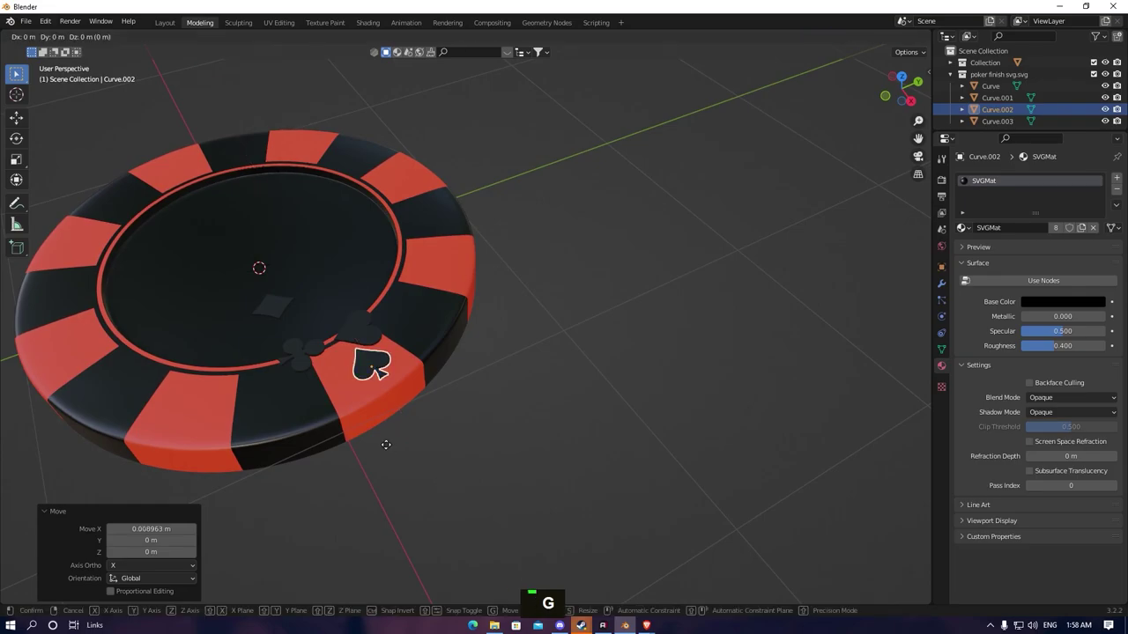
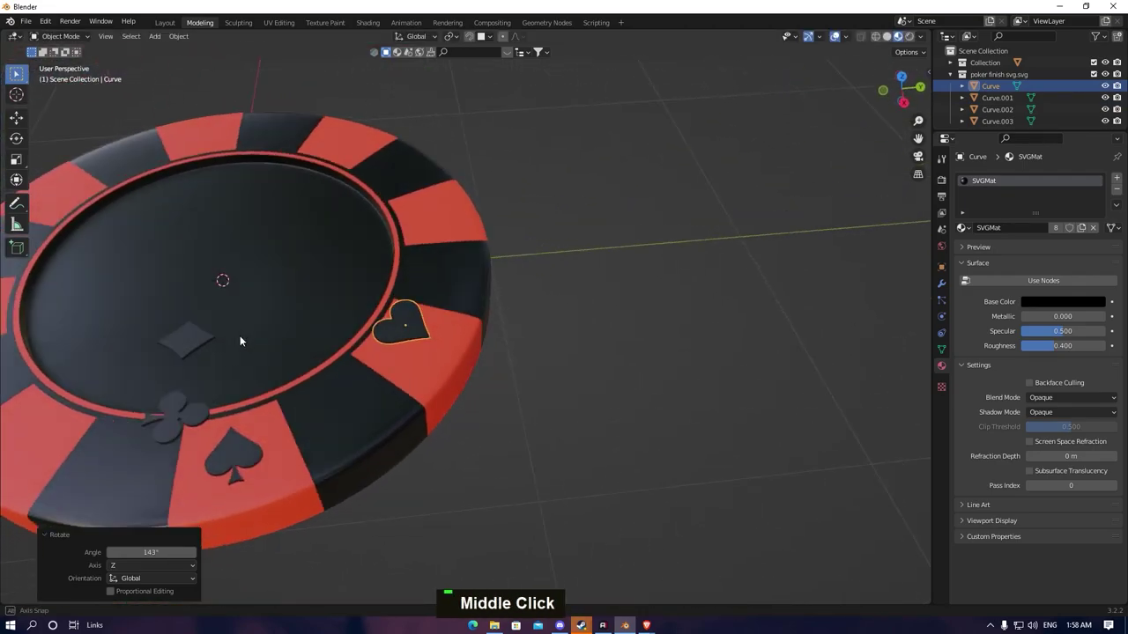
Turn the heart around and slide it along Y onto a red rim segment
{"action": "key", "text": "g"}
{"action": "key", "text": "x"}
{"action": "key", "text": "g"}
{"action": "key", "text": "y"}
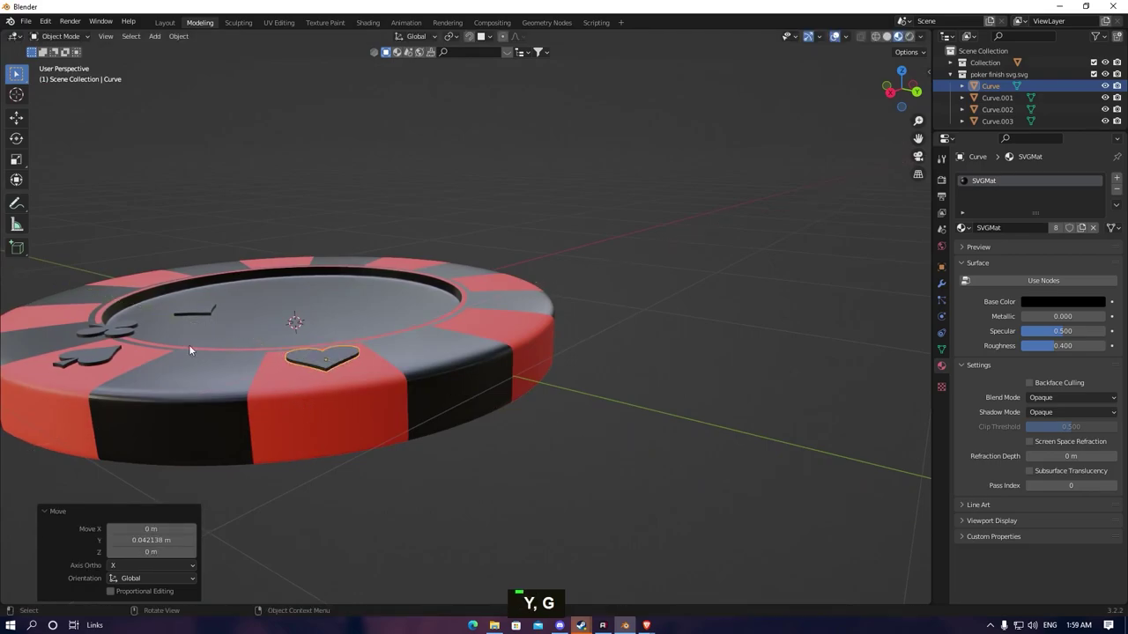
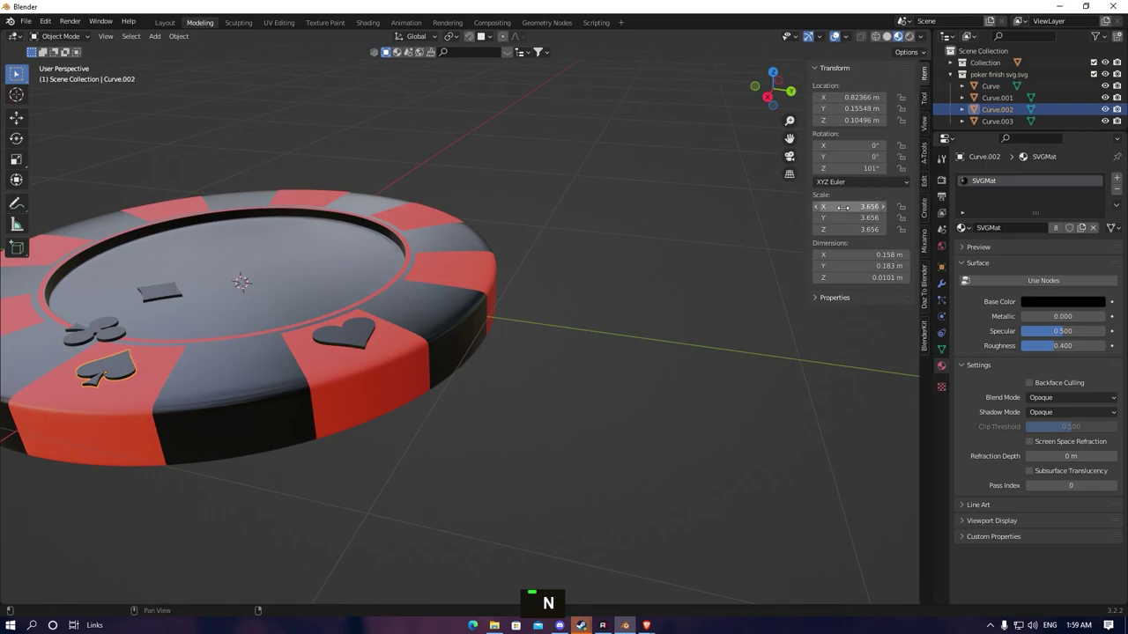
Enlarge the spade, setting its Transform scale to 4.4675
{"action": "key", "text": "ctrl+c"}
{"action": "type", "text": "3.65588"}
{"action": "key", "text": "Escape"}
{"action": "middle_click", "coordinate": [239, 304]}
{"action": "key", "text": "s"}
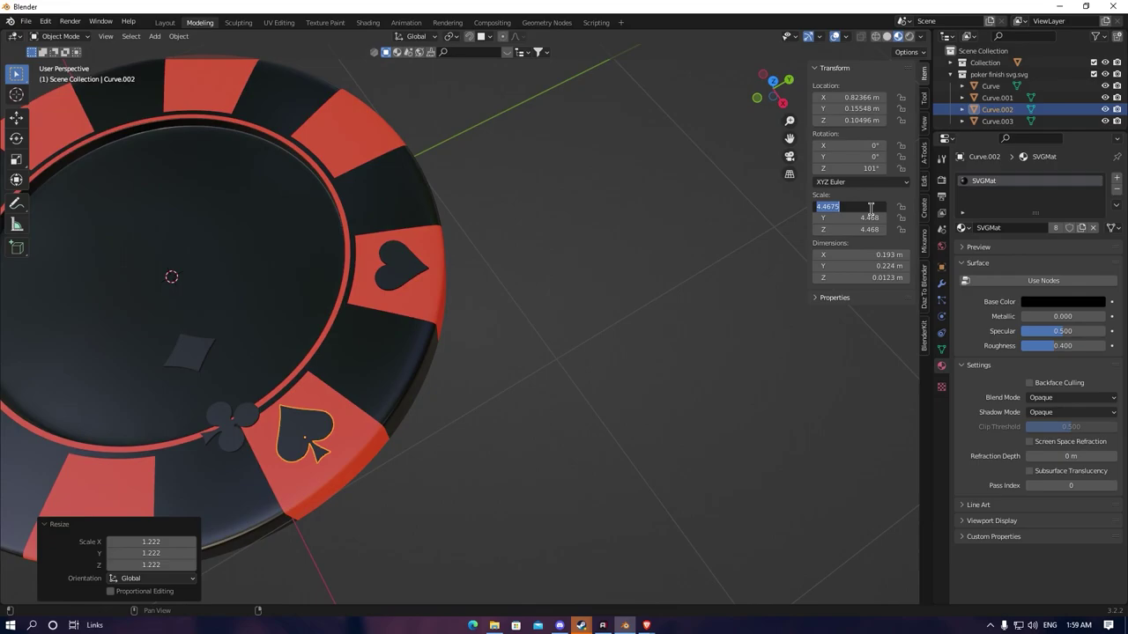
{"action": "key", "text": "ctrl+c"}
{"action": "type", "text": "4.4675"}
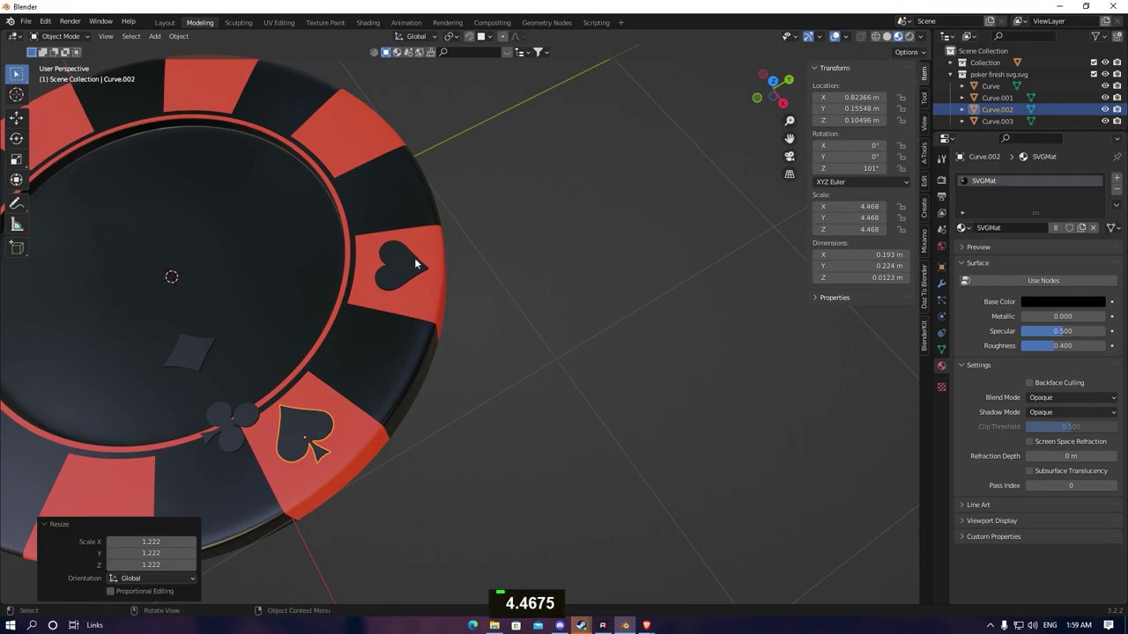
{"action": "key", "text": "ctrl+v"}
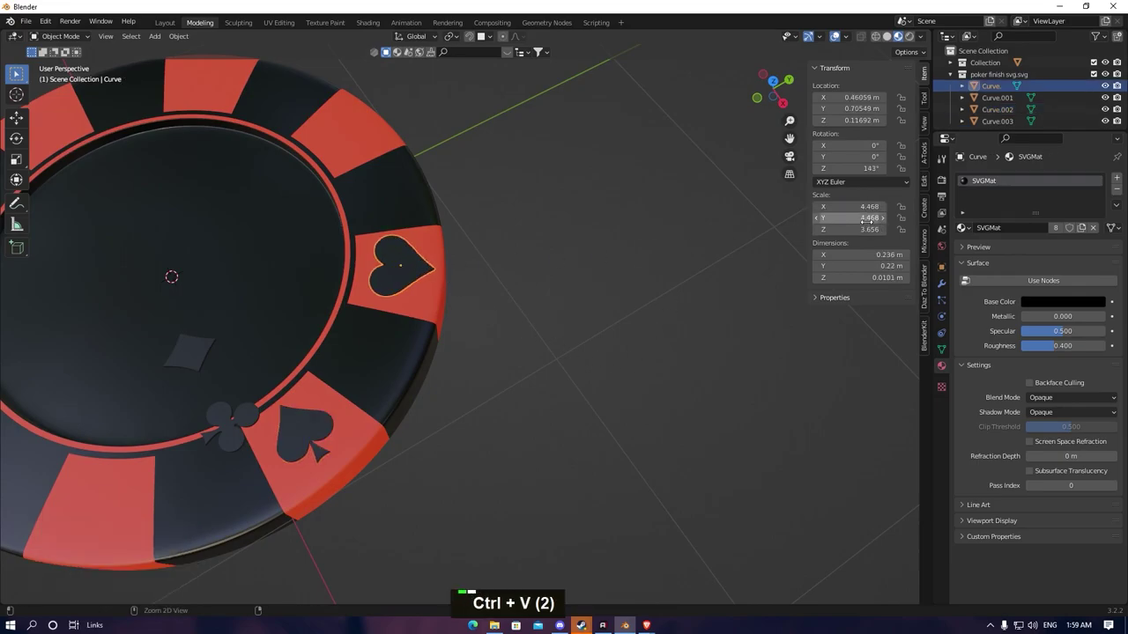
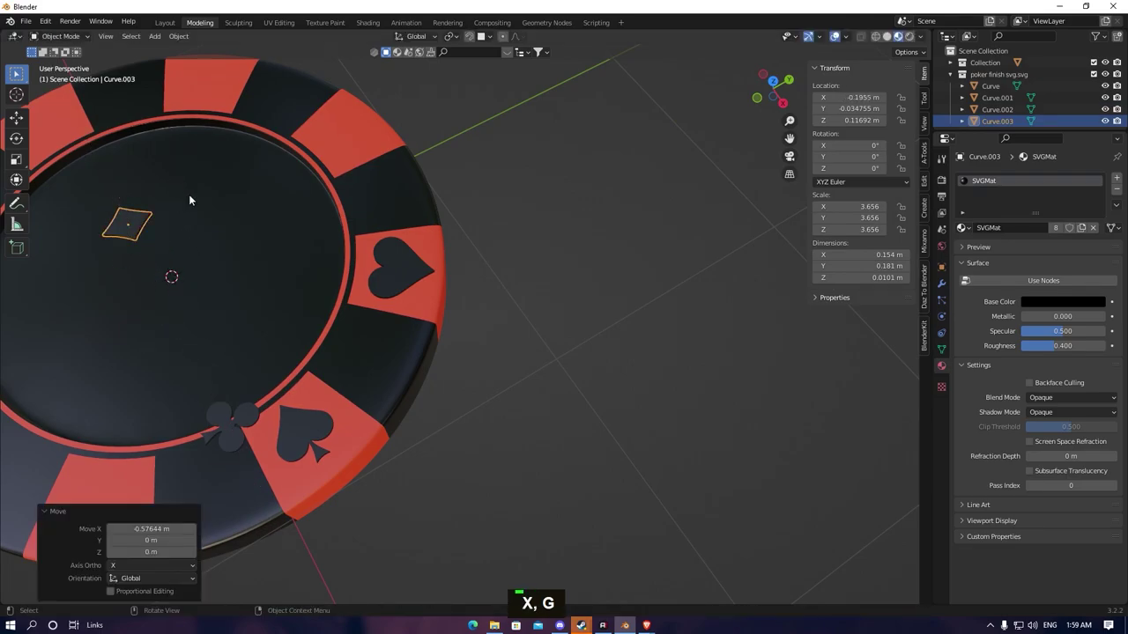
Move the diamond onto a red rim segment and give it the same larger scale
{"action": "key", "text": "y"}
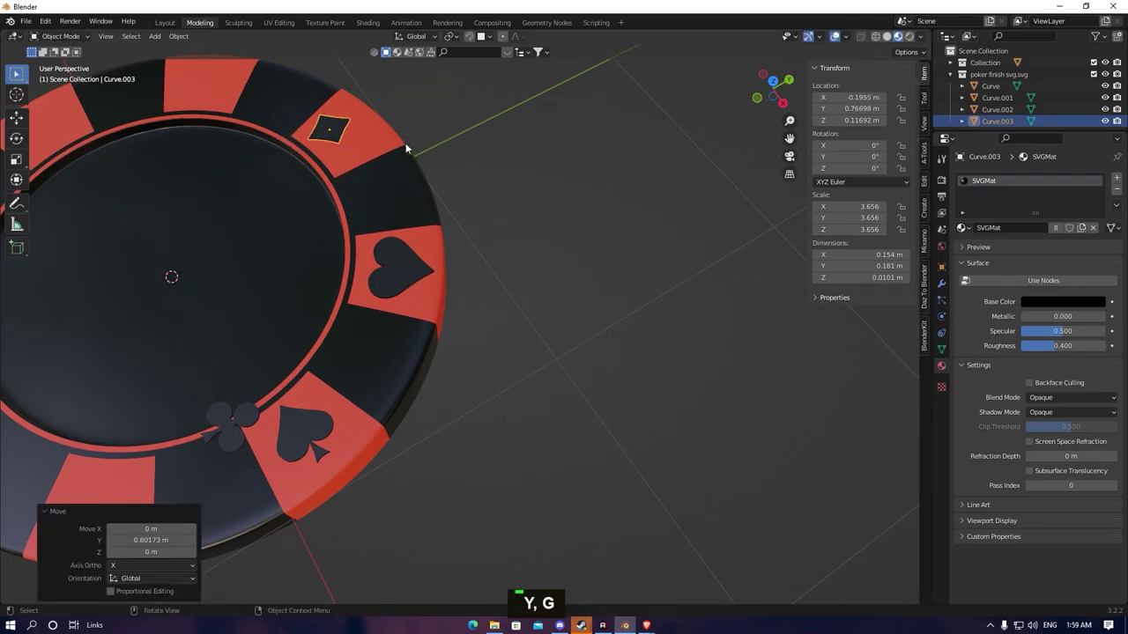
{"action": "key", "text": "g"}
{"action": "key", "text": "x"}
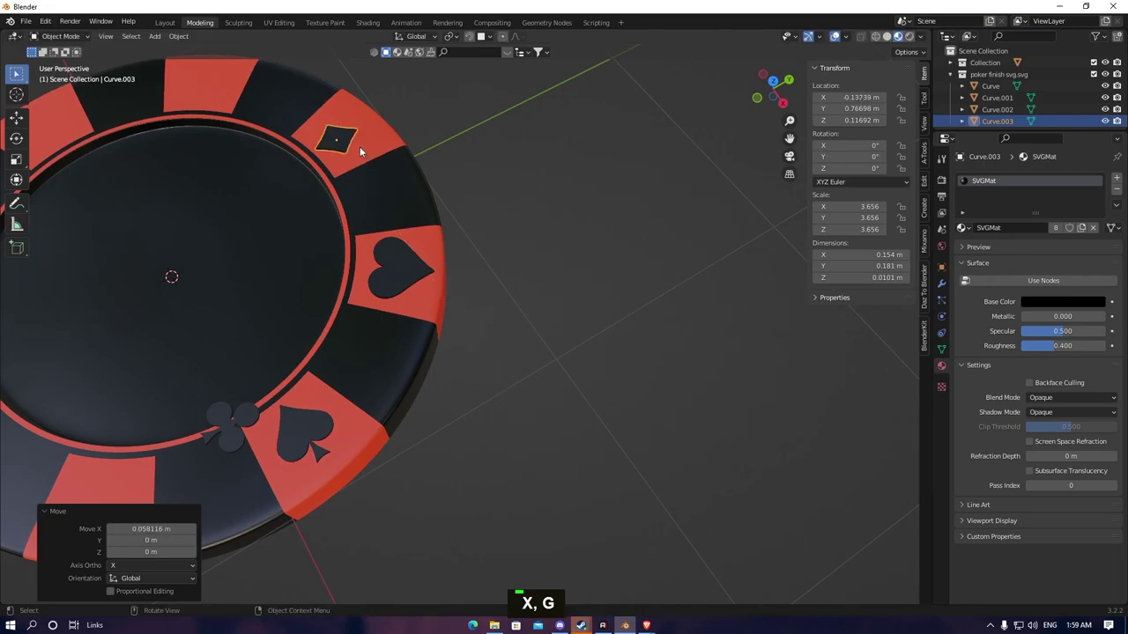
{"action": "key", "text": "g"}
{"action": "key", "text": "z"}
{"action": "key", "text": "y"}
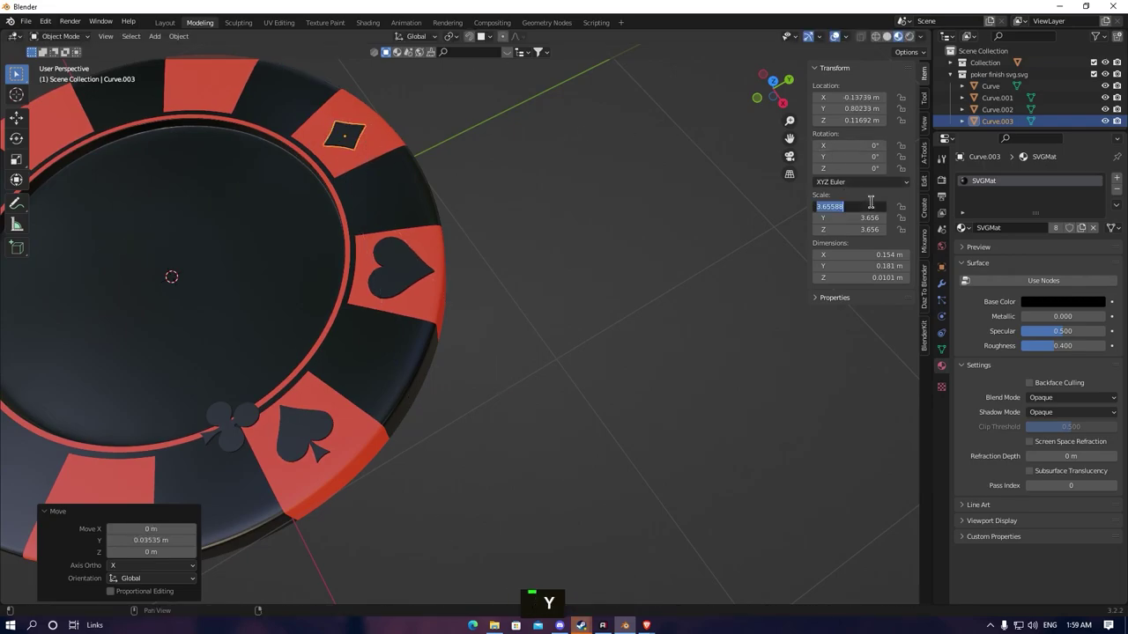
{"action": "key", "text": "ctrl+v"}
{"action": "key", "text": "ctrl+v"}
{"action": "key", "text": "ctrl+v"}
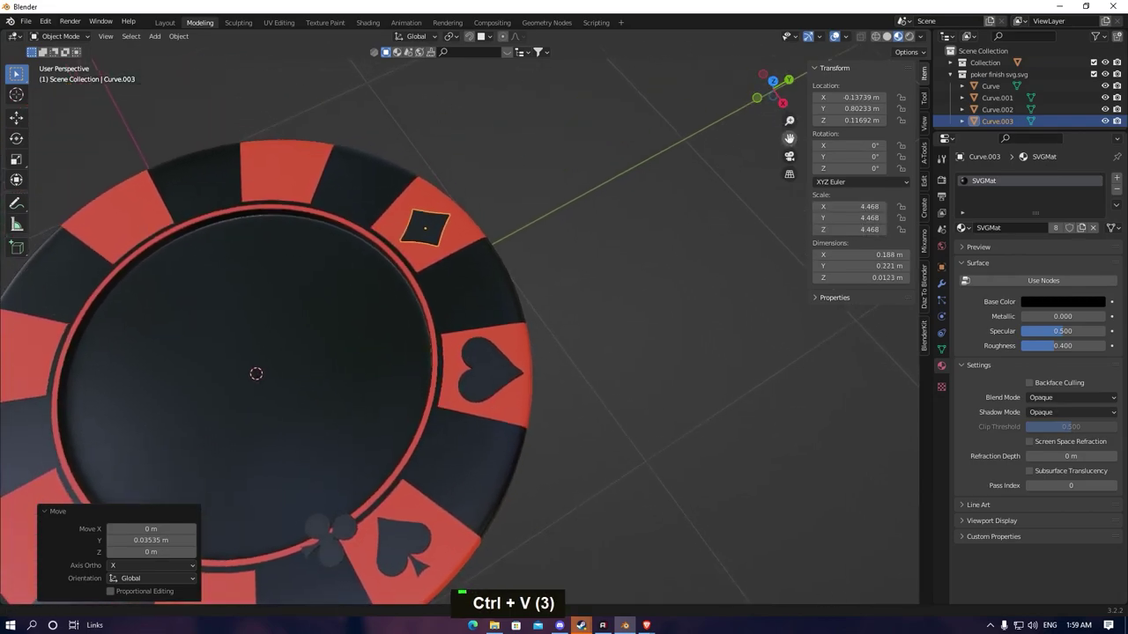
Place the club on the top red segment and rotate it around Z to face outward
{"action": "key", "text": "g"}
{"action": "key", "text": "x"}
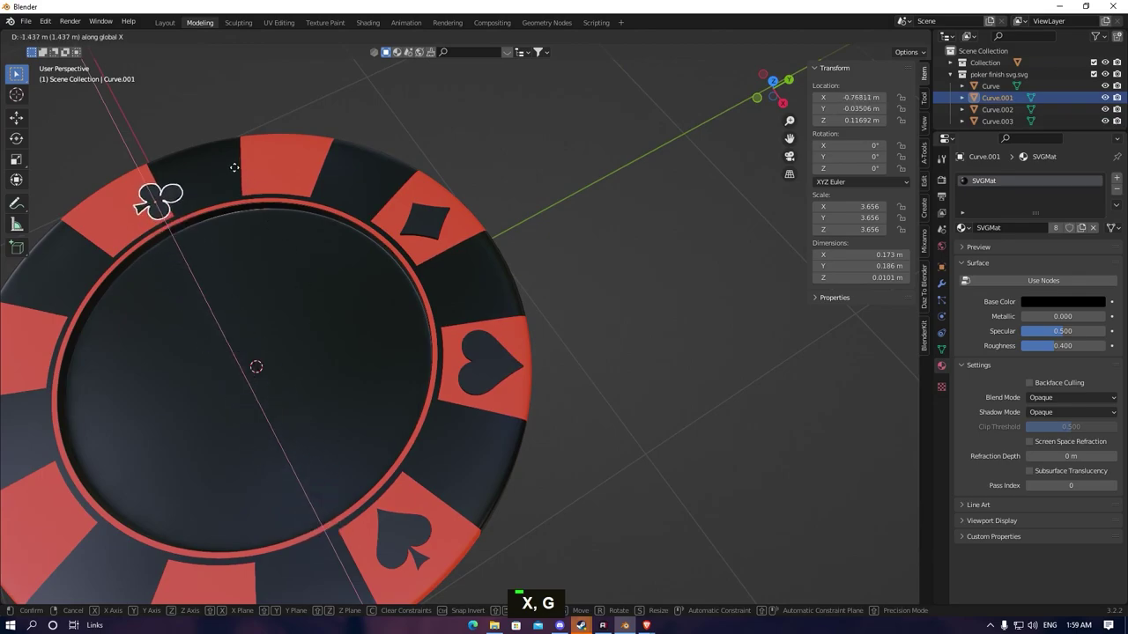
{"action": "key", "text": "y"}
{"action": "key", "text": "r"}
{"action": "key", "text": "z"}
{"action": "key", "text": "g"}
{"action": "key", "text": "x"}
{"action": "key", "text": "g"}
{"action": "key", "text": "y"}
{"action": "key", "text": "g"}
{"action": "key", "text": "x"}
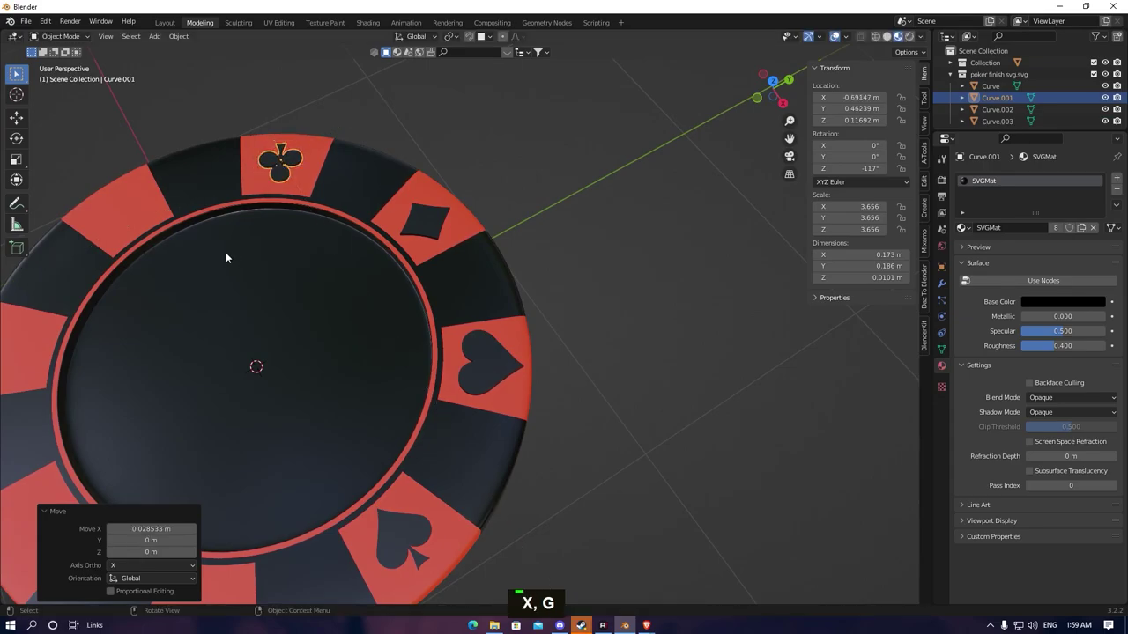
{"action": "key", "text": "ctrl+v"}
{"action": "key", "text": "ctrl+v"}
Enlarge the club, fine-tune its Z rotation and nudge the diamond into place
{"action": "middle_click", "coordinate": [411, 196]}
{"action": "key", "text": "e"}
{"action": "key", "text": "z"}
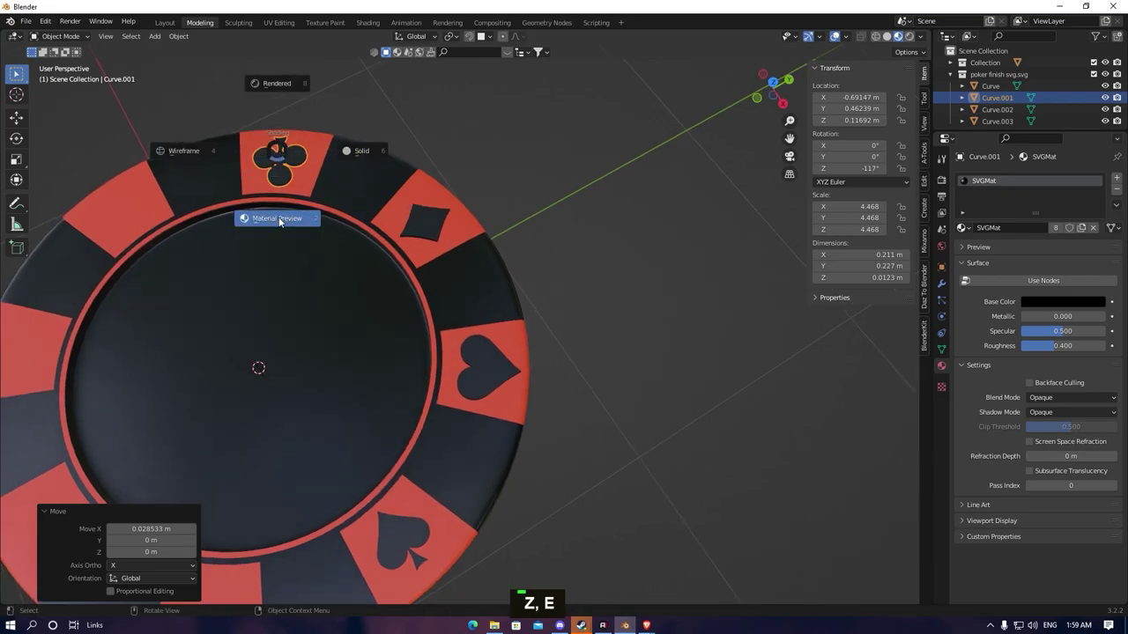
{"action": "key", "text": "r"}
{"action": "key", "text": "z"}
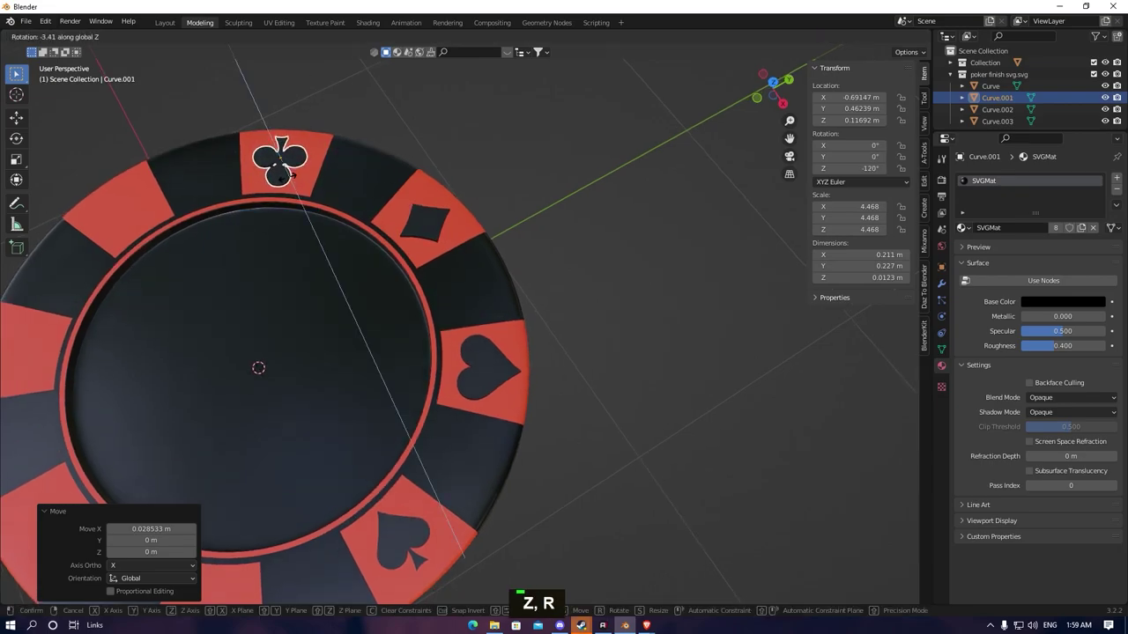
{"action": "key", "text": "g"}
{"action": "key", "text": "x"}
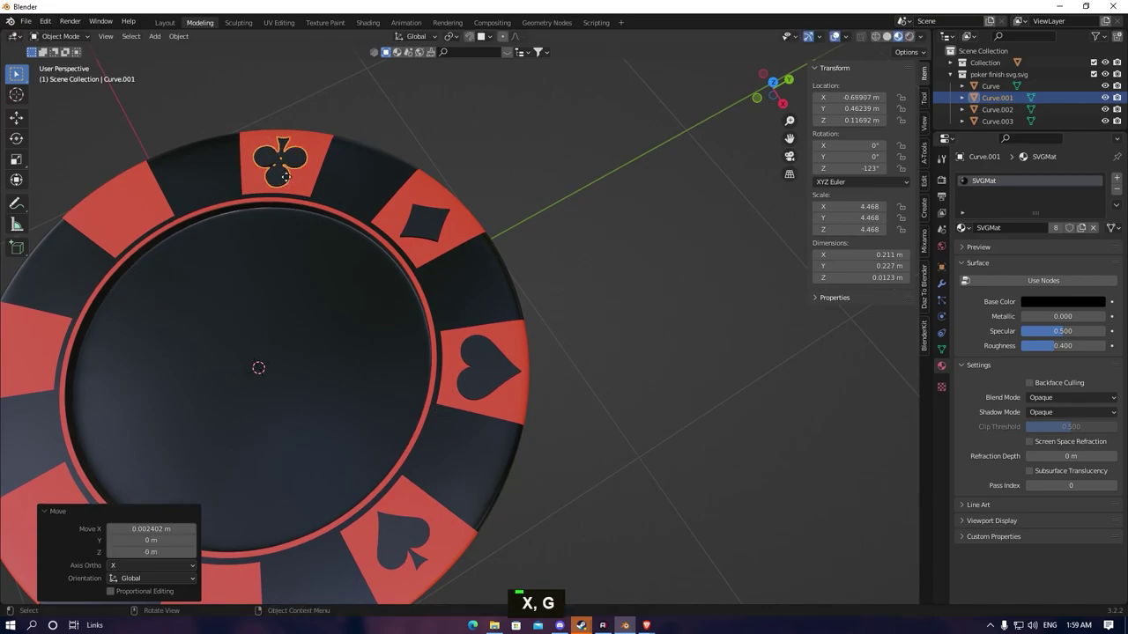
{"action": "key", "text": "y"}
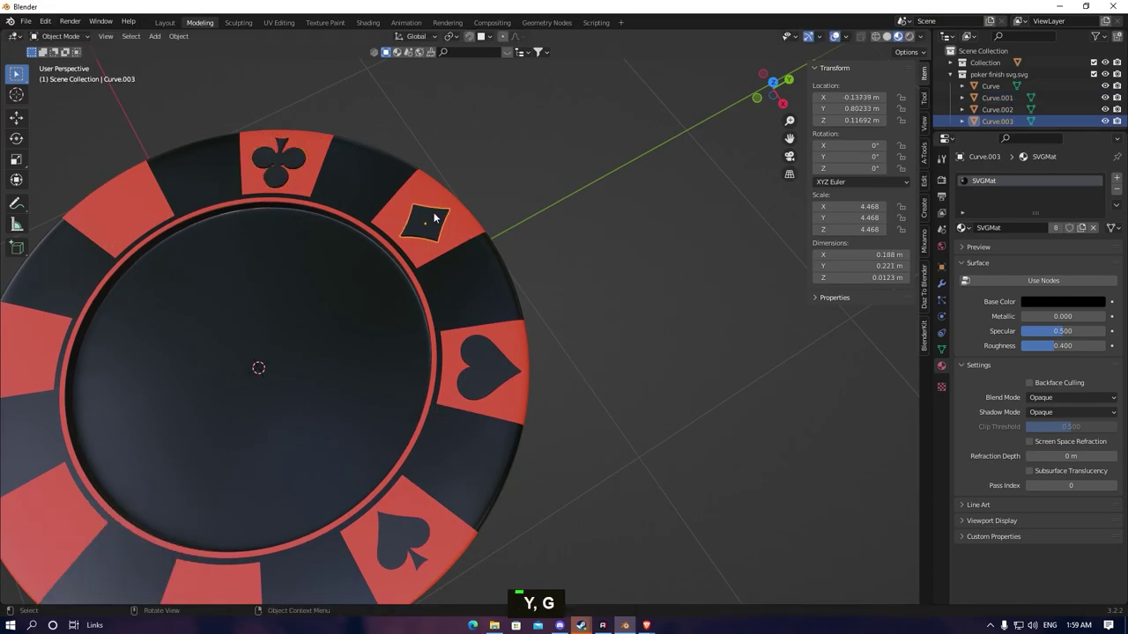
{"action": "key", "text": "x"}
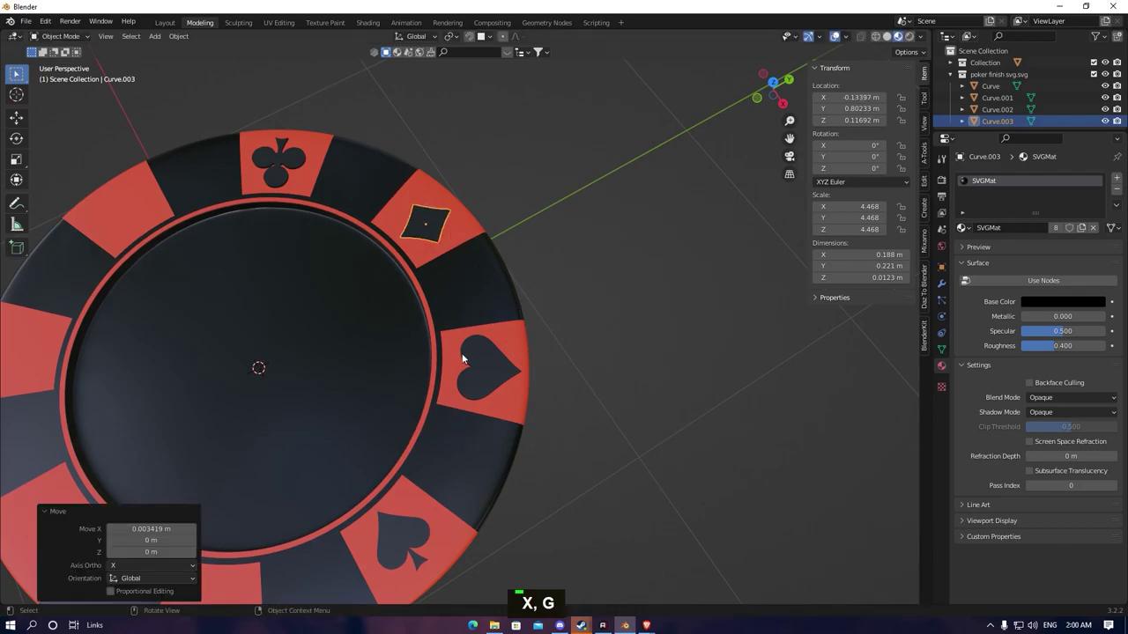
Duplicate the selected suit symbols and rotate the copies 180° around Z
{"action": "left_click_drag", "start_coordinate": [418, 237], "coordinate": [423, 512]}
{"action": "left_click", "coordinate": [426, 510]}
{"action": "key", "text": "alt+d"}
{"action": "key", "text": "r"}
{"action": "key", "text": "z"}
{"action": "key", "text": "ctrl+z"}
{"action": "key", "text": "r"}
{"action": "key", "text": "z"}
{"action": "key", "text": "1"}
{"action": "key", "text": "8"}
{"action": "key", "text": "1"}
{"action": "key", "text": "0"}
{"action": "key", "text": "Return"}
Shift the duplicated symbols along X and Y onto the empty red rim segments
{"action": "scroll", "scroll_direction": "down", "scroll_amount": 3}
{"action": "key", "text": "g"}
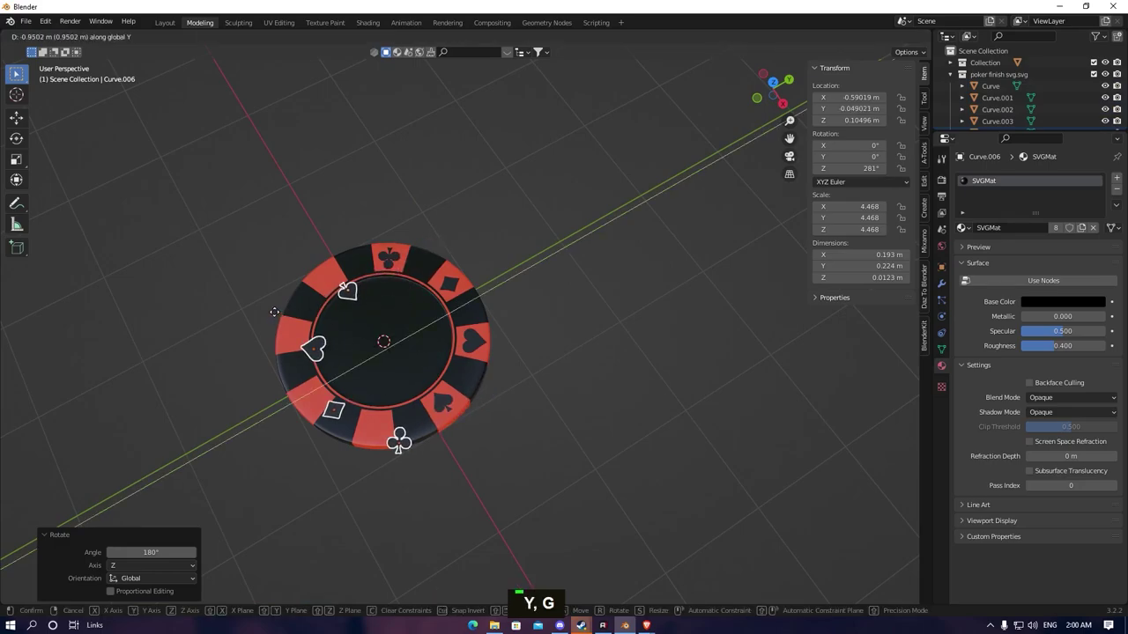
{"action": "key", "text": "y"}
{"action": "key", "text": "x"}
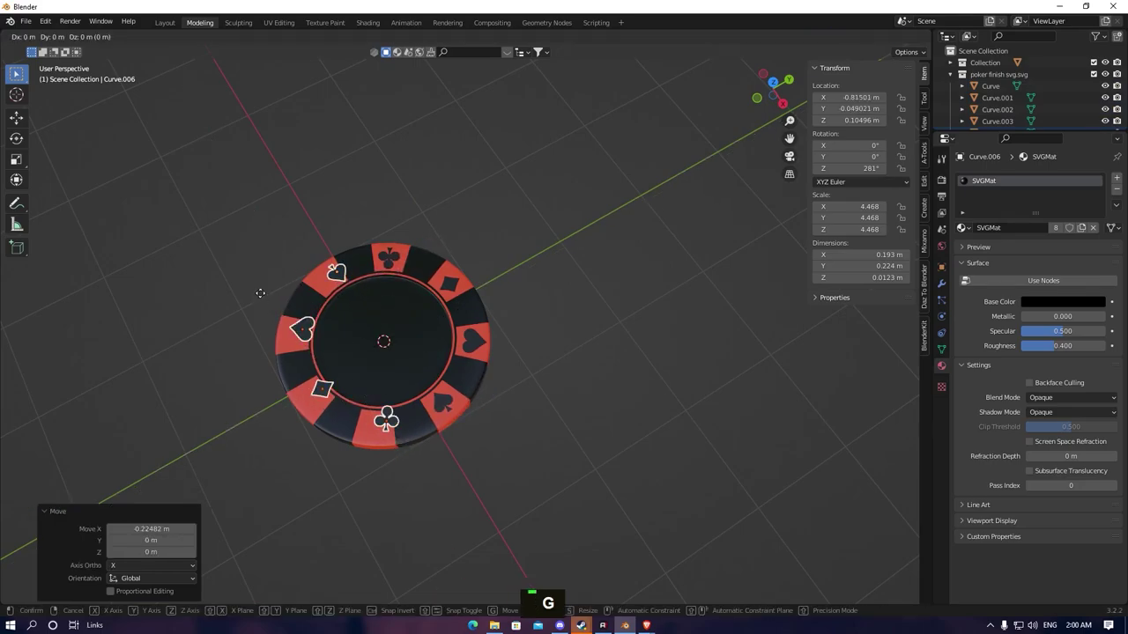
{"action": "key", "text": "y"}
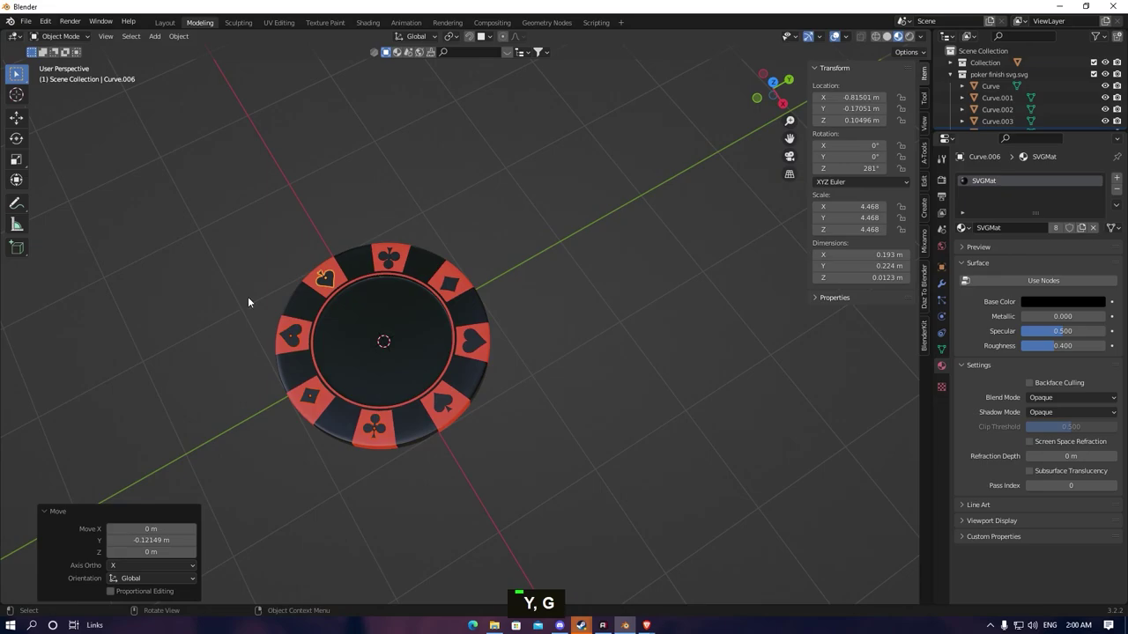
From a side view, lower the heart and diamond along Z onto the chip surface
{"action": "middle_click", "coordinate": [307, 332]}
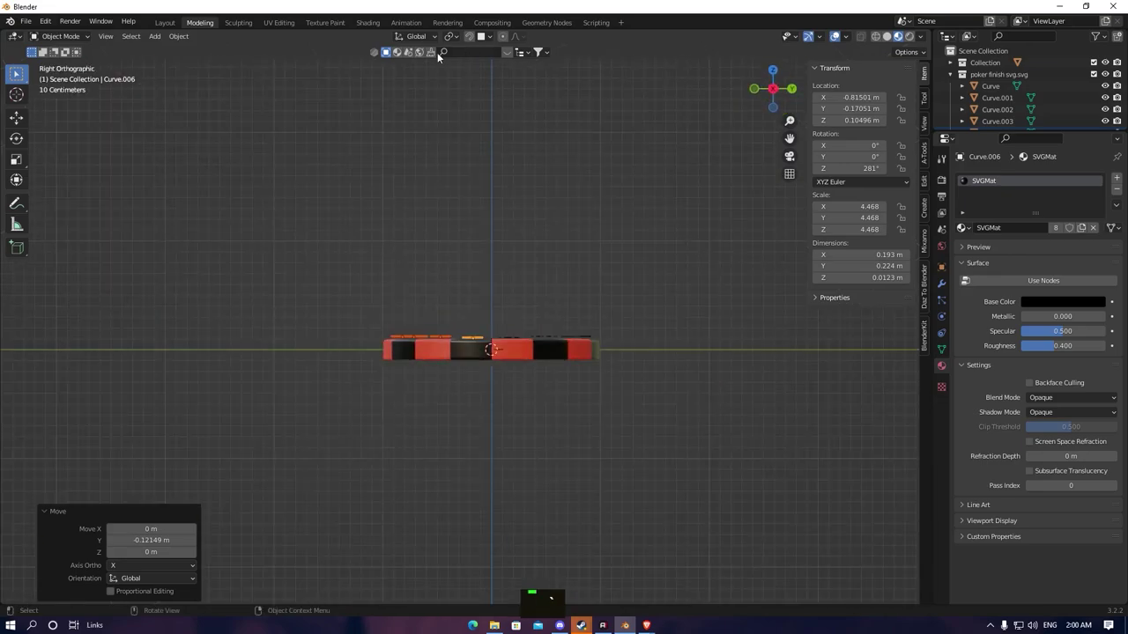
{"action": "left_click", "coordinate": [474, 38]}
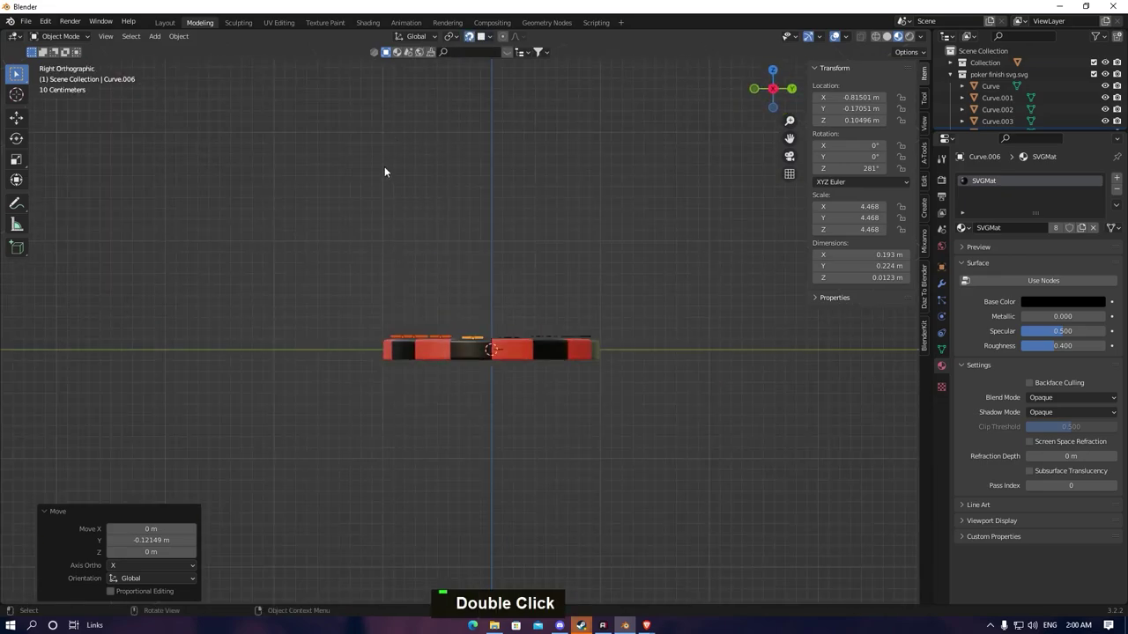
{"action": "scroll", "scroll_direction": "up", "scroll_amount": 3}
{"action": "key", "text": "g"}
{"action": "key", "text": "z"}
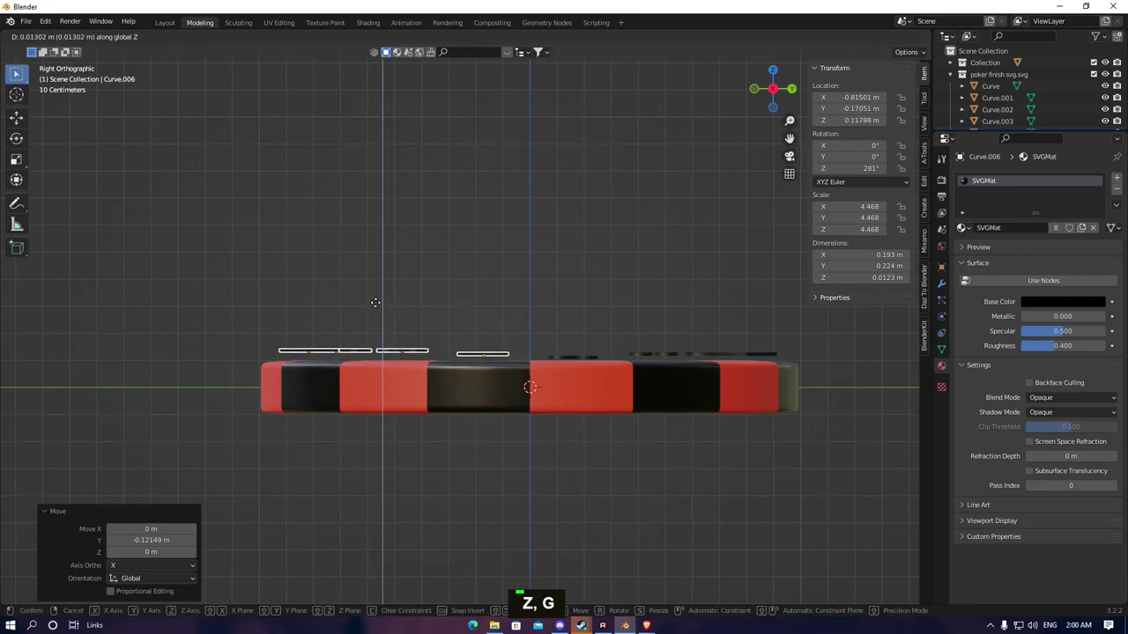
{"action": "middle_click", "coordinate": [385, 254]}
{"action": "scroll", "scroll_direction": "up", "scroll_amount": 3}
{"action": "key", "text": "g"}
{"action": "key", "text": "z"}
{"action": "key", "text": "g"}
{"action": "key", "text": "z"}
{"action": "key", "text": "g"}
{"action": "key", "text": "z"}
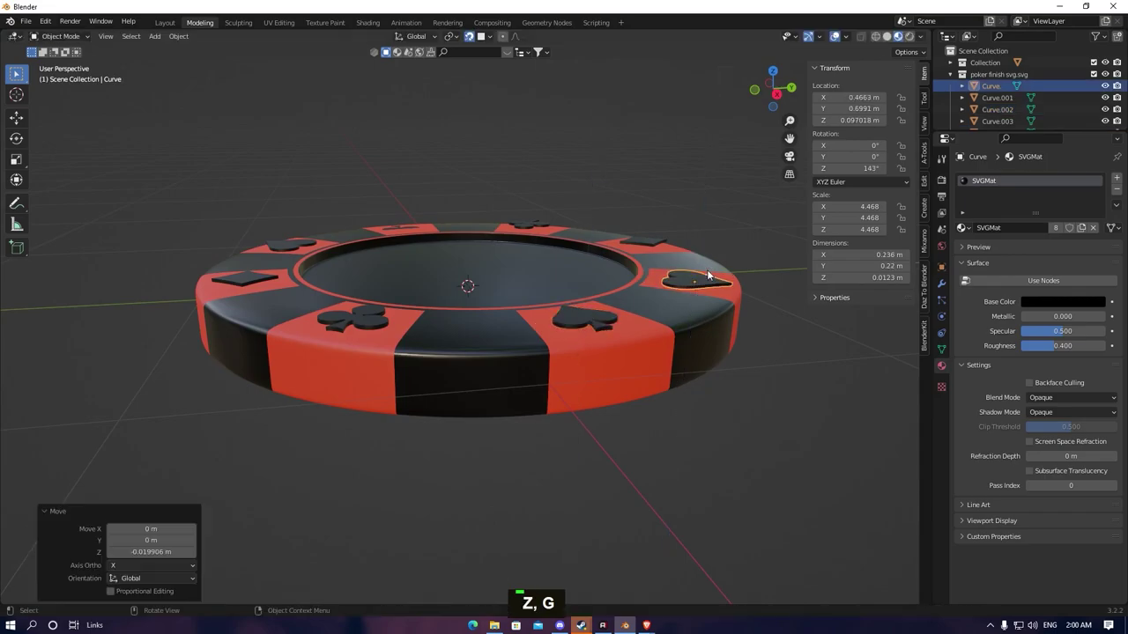
{"action": "key", "text": "z"}
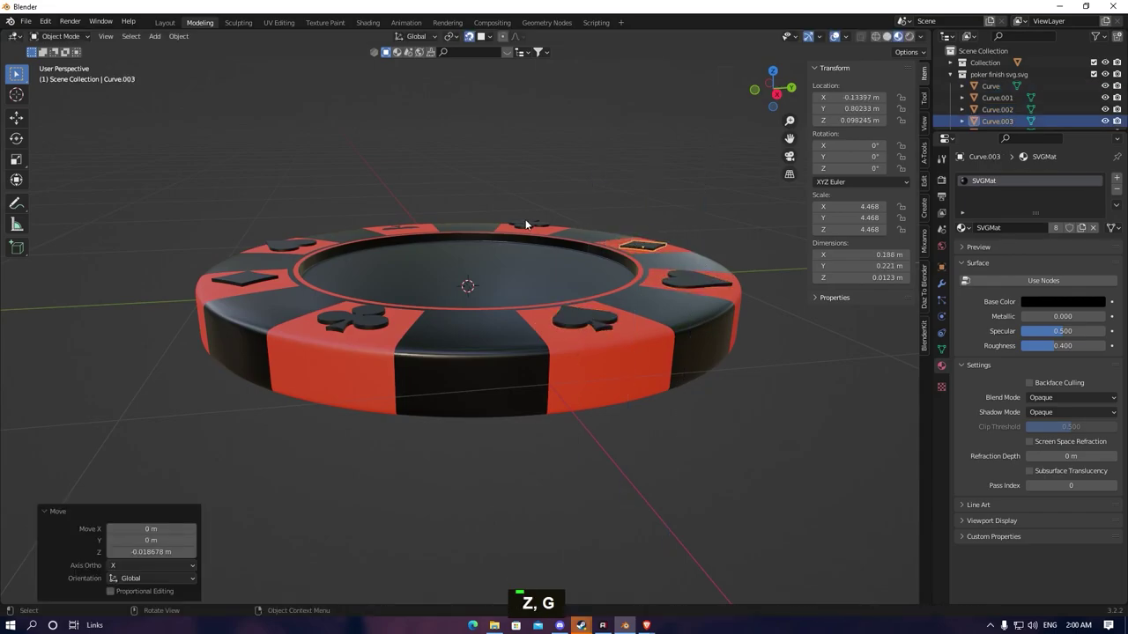
Lower the remaining symbols along Z until all sit flush on the rim
{"action": "key", "text": "g"}
{"action": "key", "text": "z"}
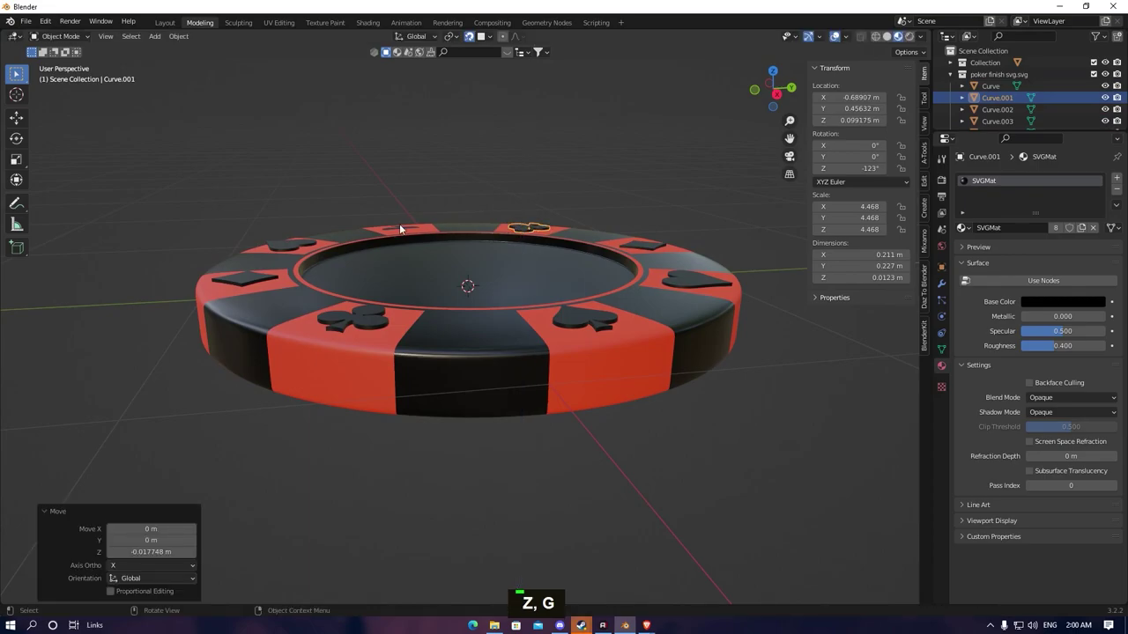
{"action": "key", "text": "g"}
{"action": "key", "text": "z"}
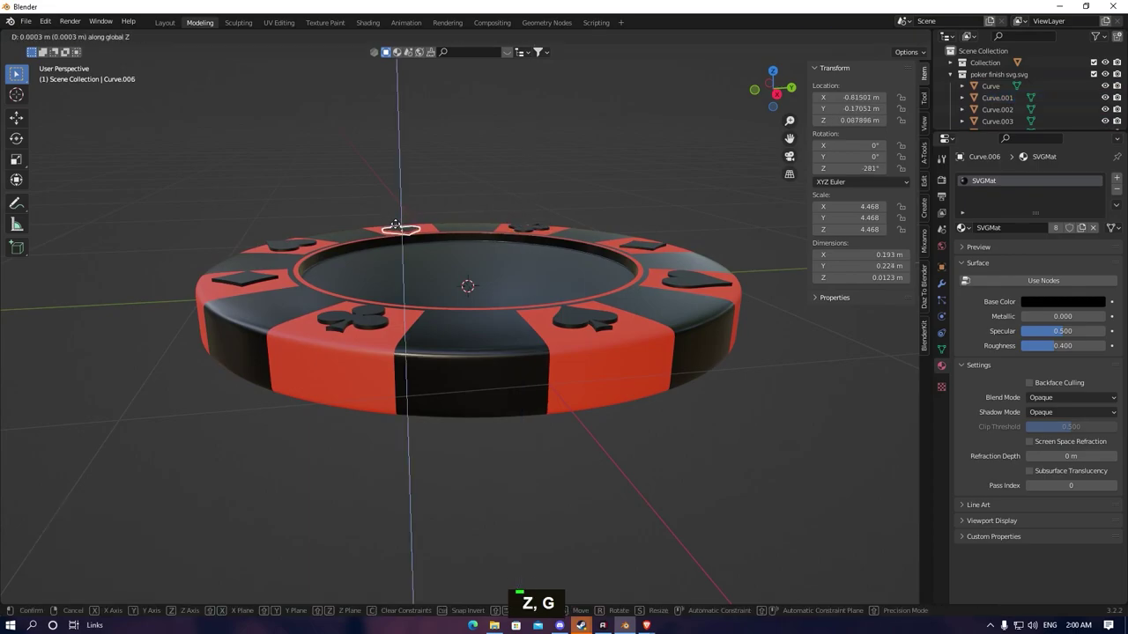
{"action": "scroll", "scroll_direction": "up", "scroll_amount": 3}
{"action": "middle_click", "coordinate": [429, 200]}
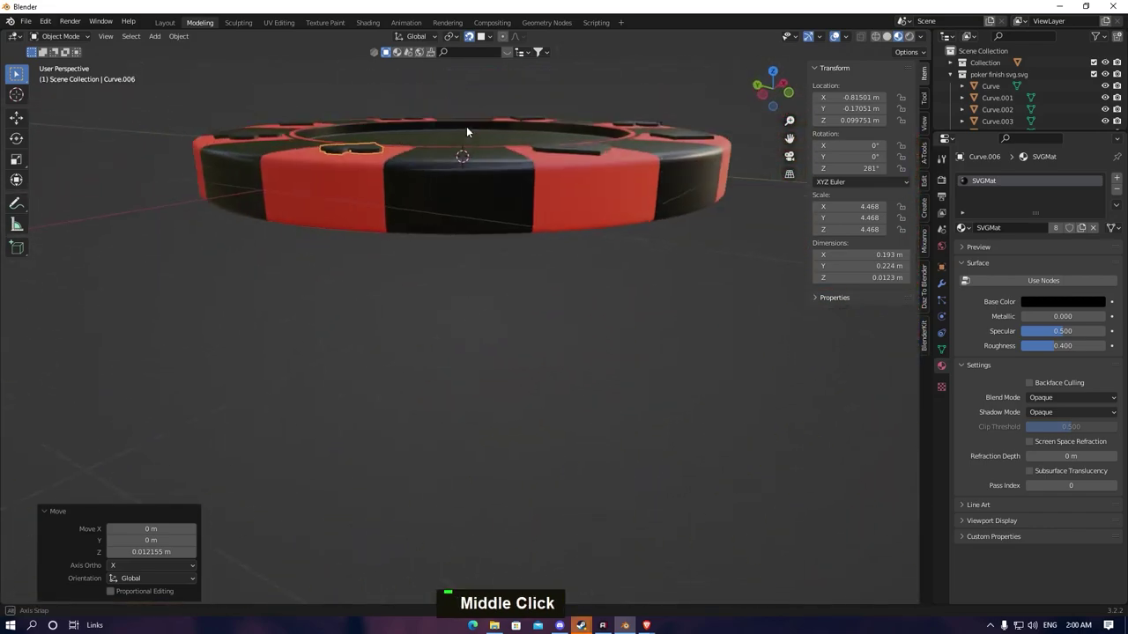
{"action": "key", "text": "g"}
{"action": "key", "text": "z"}
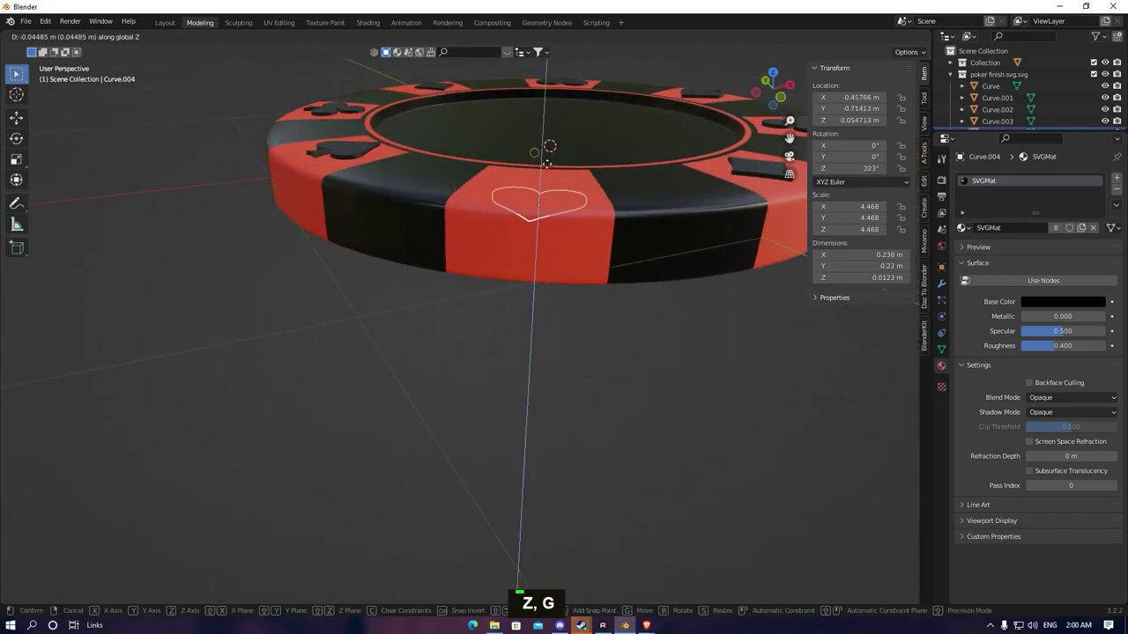
{"action": "key", "text": "g"}
{"action": "key", "text": "z"}
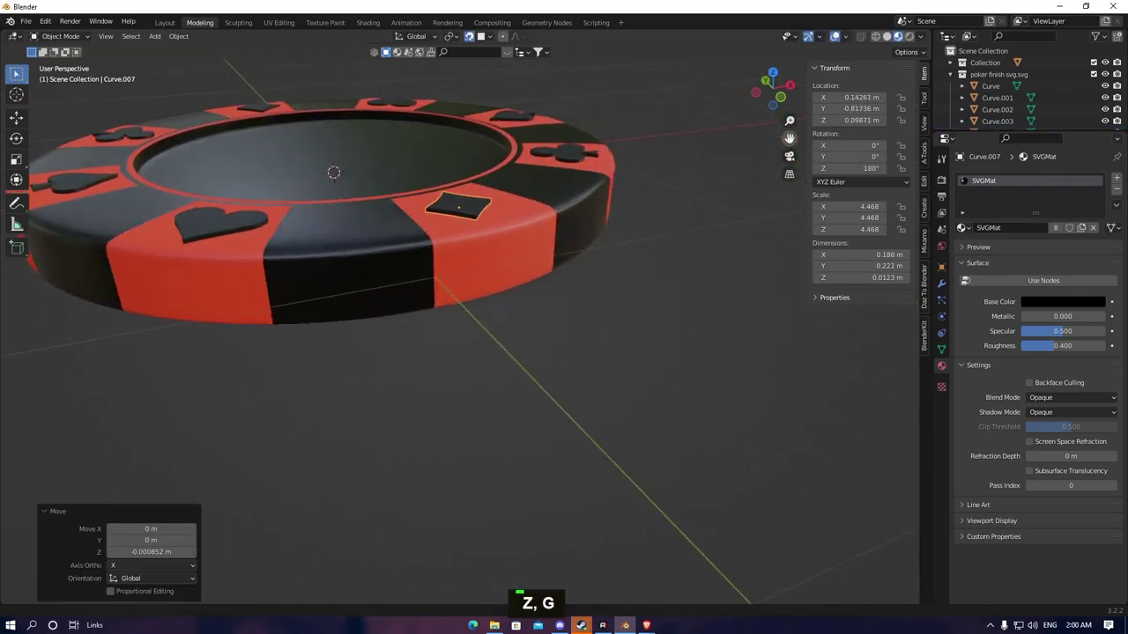
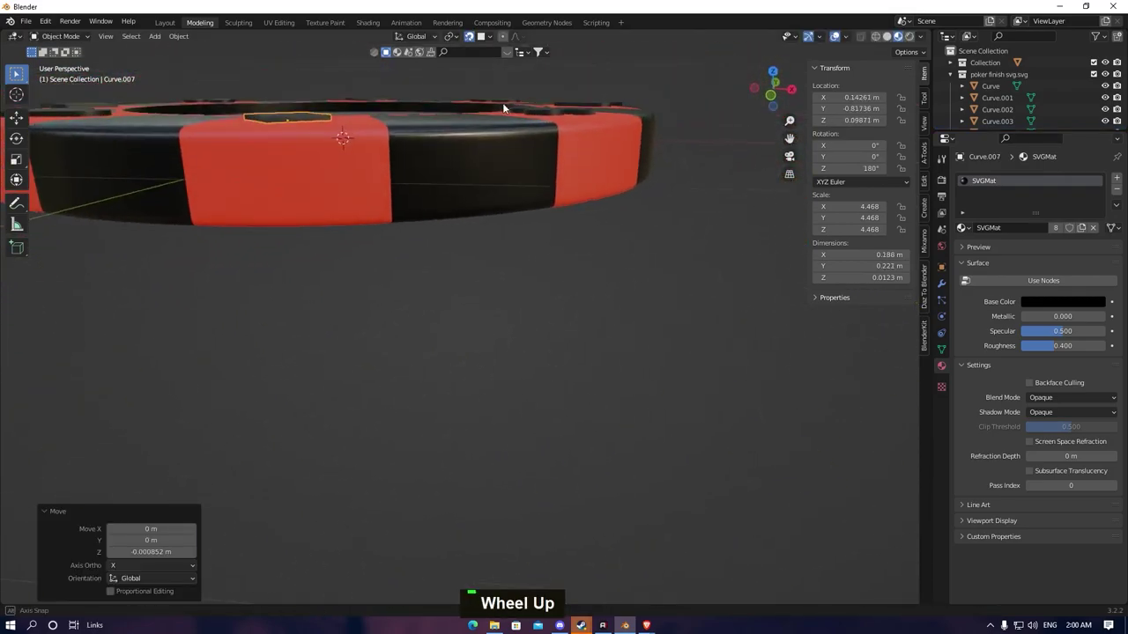
{"action": "scroll", "scroll_direction": "down", "scroll_amount": 3}
{"action": "middle_click", "coordinate": [473, 193]}
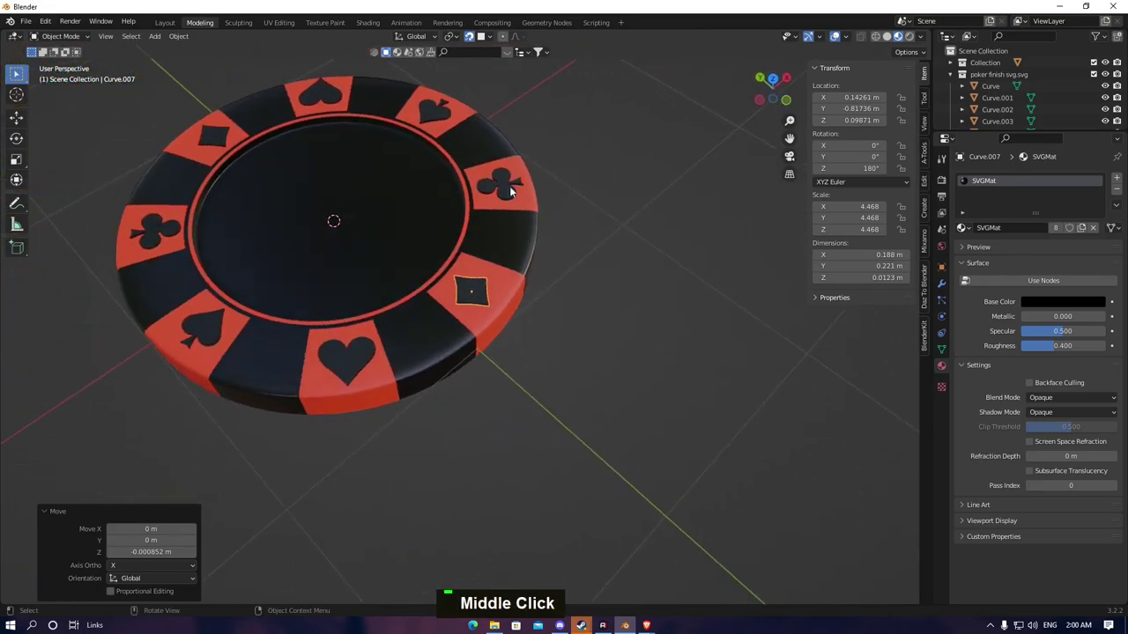
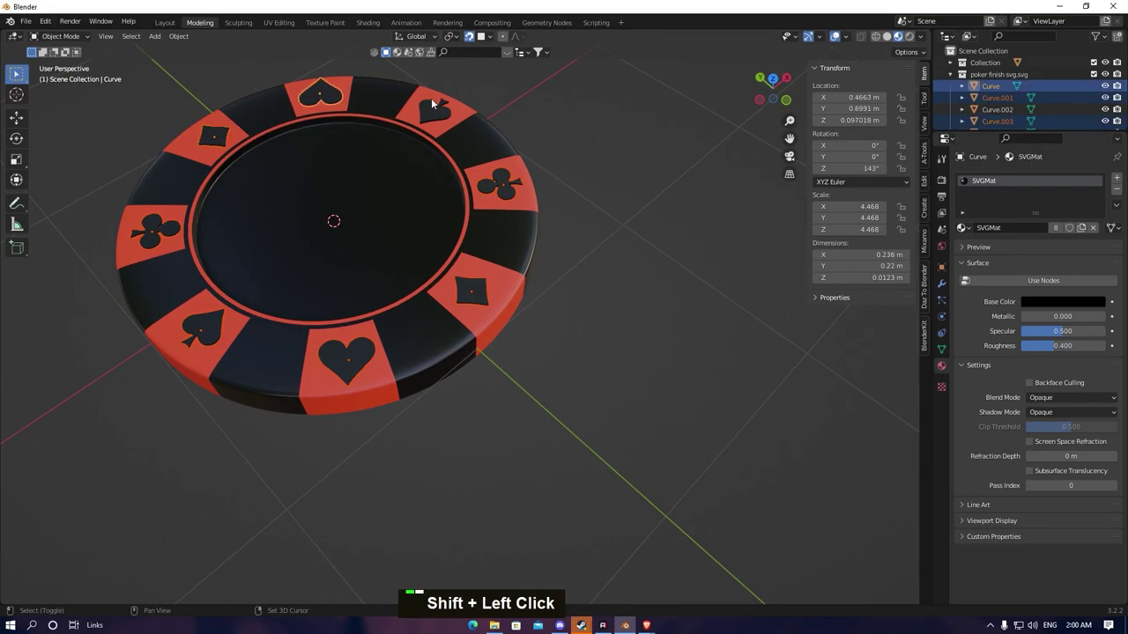
Make linked Alt+D copies of all suit symbols and lower them along Z to the chip's underside
{"action": "key", "text": "alt+d"}
{"action": "key", "text": "g"}
{"action": "key", "text": "y"}
{"action": "key", "text": "ctrl+z"}
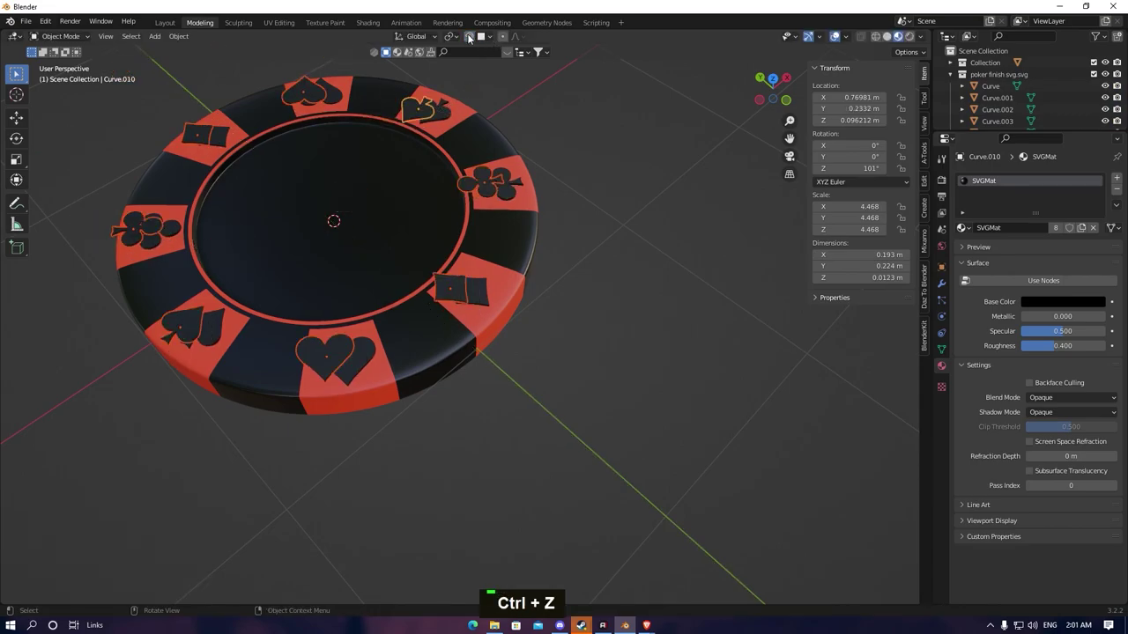
{"action": "key", "text": "ctrl+z"}
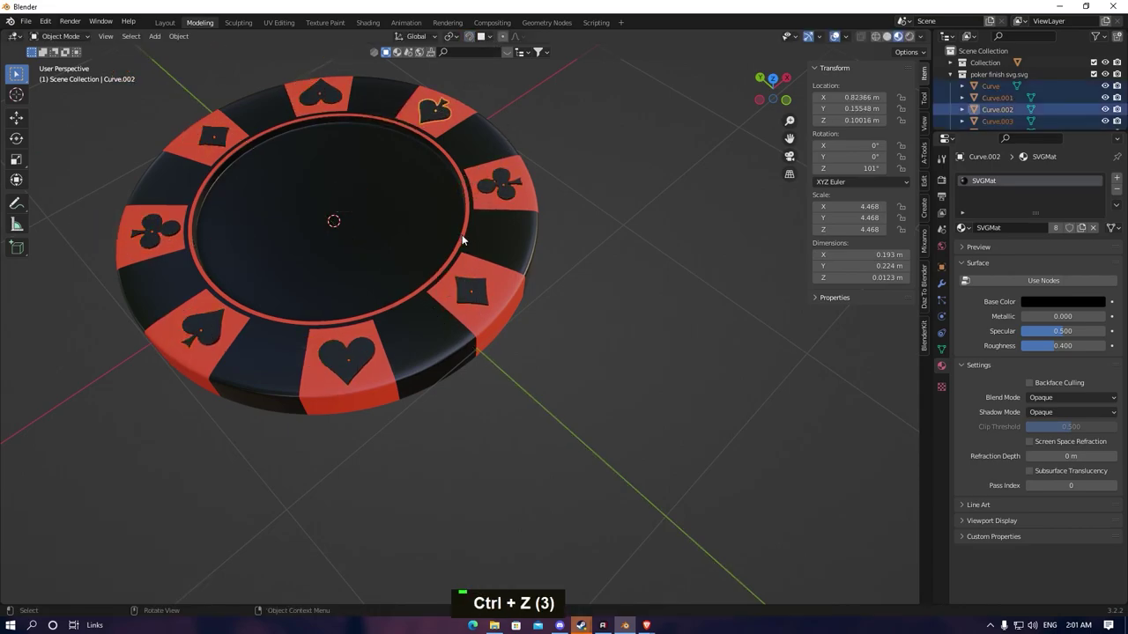
{"action": "key", "text": "alt+d"}
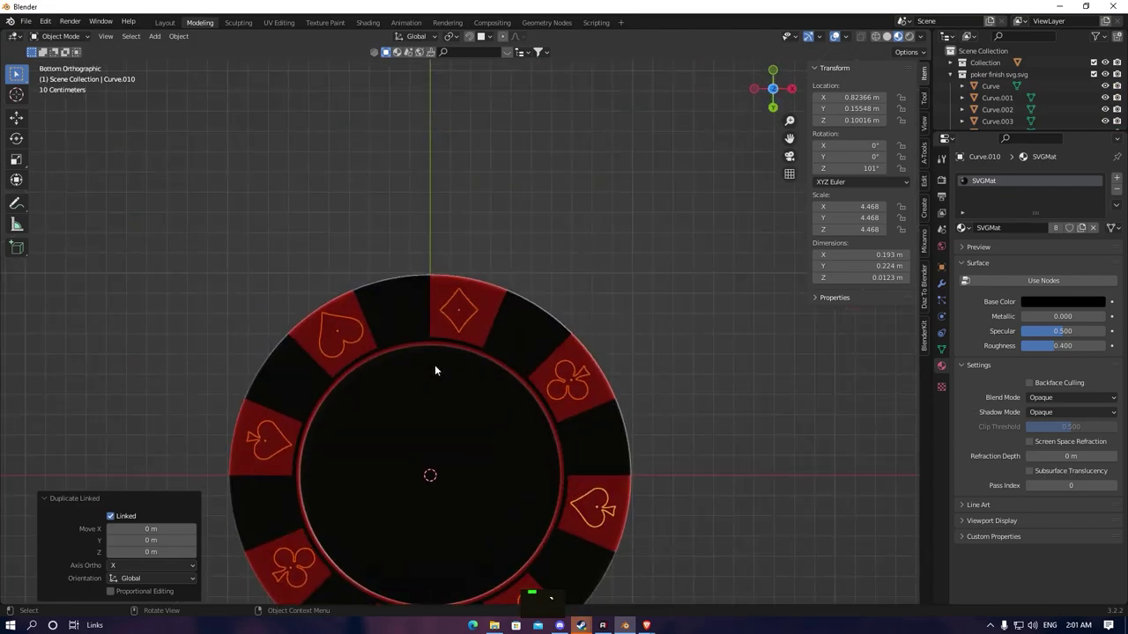
{"action": "middle_click", "coordinate": [619, 302]}
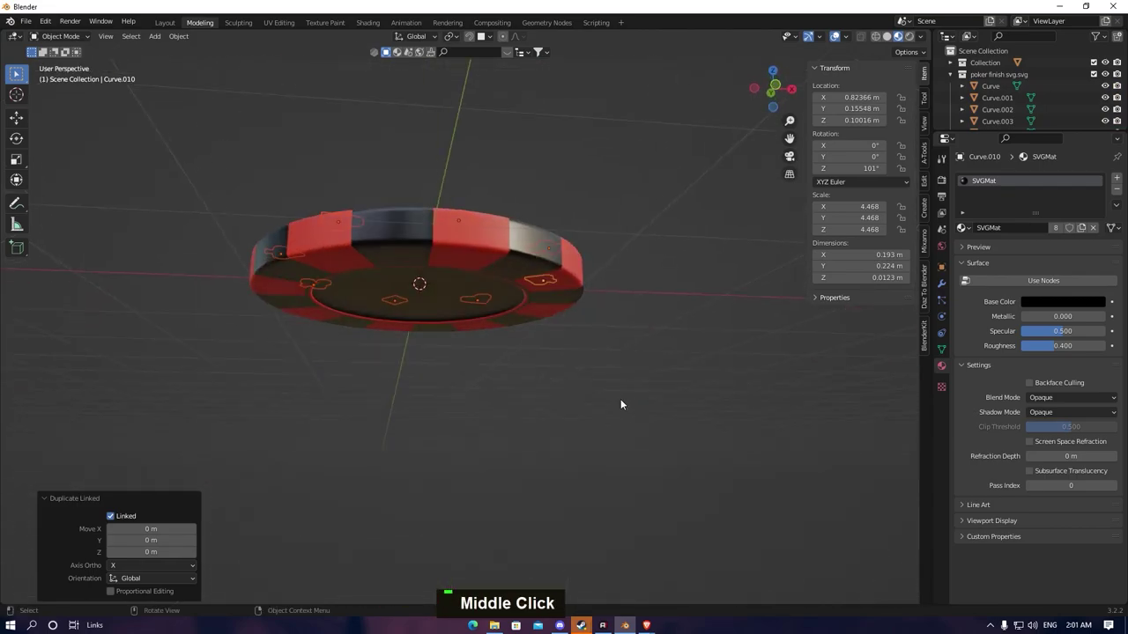
{"action": "key", "text": "g"}
{"action": "type", "text": "Z, G"}
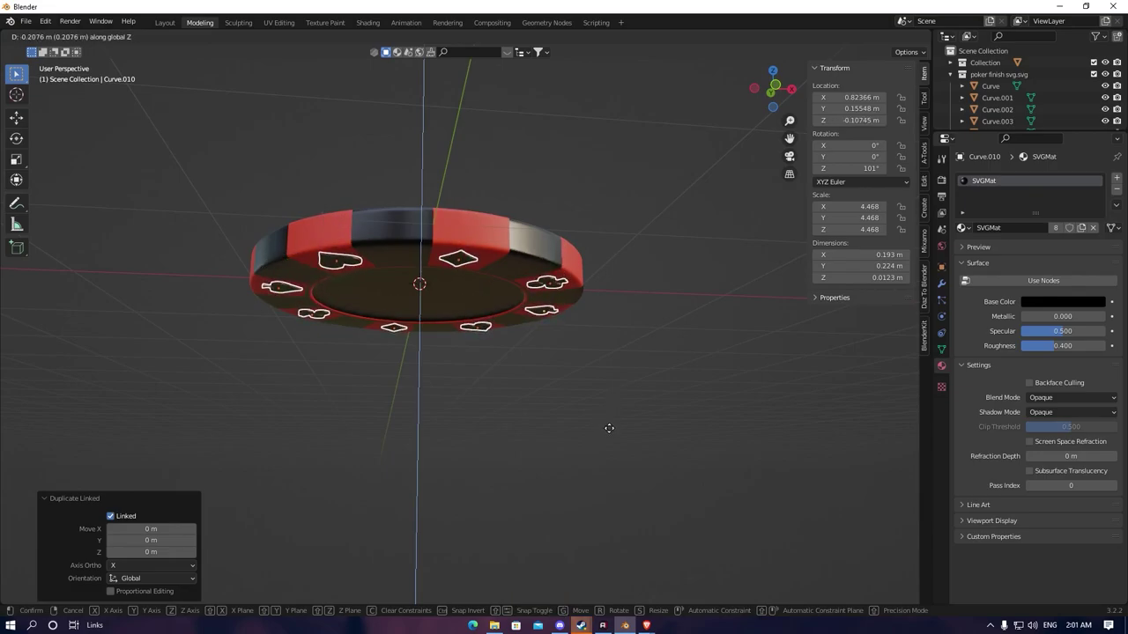
{"action": "middle_click", "coordinate": [608, 275]}
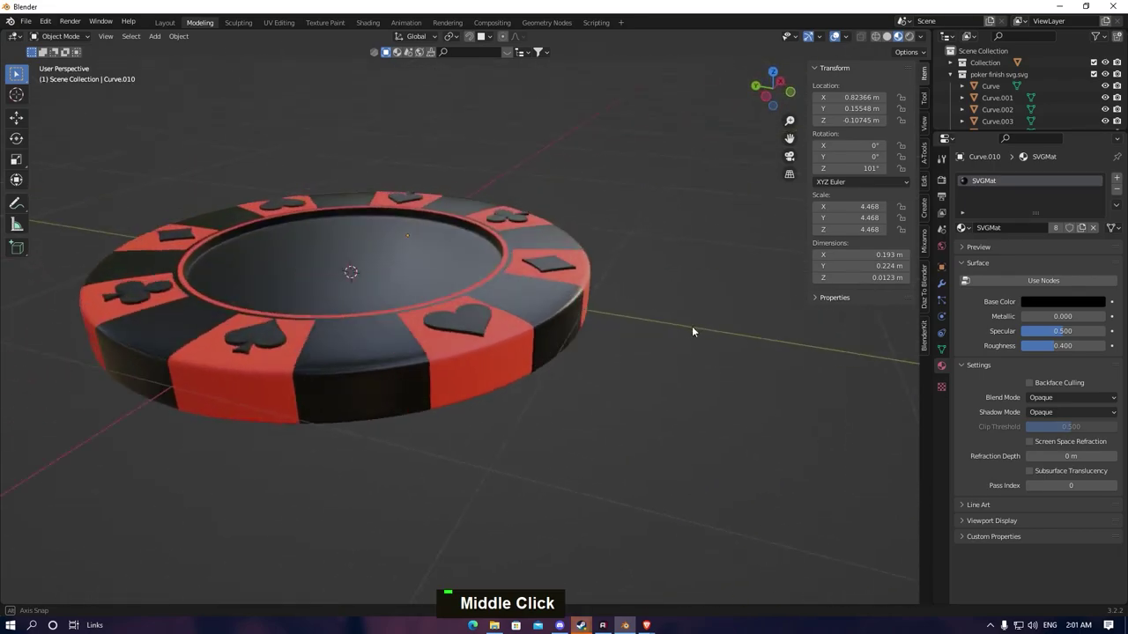
Select all the chip's objects and raise the chip along Z to rest on the floor plane
{"action": "scroll", "scroll_direction": "down", "scroll_amount": 3}
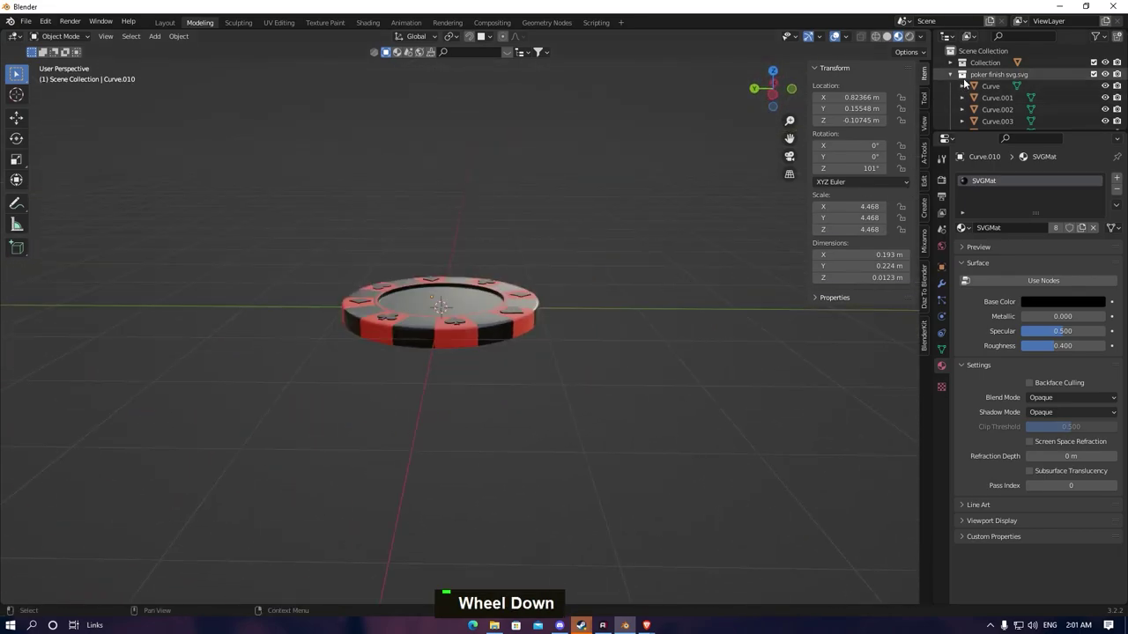
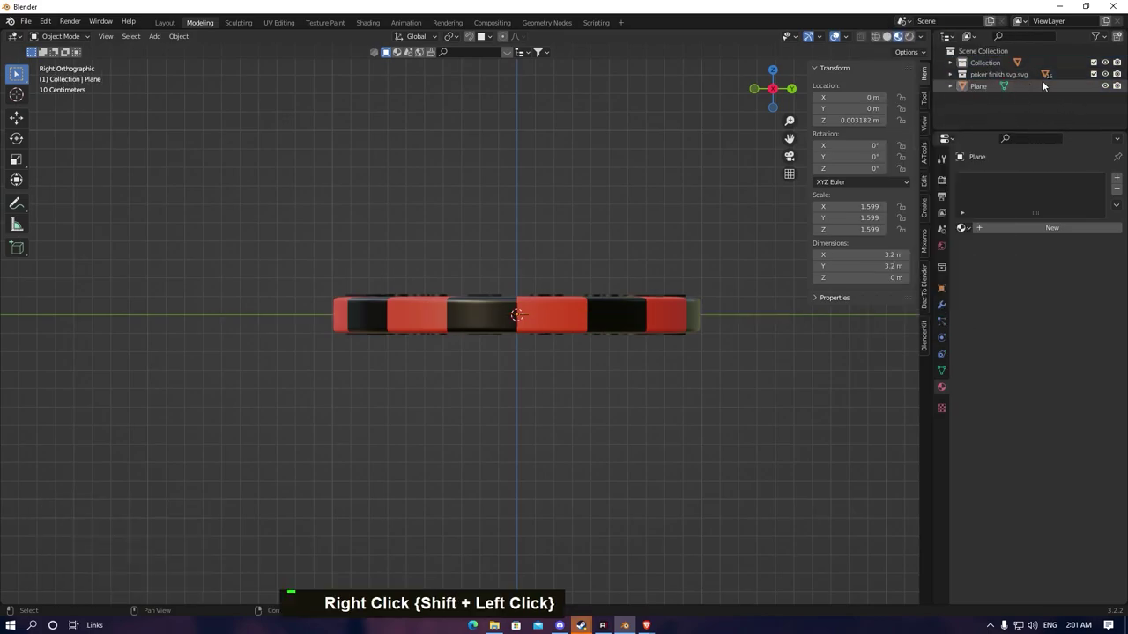
{"action": "double_click", "coordinate": [733, 186]}
{"action": "key", "text": "a"}
{"action": "key", "text": "g"}
{"action": "key", "text": "z"}
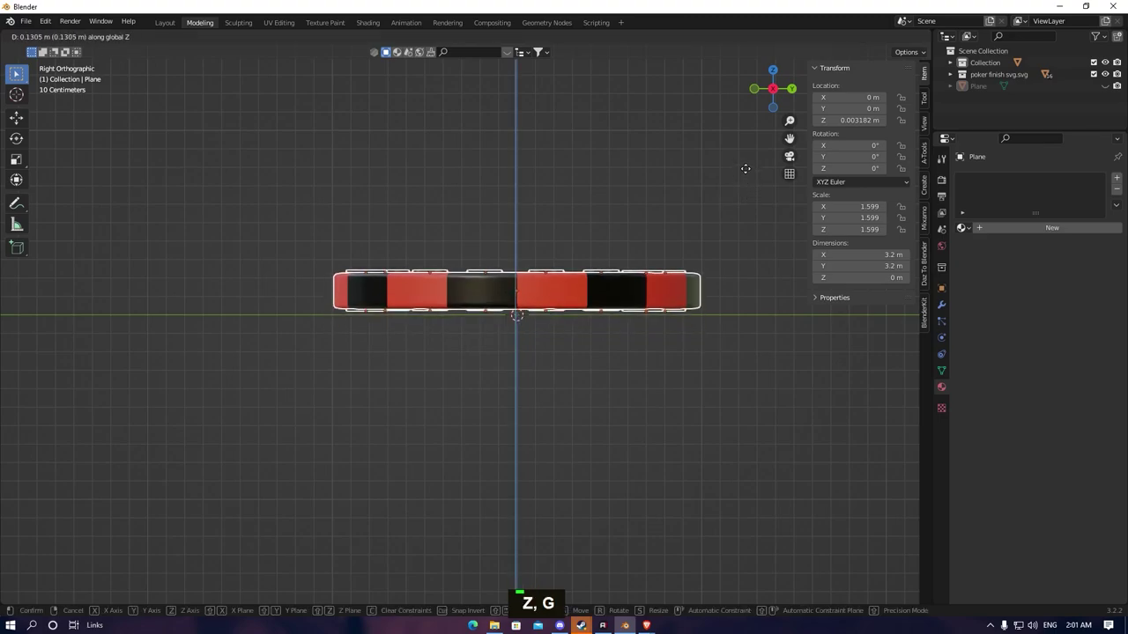
{"action": "key", "text": "ctrl+a"}
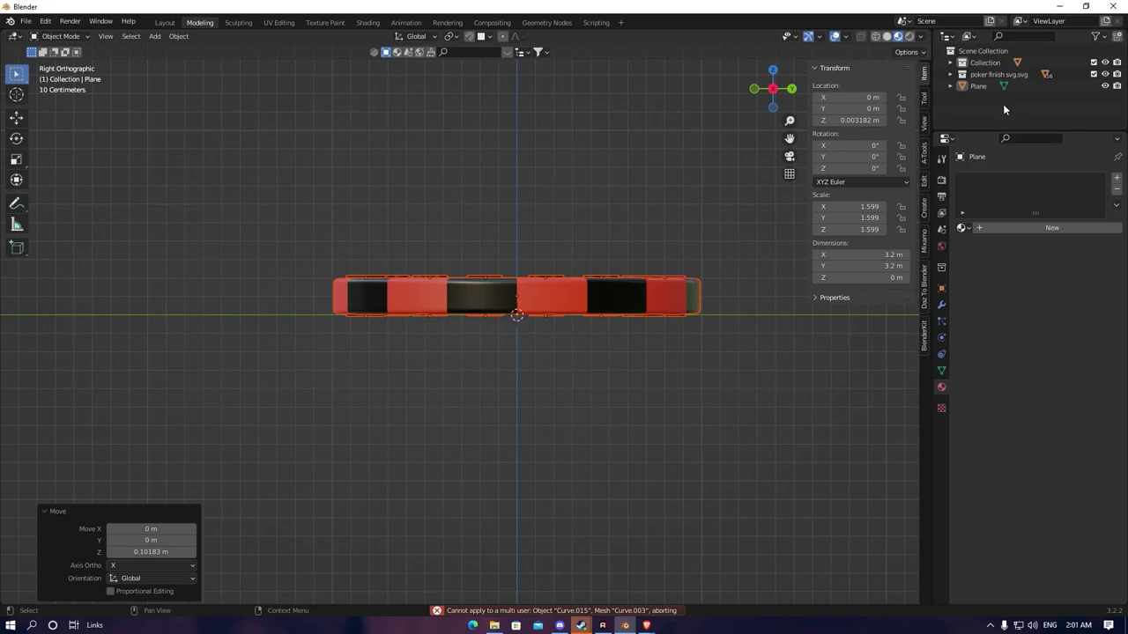
{"action": "middle_click", "coordinate": [578, 154]}
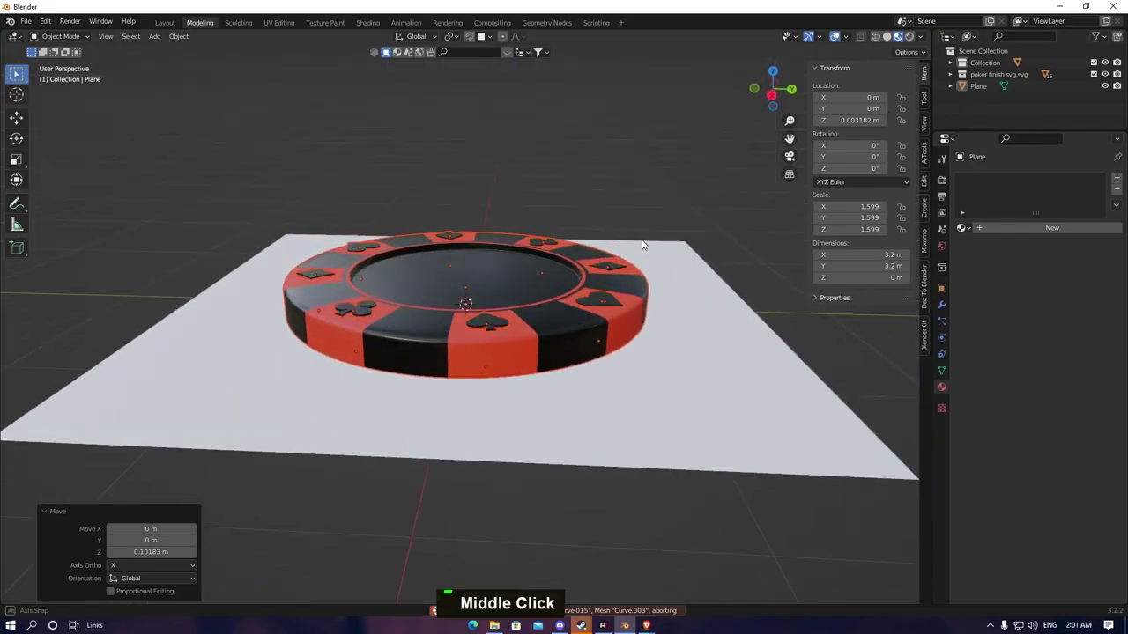
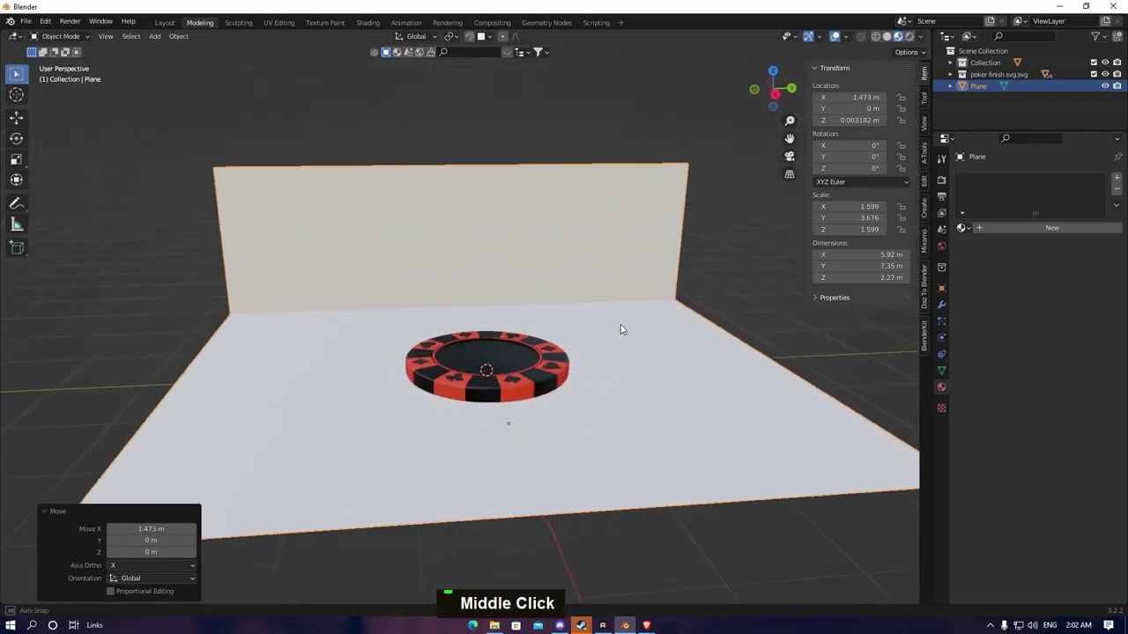
Orbit and zoom around the new backdrop to check the chip against the back wall
{"action": "scroll", "scroll_direction": "up", "scroll_amount": 3}
{"action": "middle_click", "coordinate": [697, 347]}
{"action": "scroll", "scroll_direction": "up", "scroll_amount": 3}
{"action": "middle_click", "coordinate": [644, 348]}
{"action": "scroll", "scroll_direction": "up", "scroll_amount": 3}
{"action": "middle_click", "coordinate": [652, 341]}
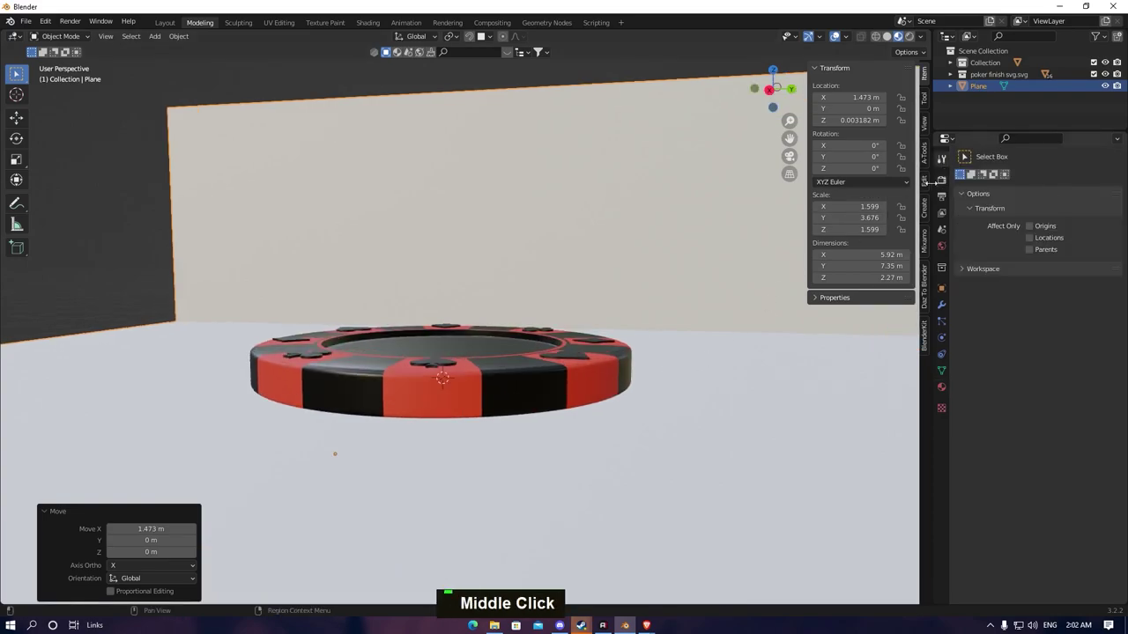
Switch the viewport to Rendered shading and orbit the chip to check the Cycles preview
{"action": "key", "text": "z"}
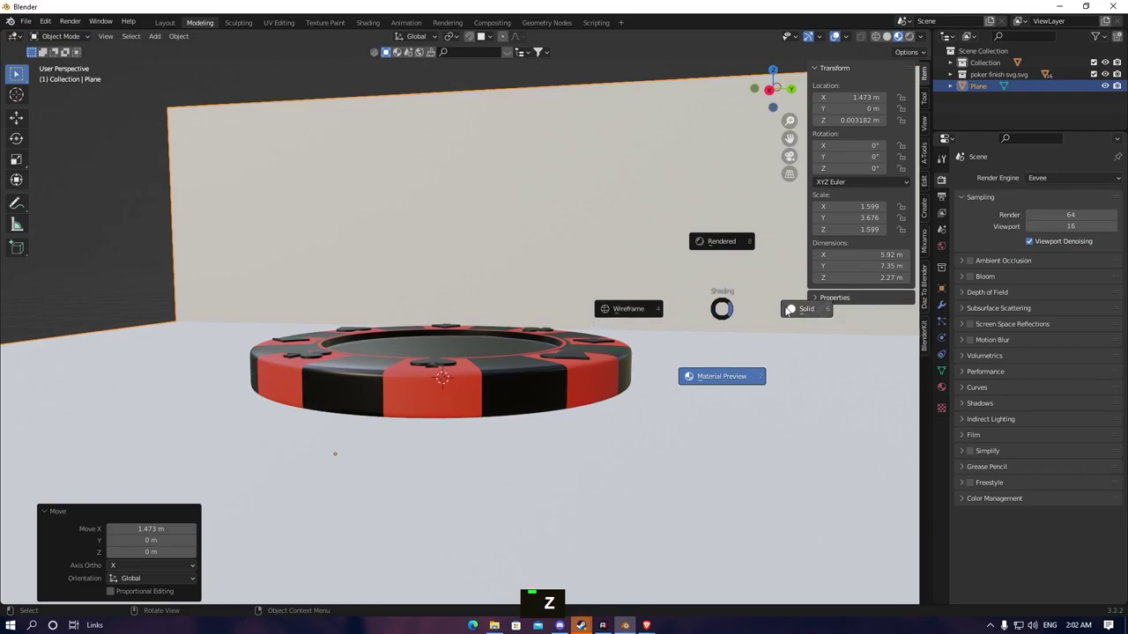
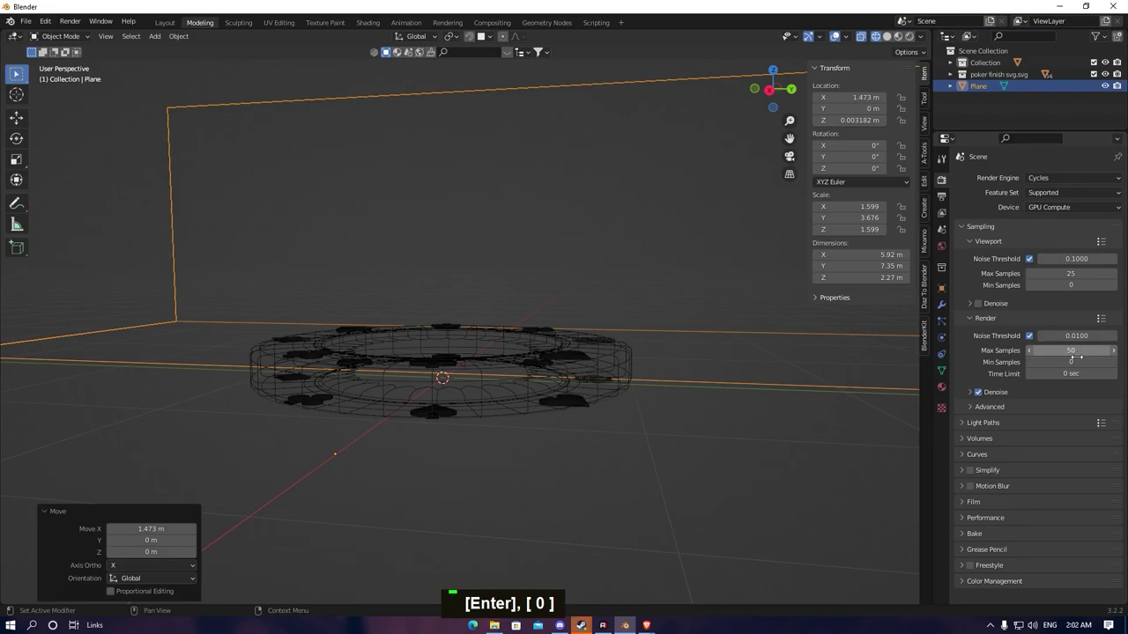
{"action": "middle_click", "coordinate": [510, 362]}
{"action": "scroll", "scroll_direction": "down", "scroll_amount": 3}
{"action": "middle_click", "coordinate": [537, 381]}
{"action": "key", "text": "z"}
{"action": "middle_click", "coordinate": [454, 334]}
{"action": "scroll", "scroll_direction": "up", "scroll_amount": 3}
{"action": "scroll", "scroll_direction": "up", "scroll_amount": 3}
{"action": "scroll", "scroll_direction": "down", "scroll_amount": 3}
{"action": "scroll", "scroll_direction": "up", "scroll_amount": 3}
{"action": "key", "text": "shift+a"}
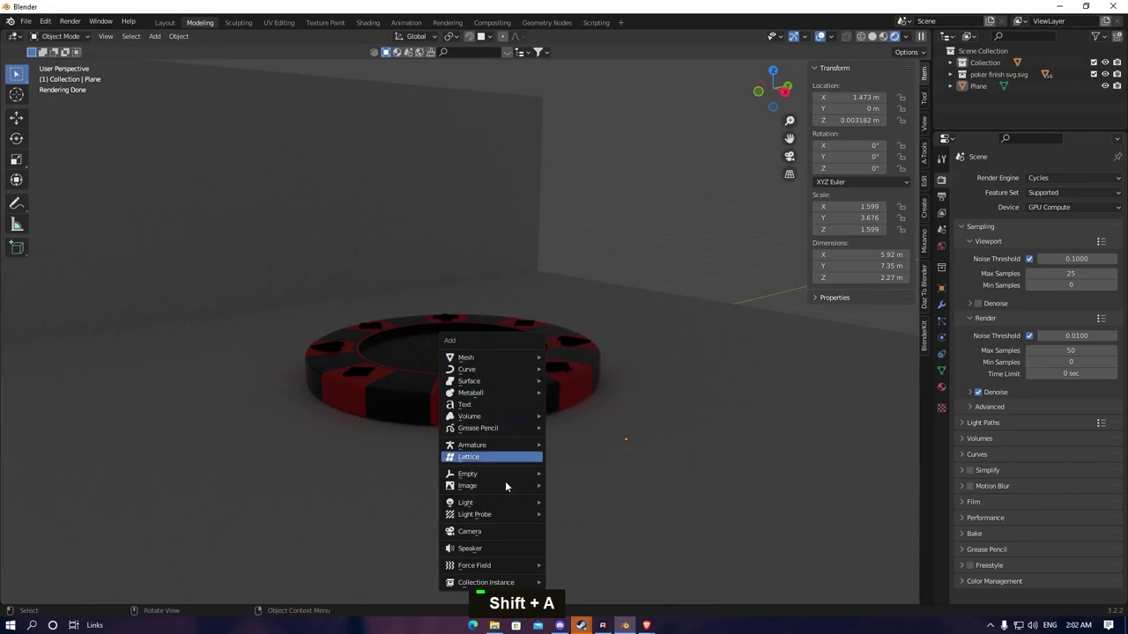
Raise the new area light above the chip in side view and angle it down onto it
{"action": "key", "text": "g"}
{"action": "key", "text": "z"}
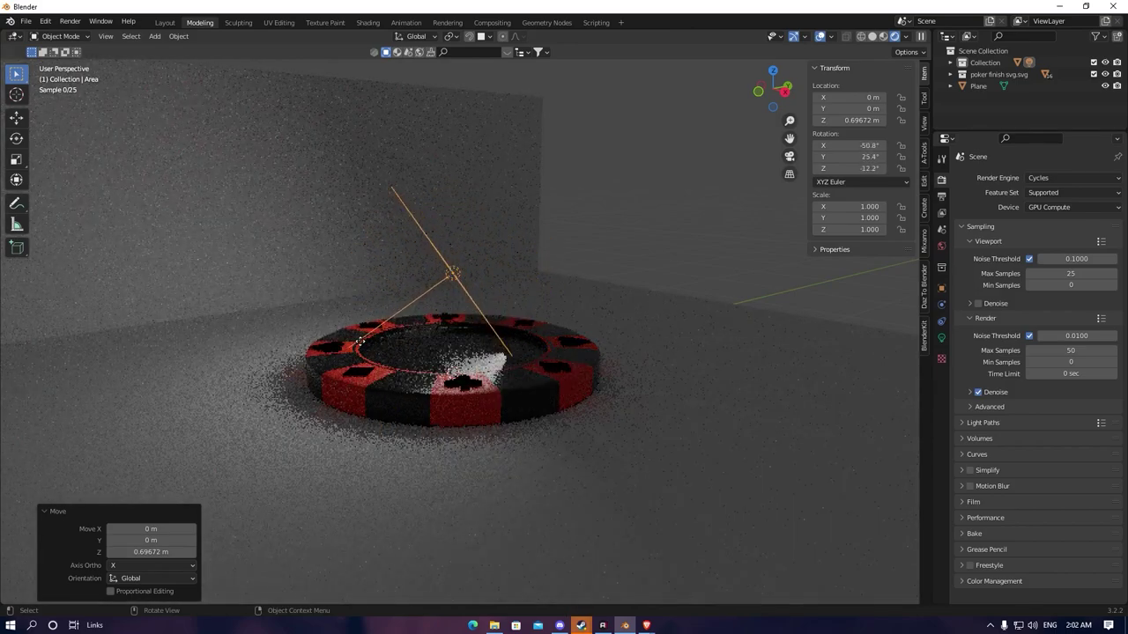
{"action": "key", "text": "g"}
{"action": "key", "text": "y"}
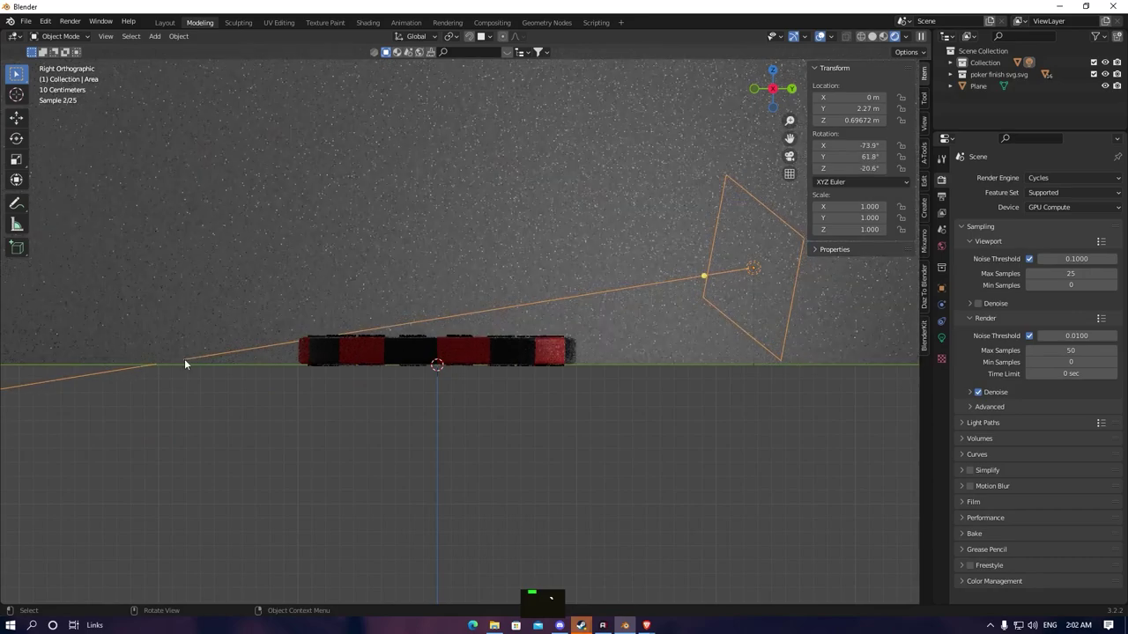
{"action": "key", "text": "g"}
{"action": "key", "text": "z"}
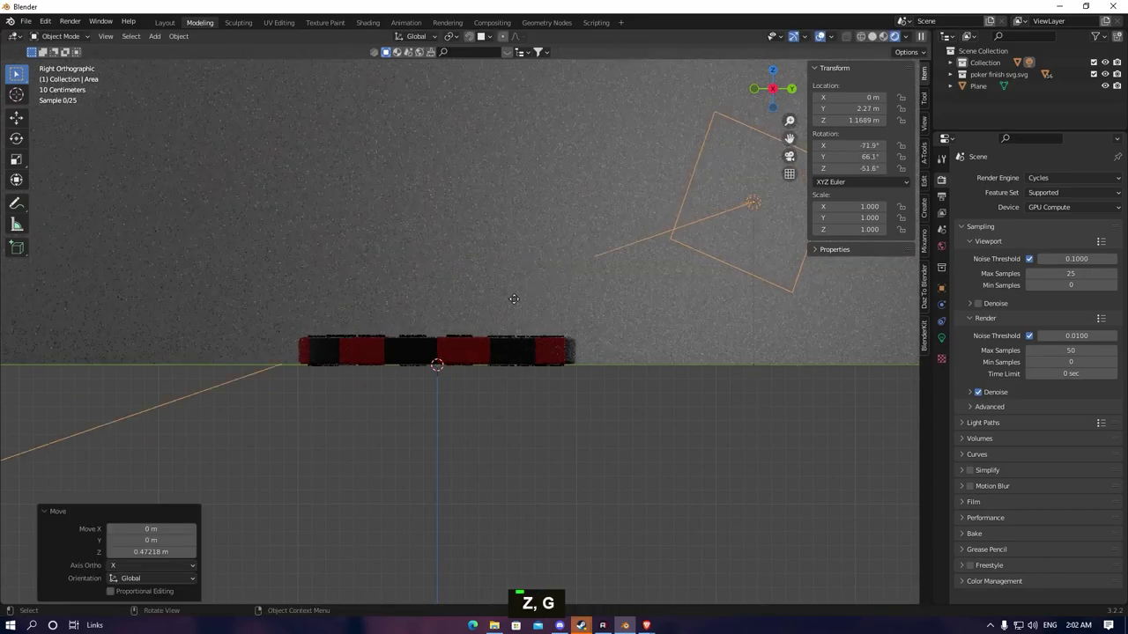
{"action": "scroll", "scroll_direction": "up", "scroll_amount": 3}
{"action": "middle_click", "coordinate": [414, 421]}
{"action": "scroll", "scroll_direction": "up", "scroll_amount": 3}
{"action": "middle_click", "coordinate": [546, 395]}
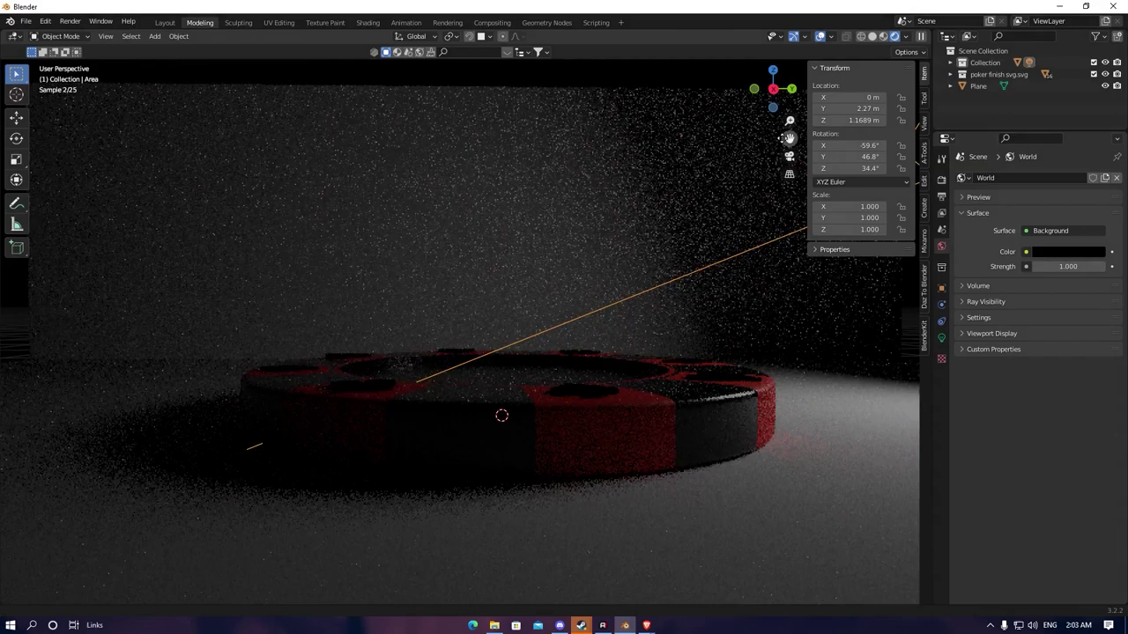
Scroll the plane's material settings while giving it a near-black, zero-roughness base
{"action": "scroll", "scroll_direction": "down", "scroll_amount": 3}
{"action": "scroll", "scroll_direction": "down", "scroll_amount": 3}
{"action": "scroll", "scroll_direction": "down", "scroll_amount": 3}
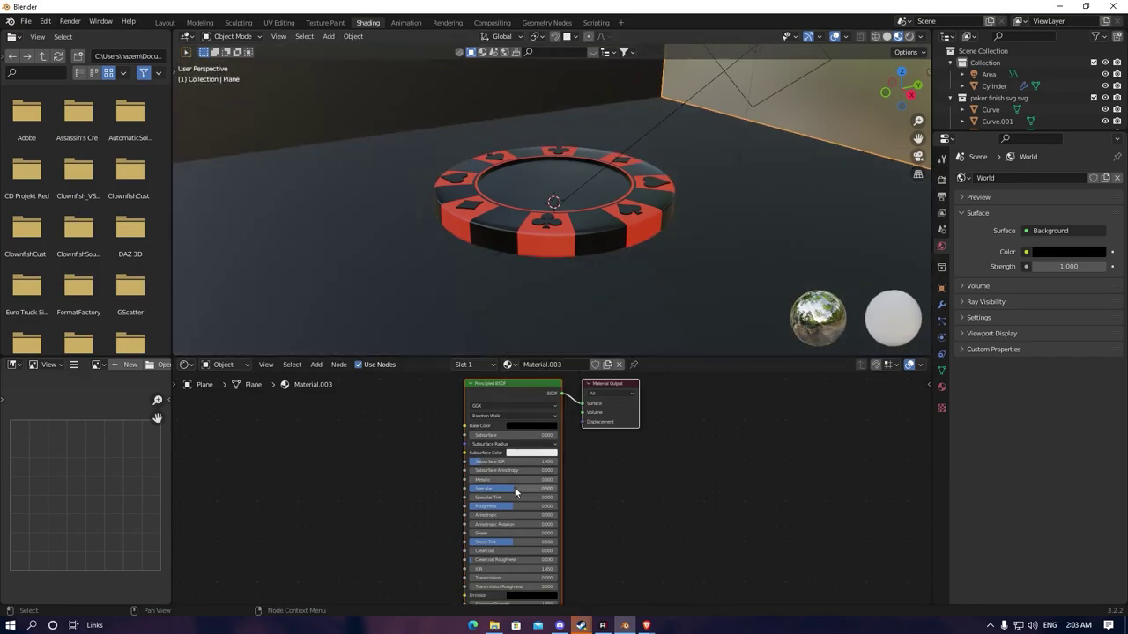
{"action": "scroll", "scroll_direction": "up", "scroll_amount": 3}
{"action": "scroll", "scroll_direction": "up", "scroll_amount": 3}
{"action": "scroll", "scroll_direction": "up", "scroll_amount": 3}
{"action": "scroll", "scroll_direction": "up", "scroll_amount": 3}
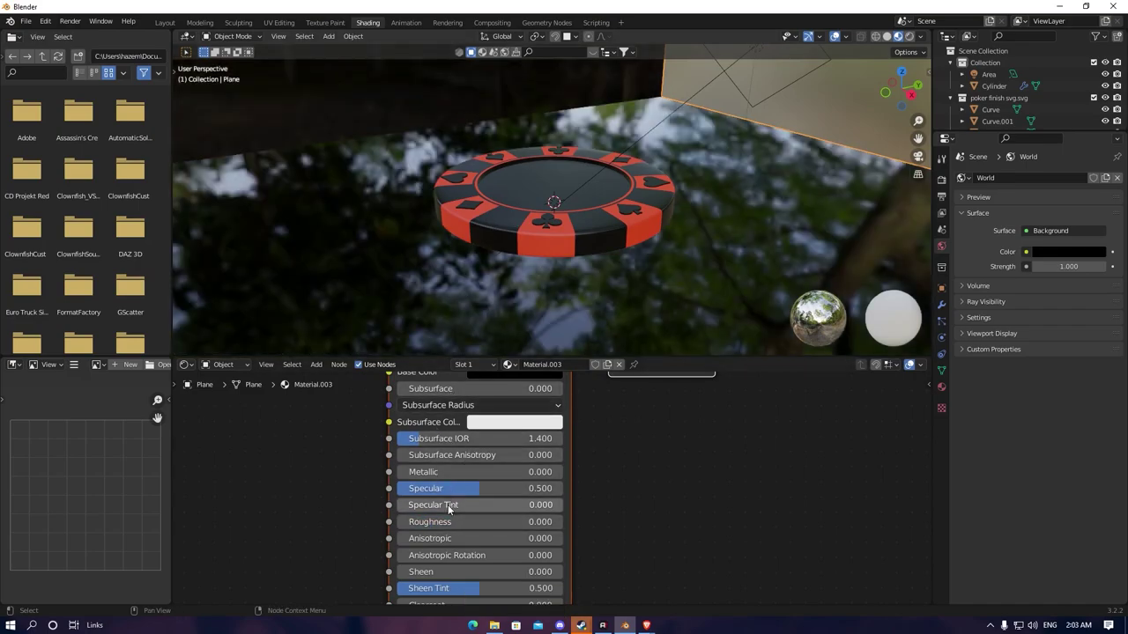
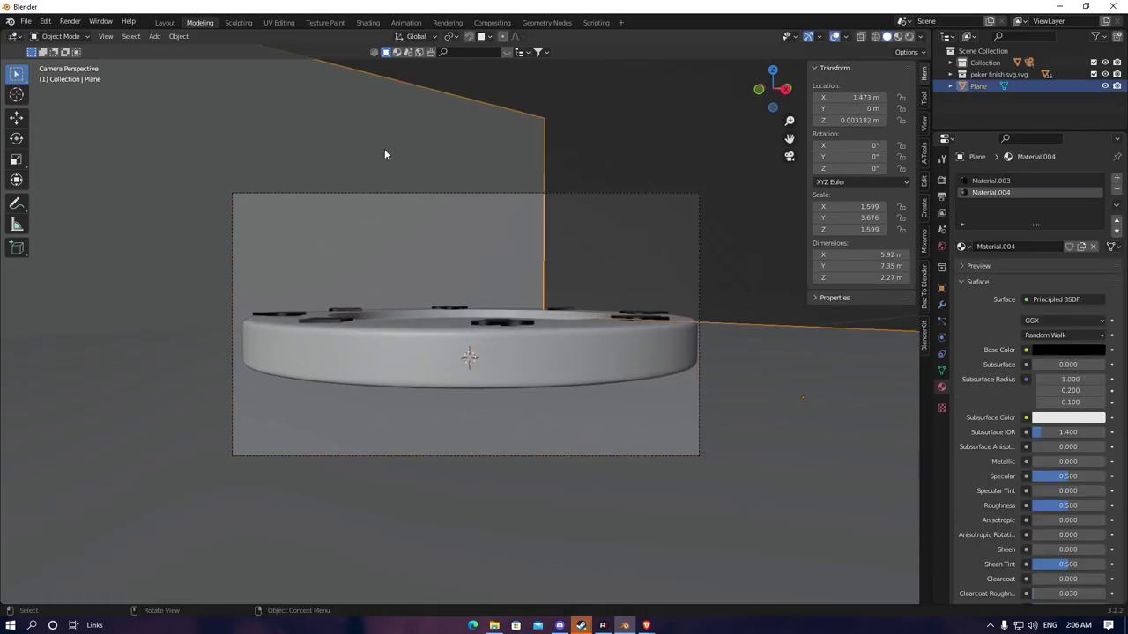
Scale the backdrop plane along Y and shift it back so it fills the camera view
{"action": "key", "text": "s"}
{"action": "key", "text": "x"}
{"action": "key", "text": "y"}
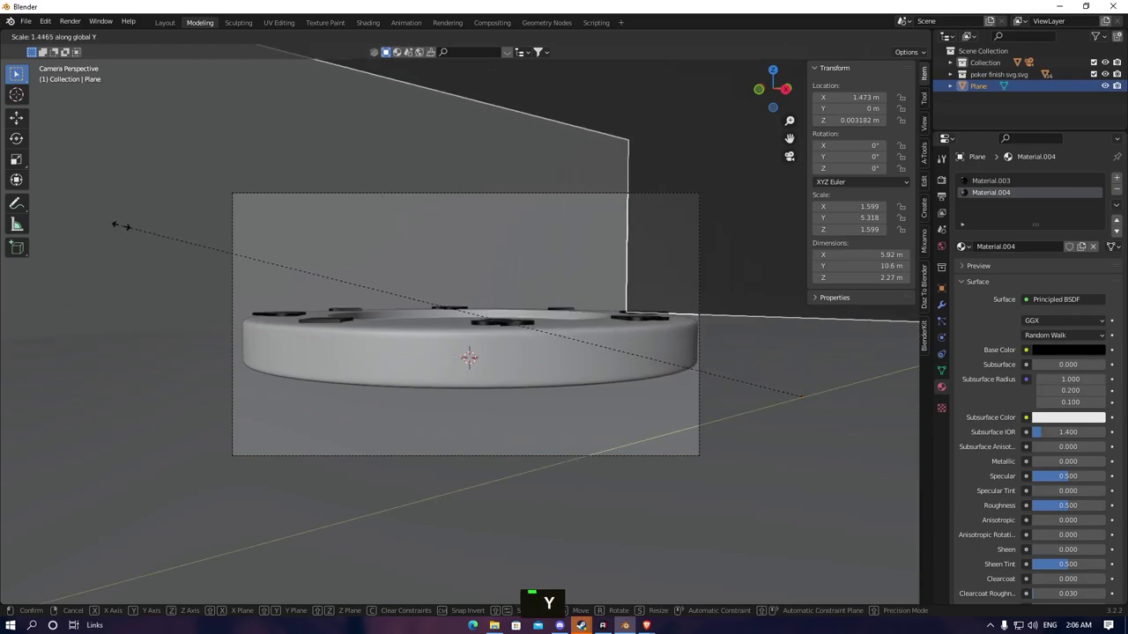
{"action": "key", "text": "g"}
{"action": "key", "text": "y"}
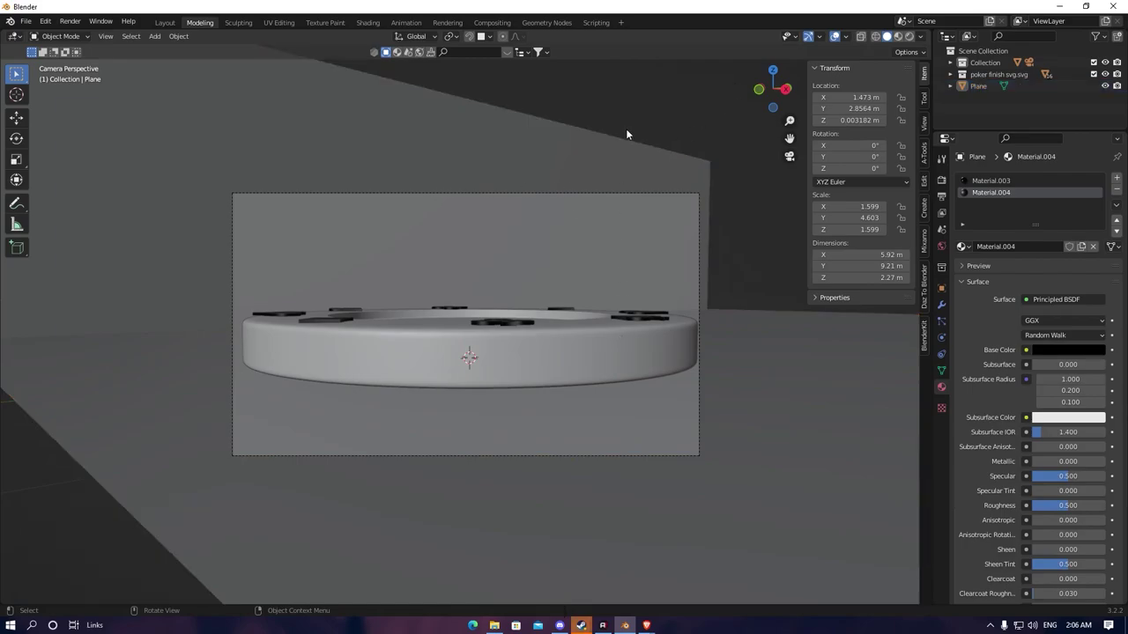
{"action": "key", "text": "z"}
{"action": "scroll", "scroll_direction": "down", "scroll_amount": 3}
{"action": "scroll", "scroll_direction": "up", "scroll_amount": 3}
{"action": "scroll", "scroll_direction": "up", "scroll_amount": 3}
{"action": "key", "text": "shift+a"}
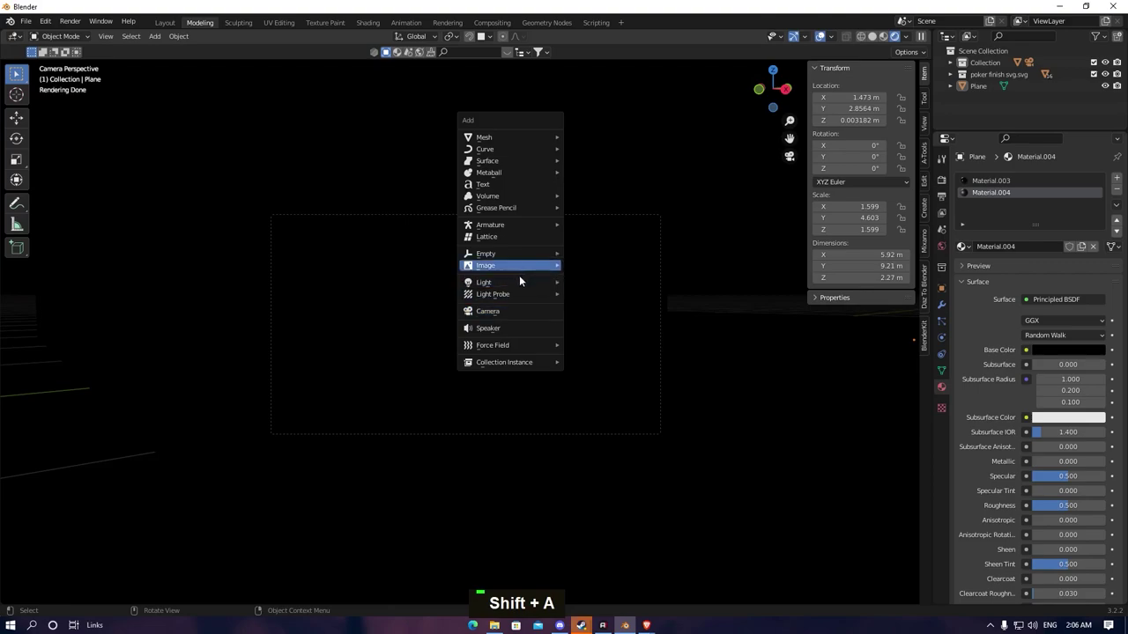
Raise the new area light to about 0.66 m above the chip and show its properties
{"action": "key", "text": "g"}
{"action": "key", "text": "z"}
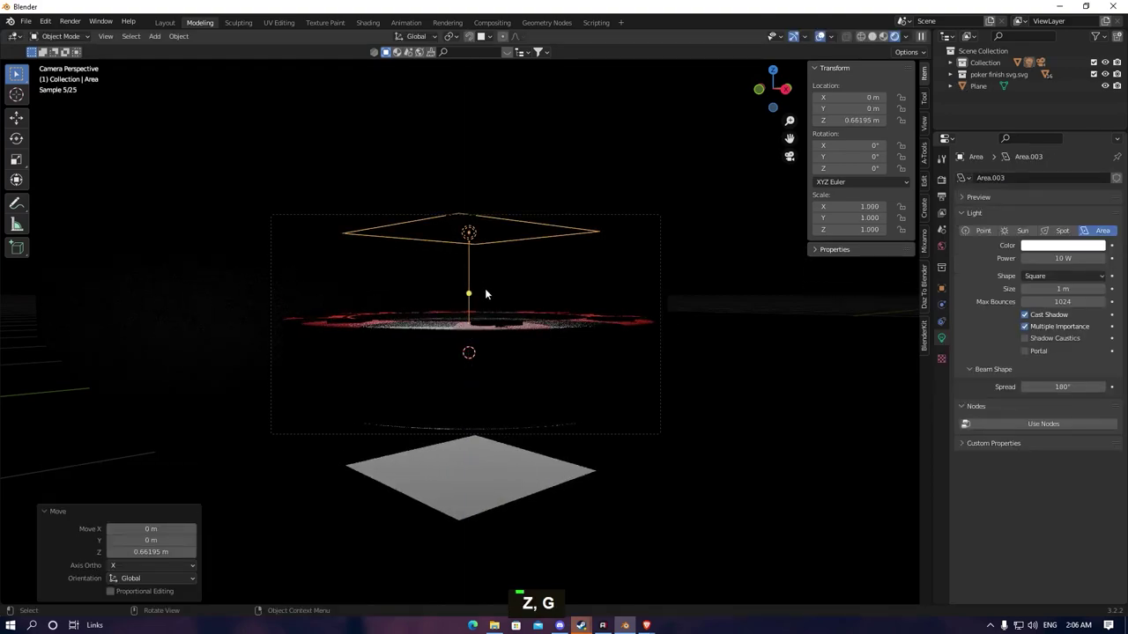
{"action": "key", "text": "shift+a"}
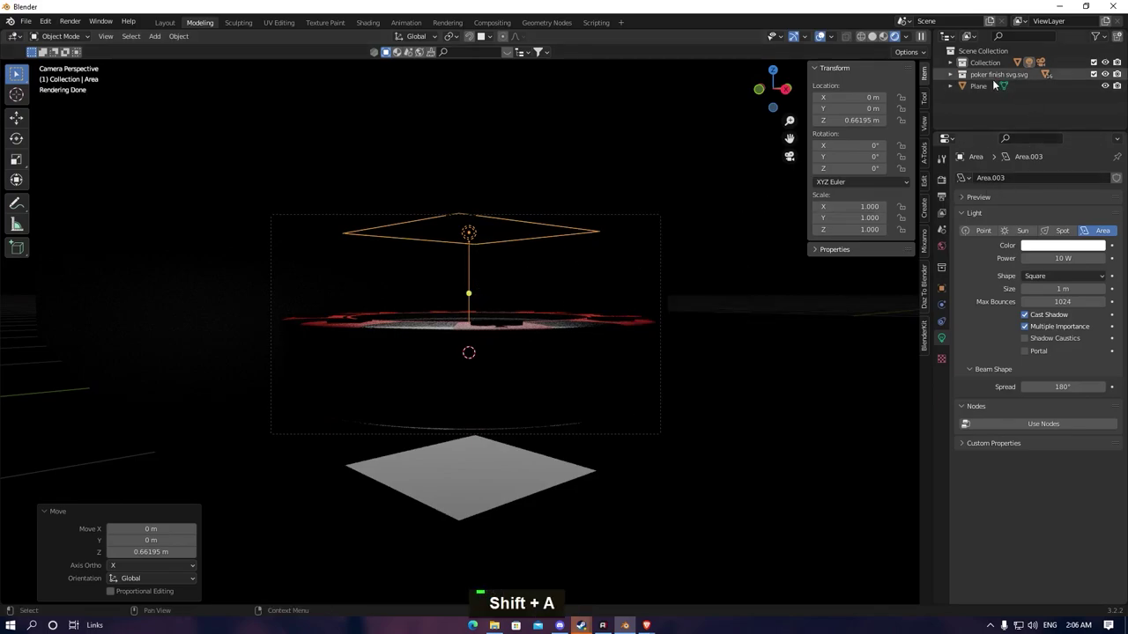
{"action": "double_click", "coordinate": [1002, 62]}
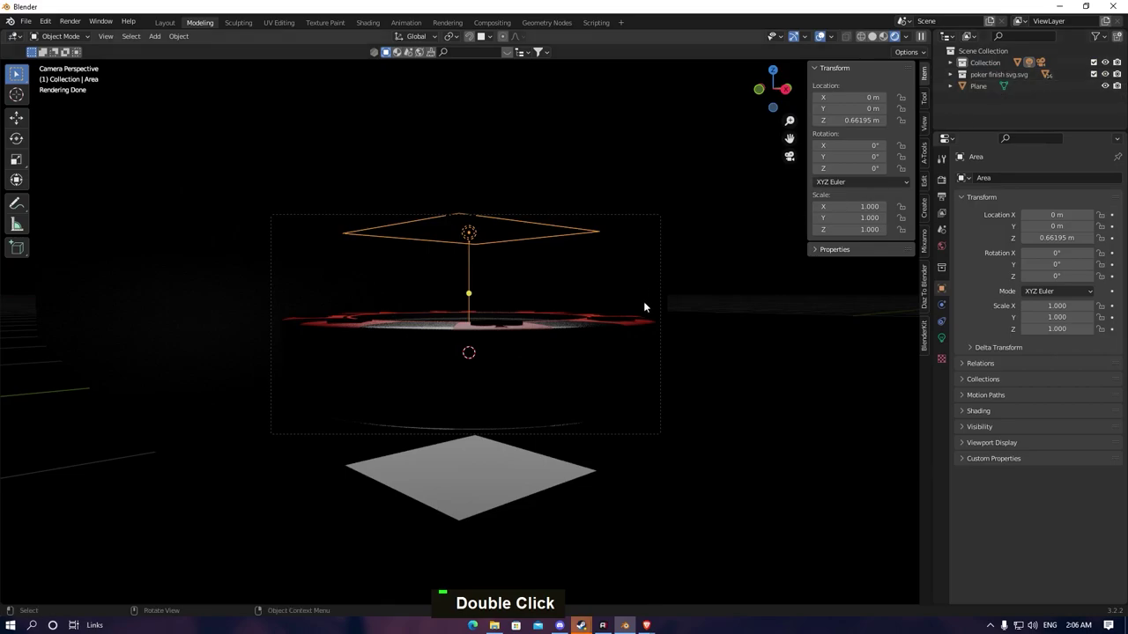
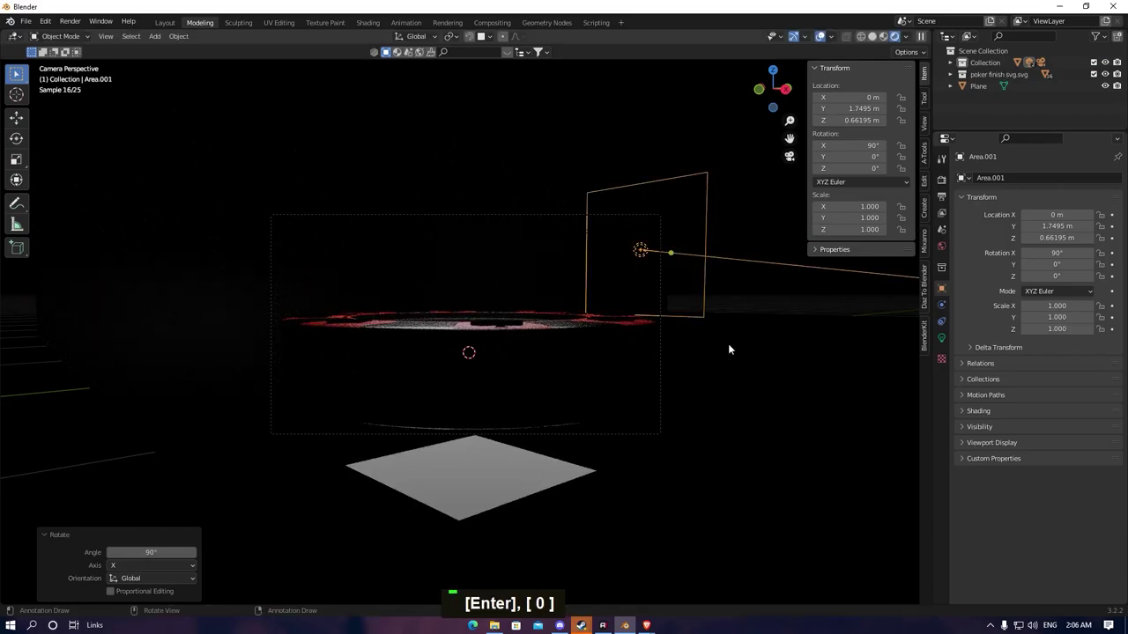
Flip the side light upright on X and move it down and out to the chip's right
{"action": "key", "text": "r"}
{"action": "key", "text": "x"}
{"action": "key", "text": "1"}
{"action": "key", "text": "8"}
{"action": "key", "text": "Return"}
{"action": "key", "text": "g"}
{"action": "key", "text": "z"}
{"action": "key", "text": "x"}
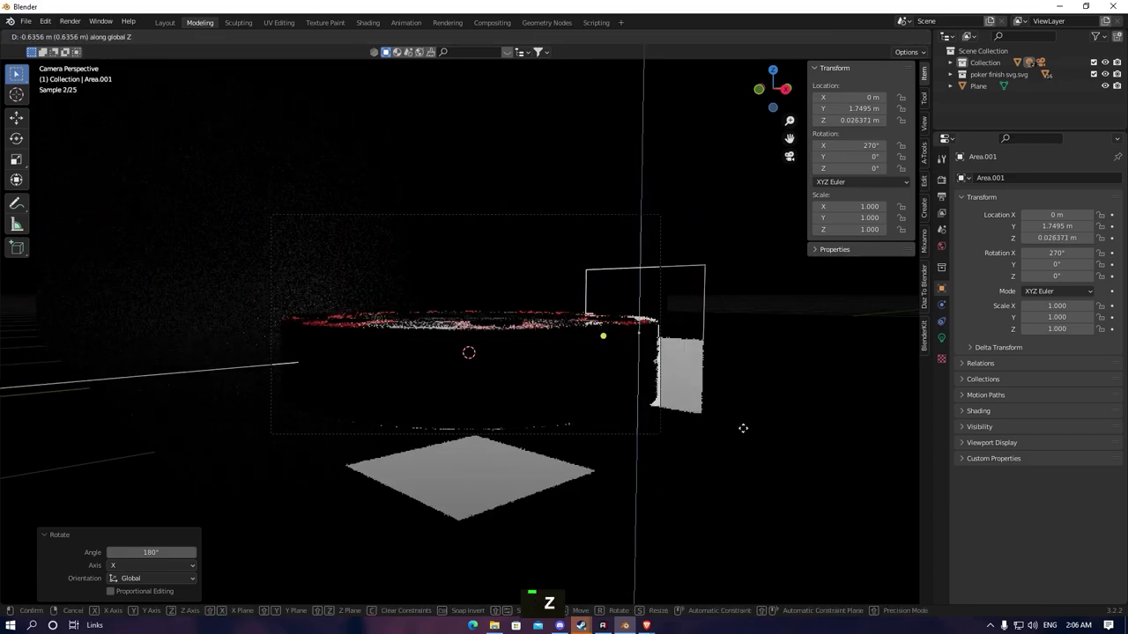
{"action": "key", "text": "z"}
{"action": "key", "text": "g"}
{"action": "key", "text": "y"}
{"action": "key", "text": "x"}
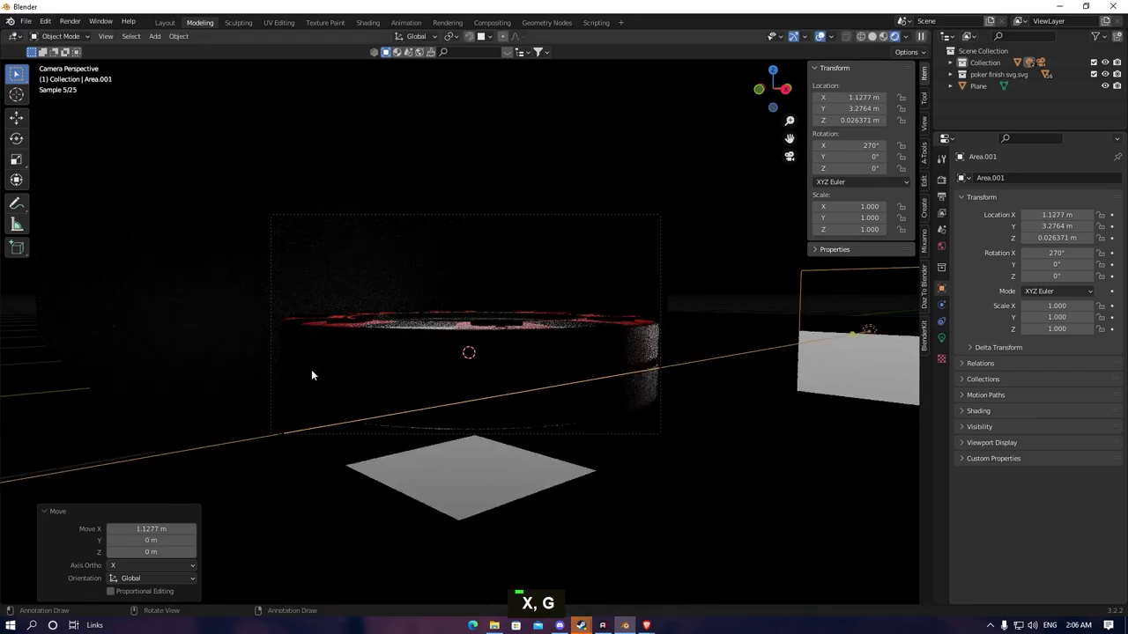
Turn the side light about Z to face the chip and slide it closer in
{"action": "scroll", "scroll_direction": "down", "scroll_amount": 3}
{"action": "key", "text": "r"}
{"action": "key", "text": "z"}
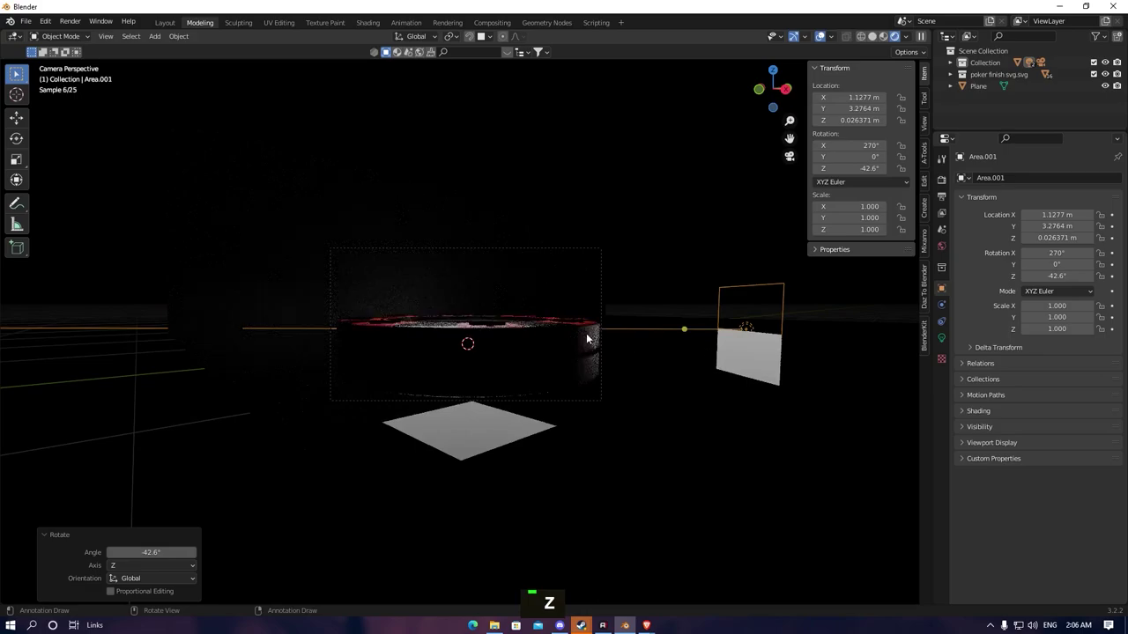
{"action": "key", "text": "g"}
{"action": "key", "text": "x"}
{"action": "key", "text": "z"}
{"action": "key", "text": "t"}
{"action": "key", "text": "y"}
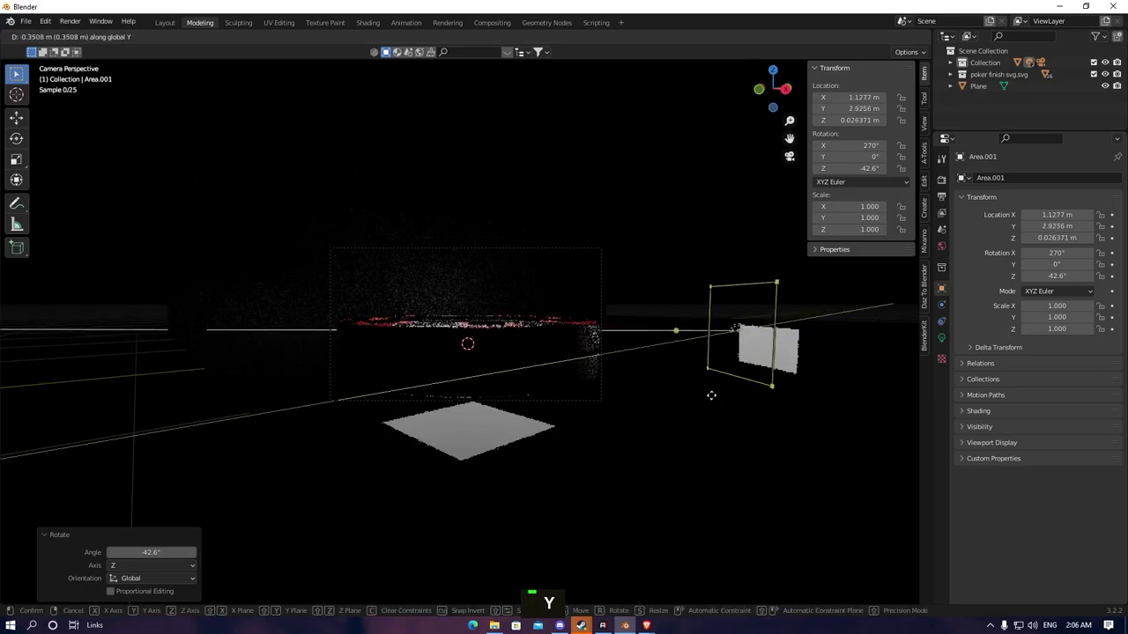
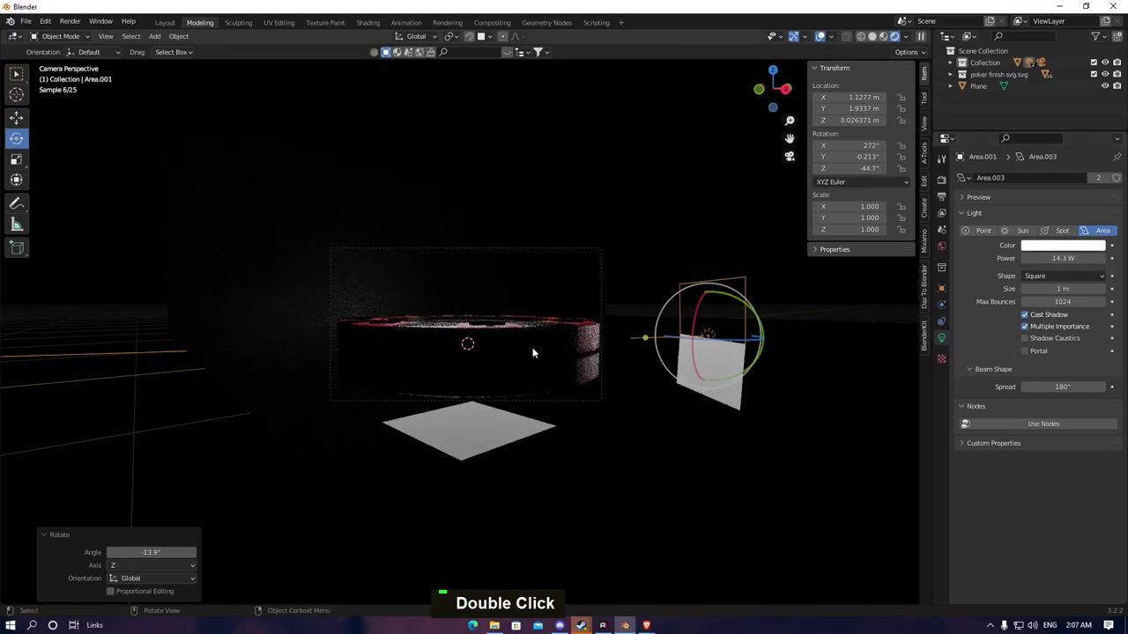
Nudge the camera up slightly and shift it along Y
{"action": "key", "text": "g"}
{"action": "key", "text": "z"}
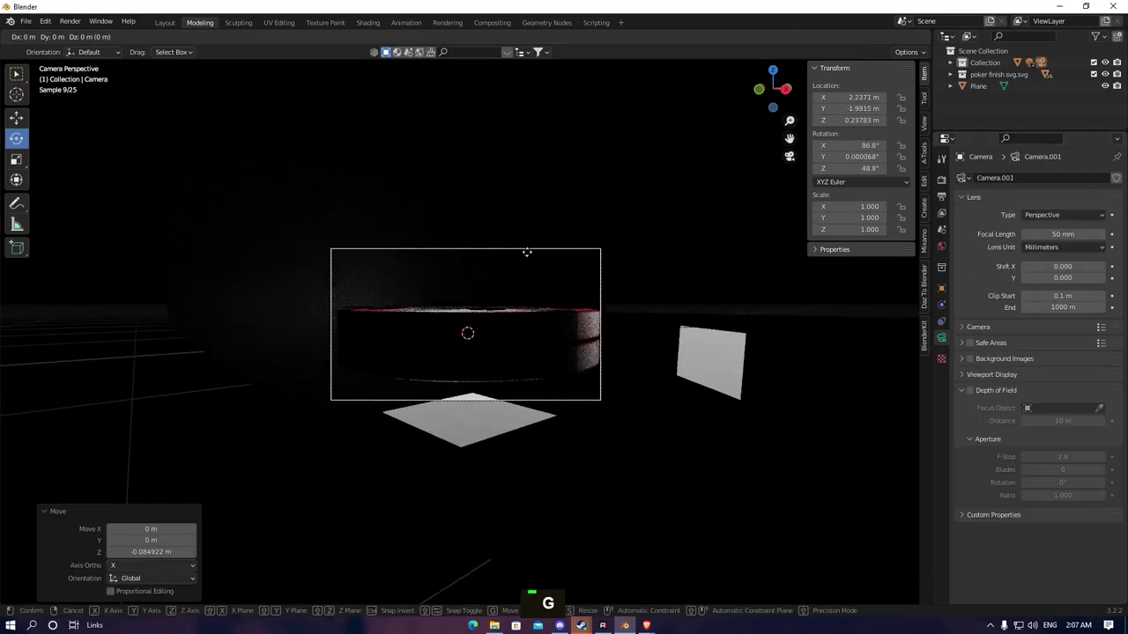
{"action": "key", "text": "z"}
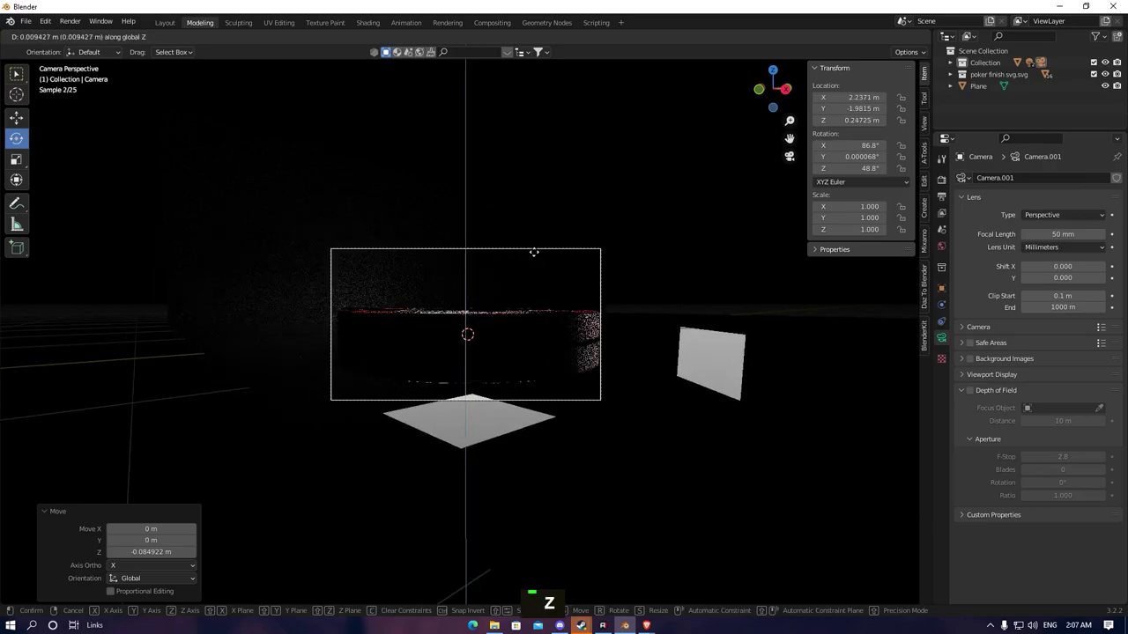
{"action": "key", "text": "g"}
{"action": "key", "text": "y"}
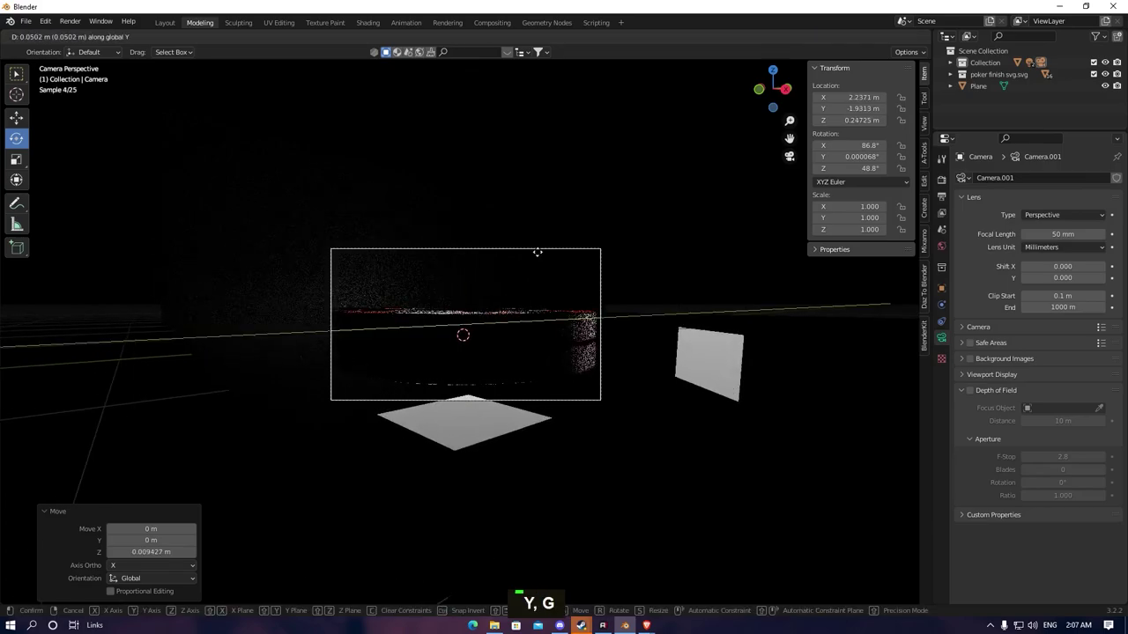
Re-aim the side area light so it faces the chip
{"action": "left_click", "coordinate": [701, 269]}
{"action": "key", "text": "g"}
{"action": "key", "text": "z"}
{"action": "middle_click", "coordinate": [558, 335]}
{"action": "scroll", "scroll_direction": "down", "scroll_amount": 3}
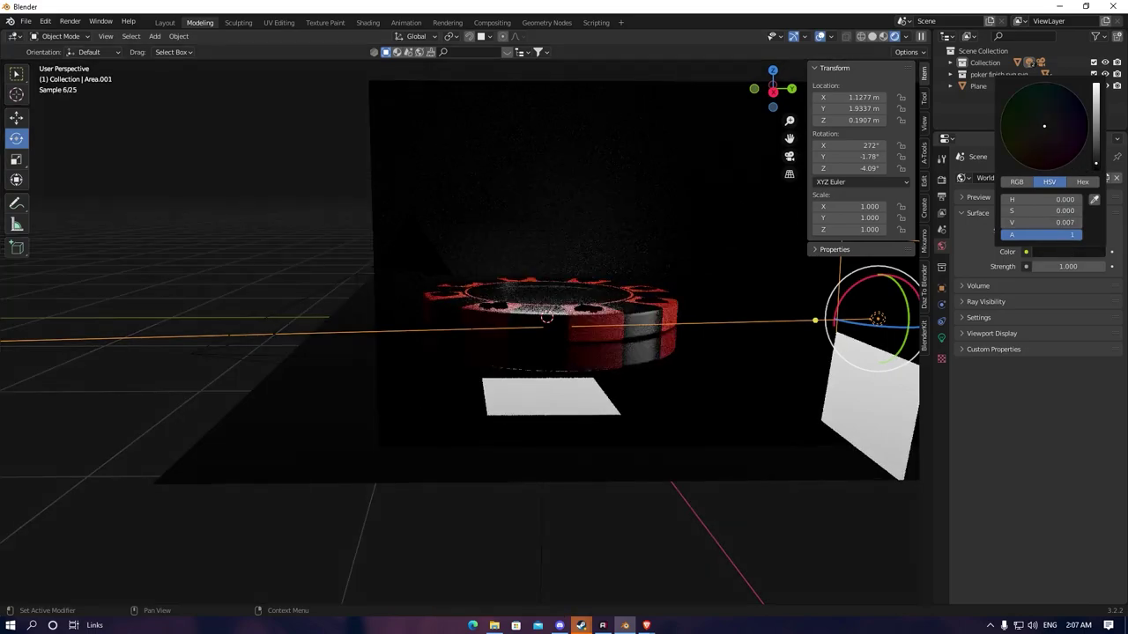
{"action": "scroll", "scroll_direction": "up", "scroll_amount": 3}
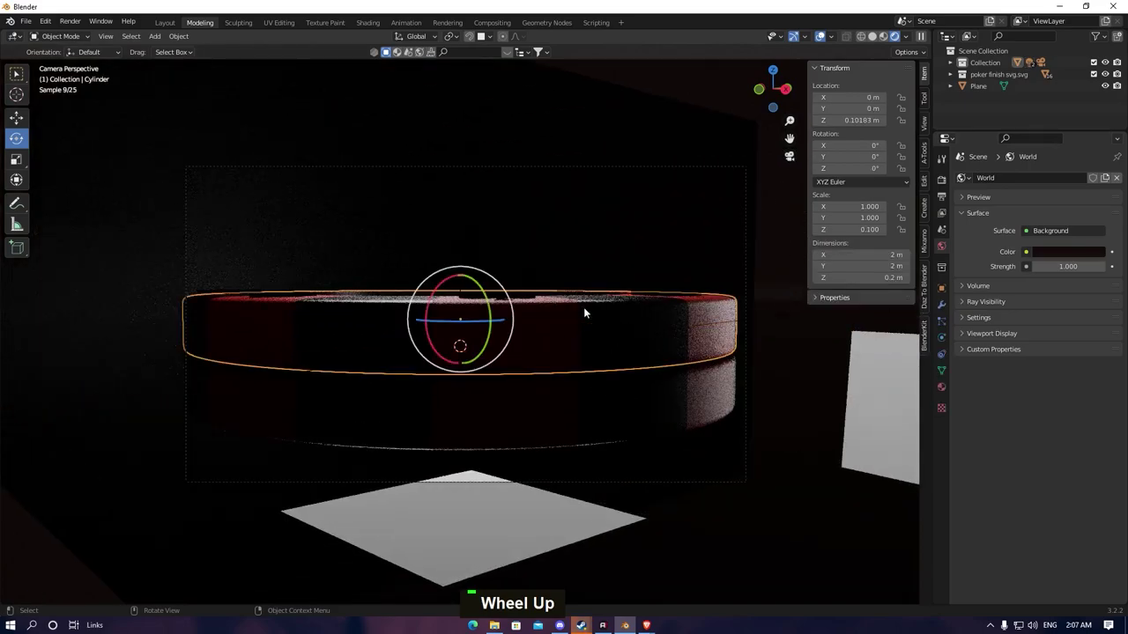
Move both area lights into a new collection named 'light' and select the camera
{"action": "left_click", "coordinate": [980, 64]}
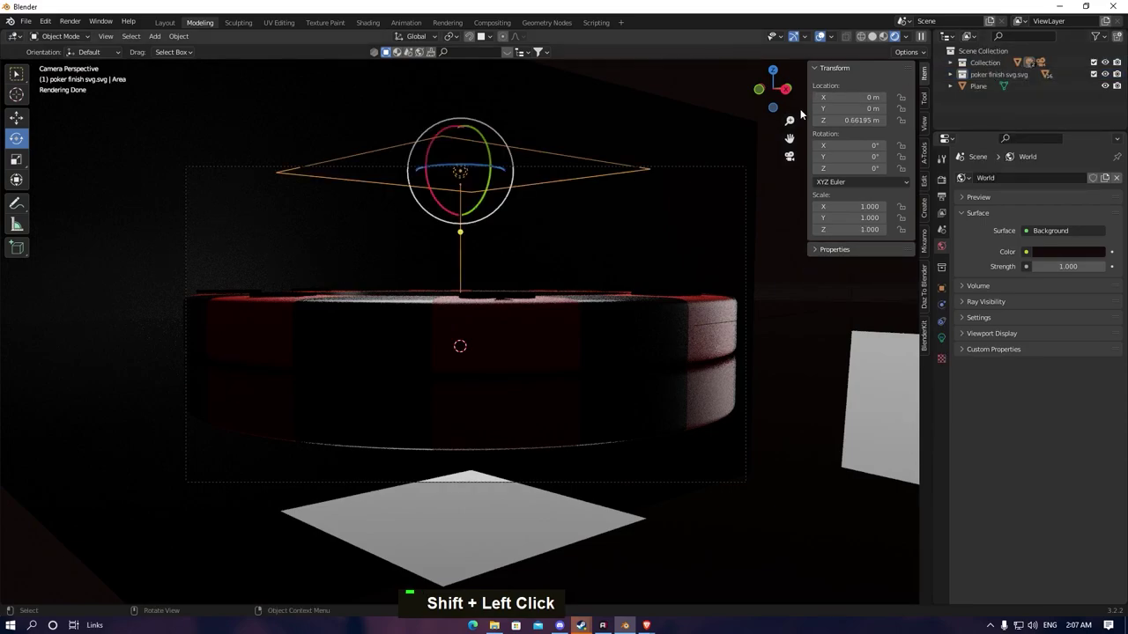
{"action": "key", "text": "m"}
{"action": "key", "text": "l"}
{"action": "key", "text": "i"}
{"action": "key", "text": "g"}
{"action": "key", "text": "h"}
{"action": "key", "text": "Return"}
{"action": "key", "text": "t"}
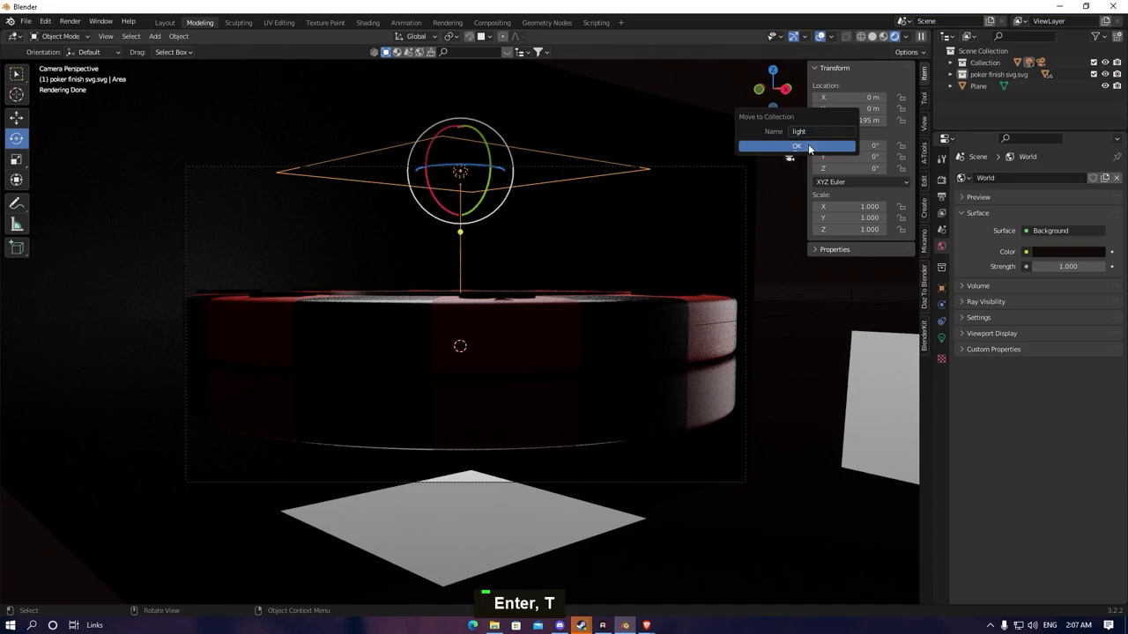
{"action": "key", "text": "m"}
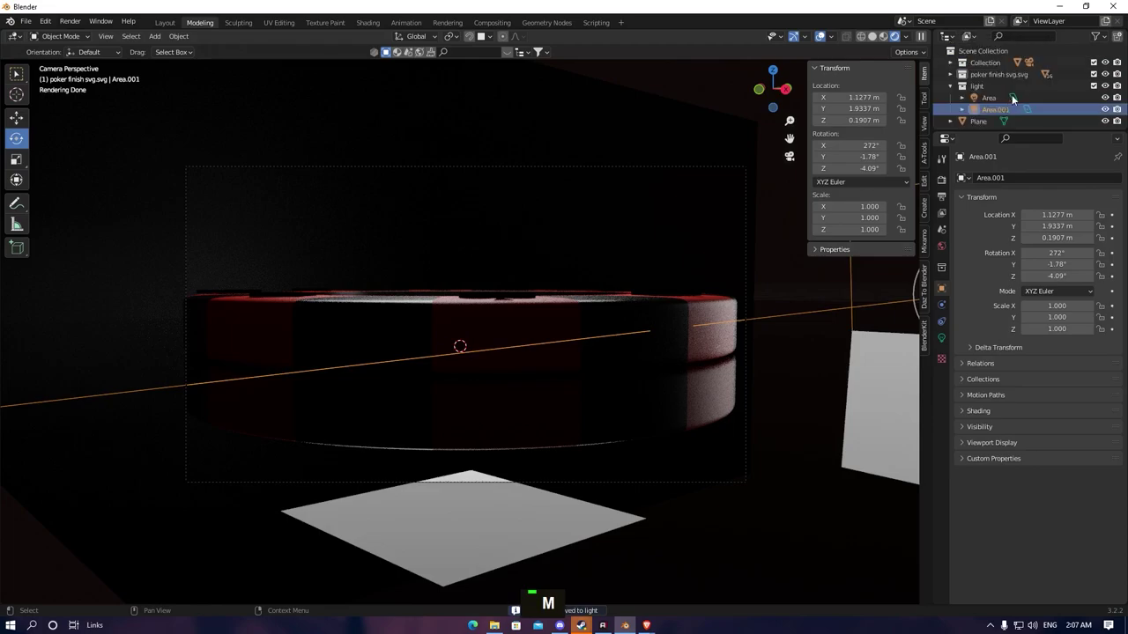
{"action": "key", "text": "m"}
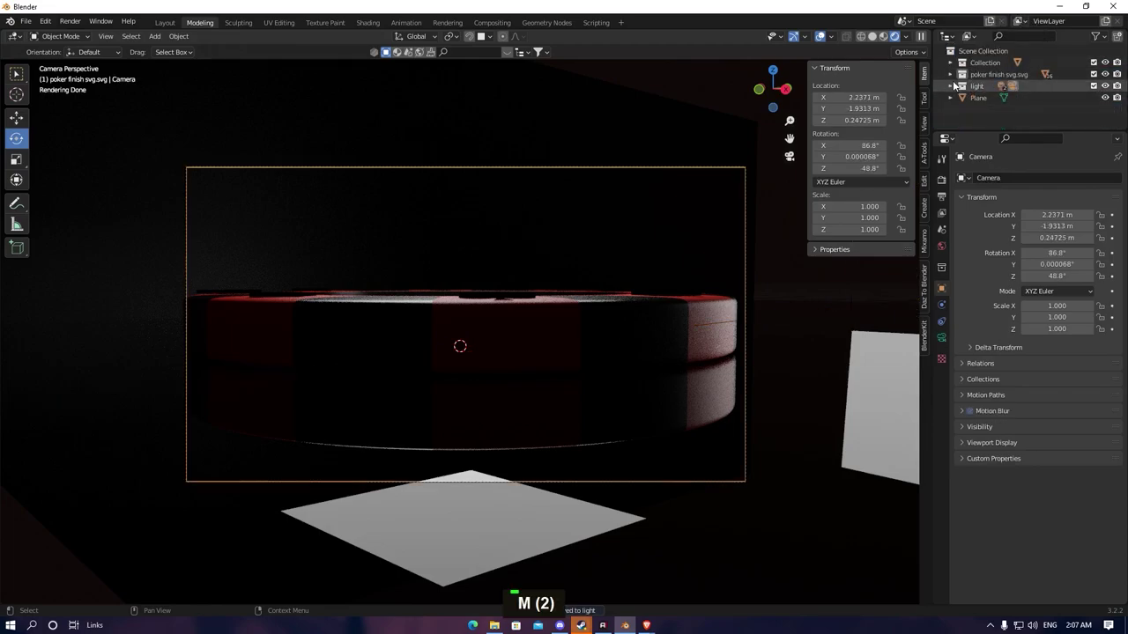
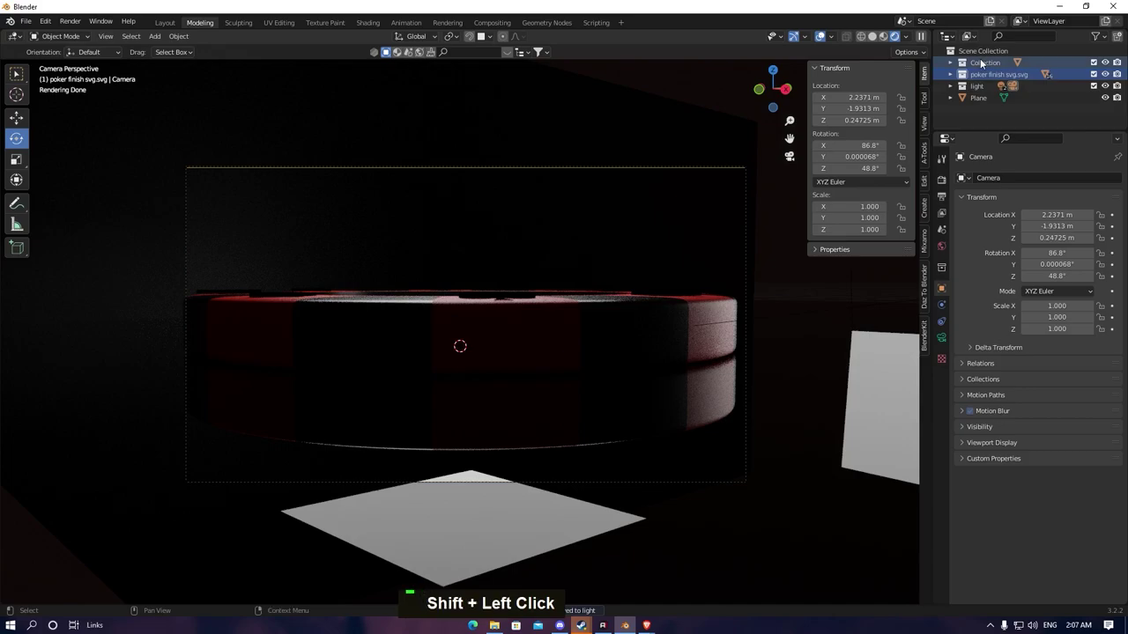
Duplicate the chip and tip the copy onto its edge around X
{"action": "key", "text": "alt+d"}
{"action": "key", "text": "shift+d"}
{"action": "right_click", "coordinate": [981, 67]}
{"action": "key", "text": "alt+d"}
{"action": "key", "text": "g"}
{"action": "key", "text": "z"}
{"action": "key", "text": "r"}
Shrink the copy to a smaller chip and turn it around the vertical axis
{"action": "key", "text": "z"}
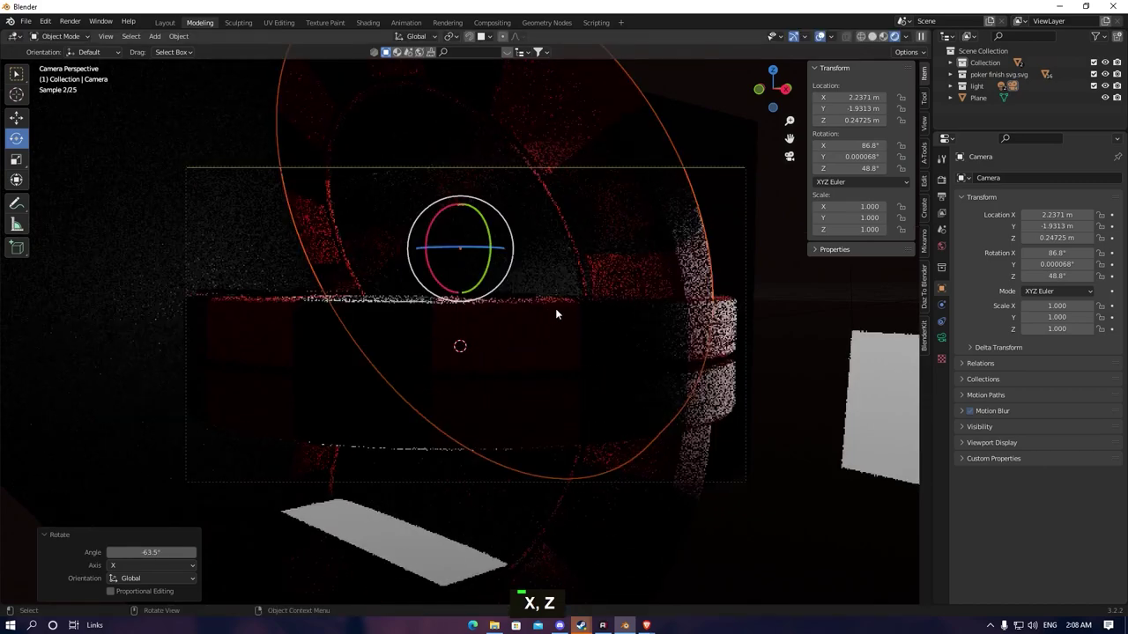
{"action": "key", "text": "g"}
{"action": "key", "text": "s"}
{"action": "key", "text": "s"}
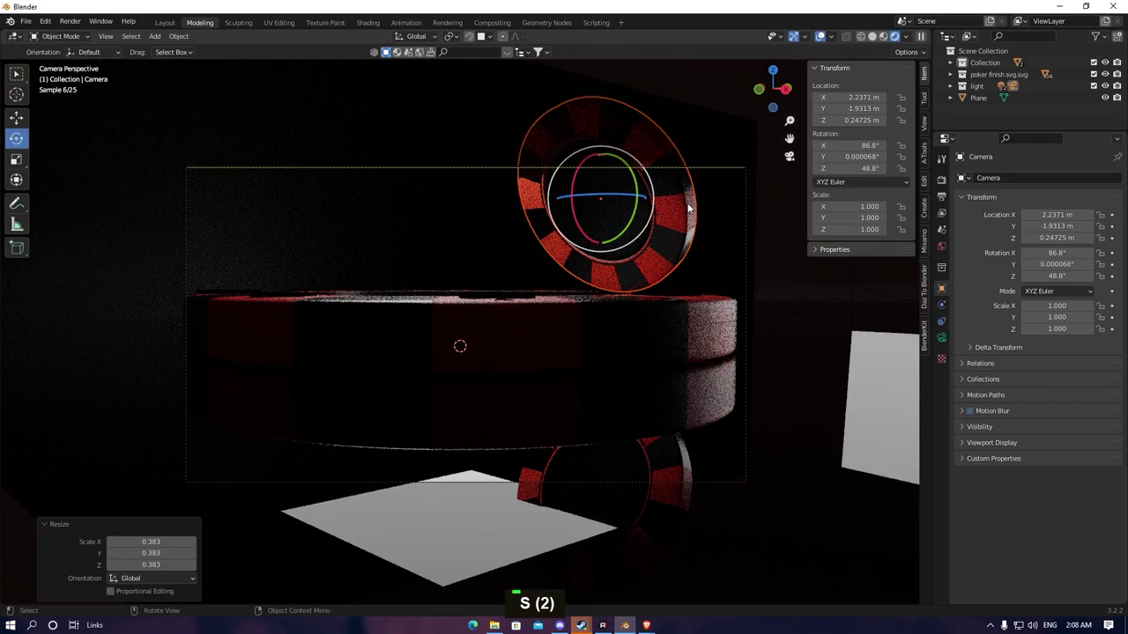
{"action": "key", "text": "r"}
{"action": "key", "text": "x"}
{"action": "key", "text": "z"}
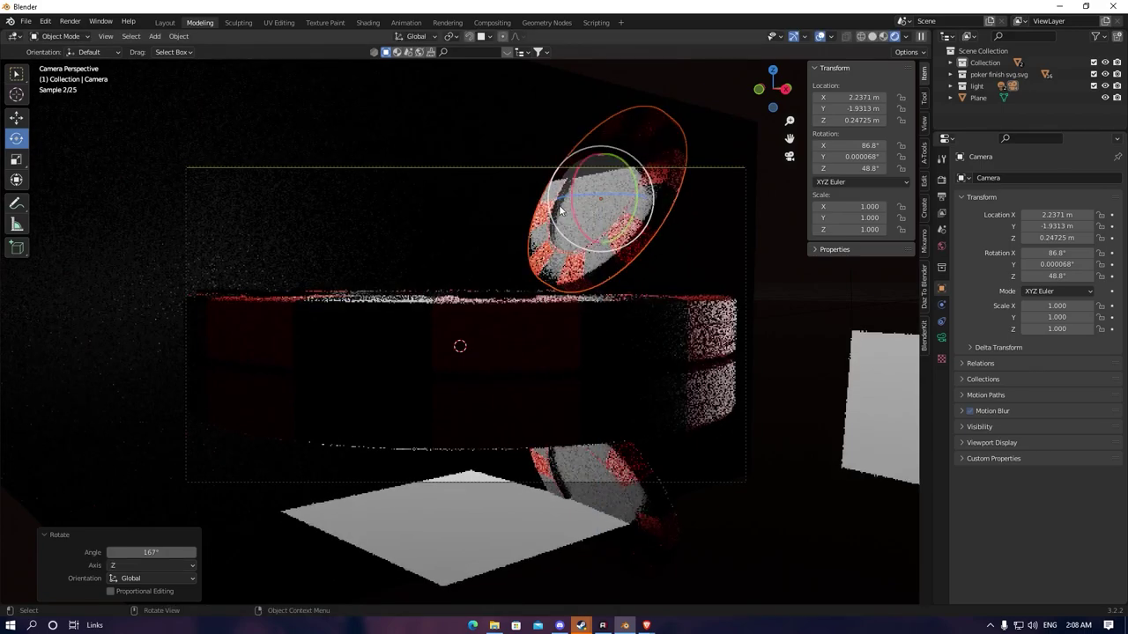
{"action": "key", "text": "s"}
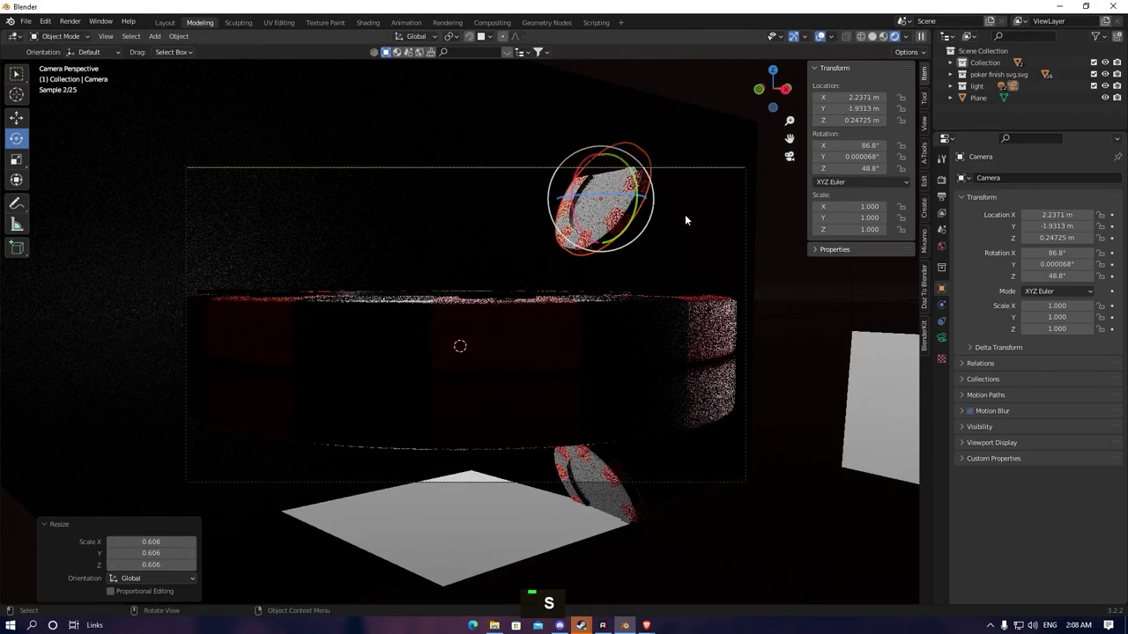
{"action": "key", "text": "z"}
Lift the small chip above the big one and look down on the pair
{"action": "key", "text": "g"}
{"action": "key", "text": "r"}
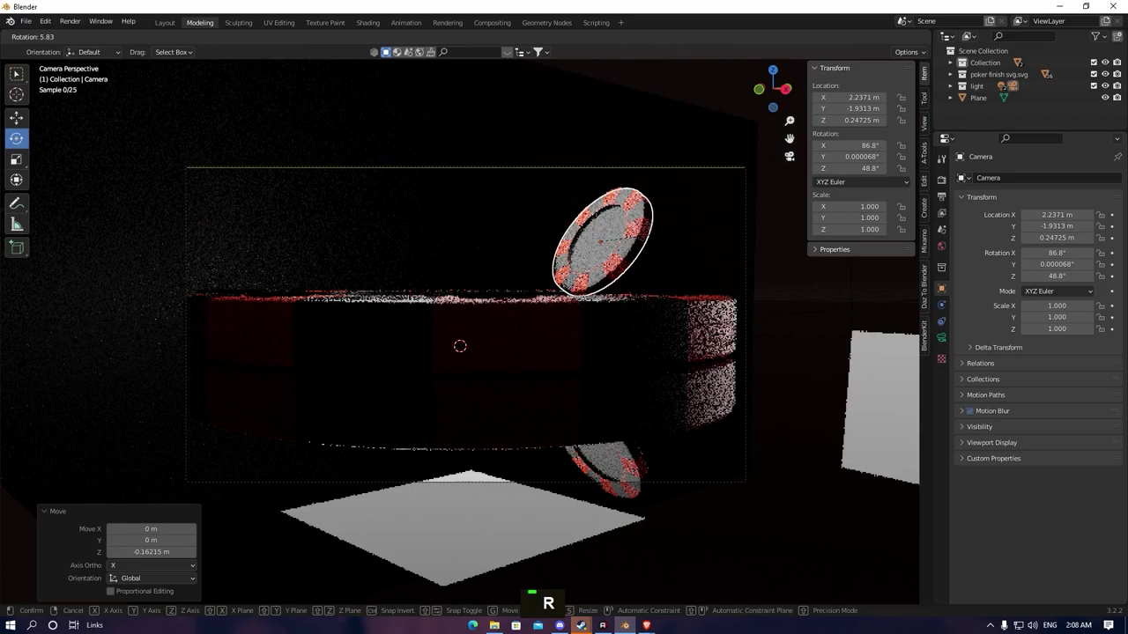
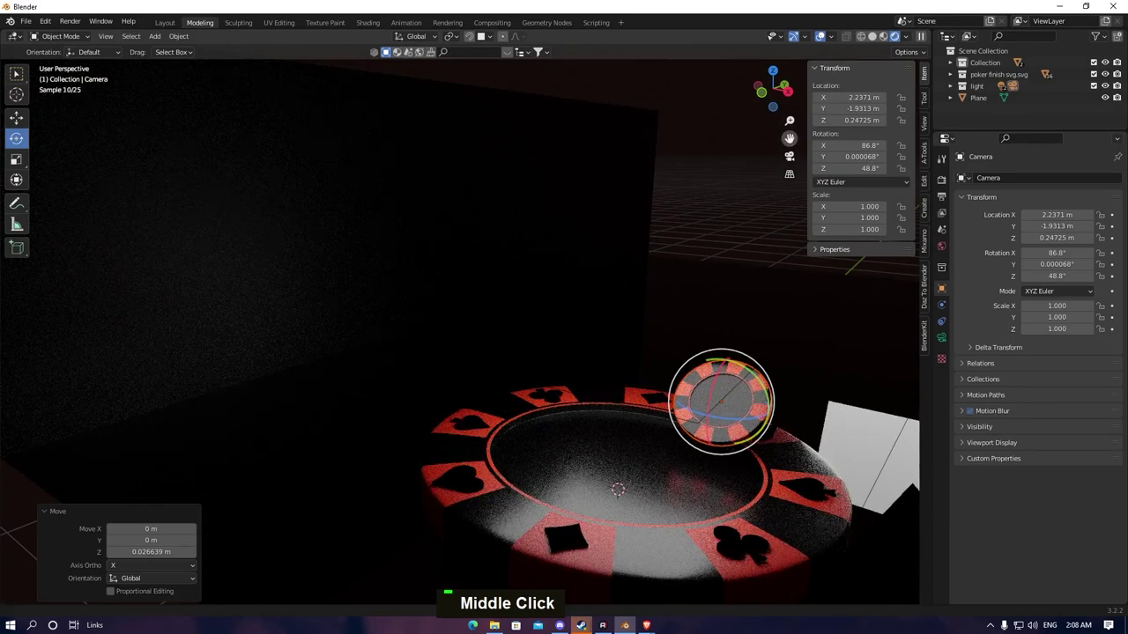
{"action": "scroll", "scroll_direction": "up", "scroll_amount": 3}
{"action": "middle_click", "coordinate": [646, 285]}
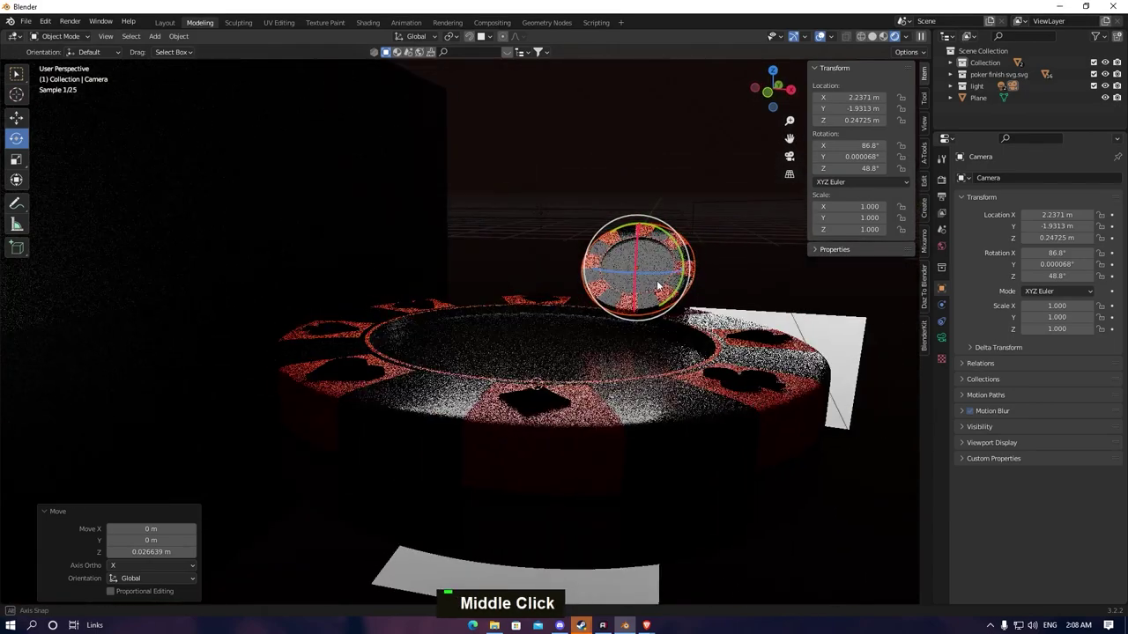
{"action": "scroll", "scroll_direction": "up", "scroll_amount": 3}
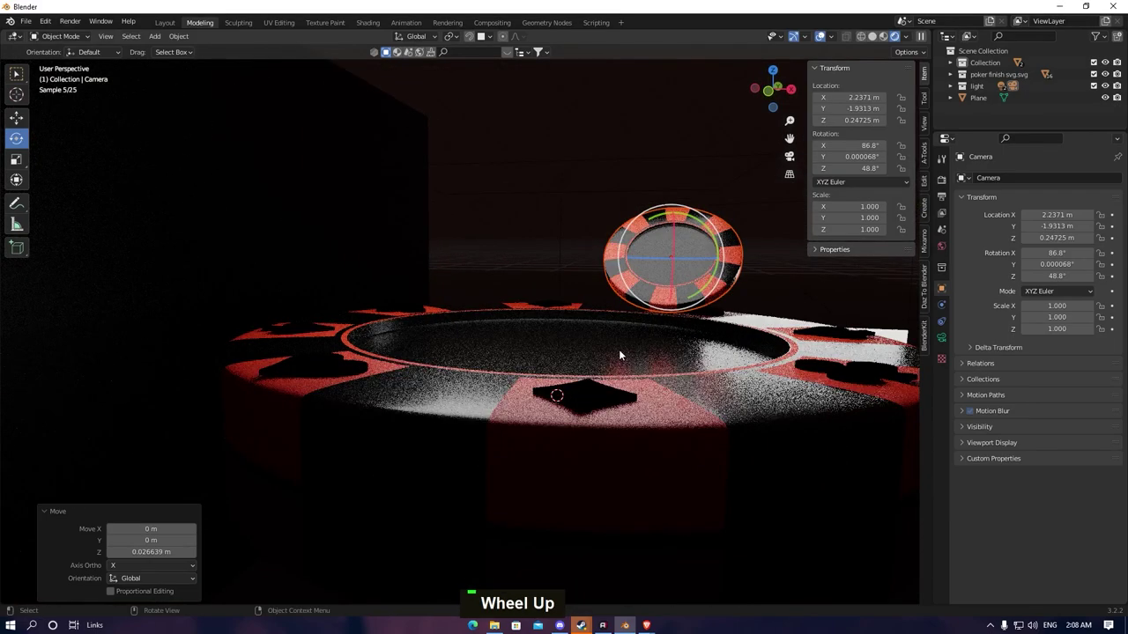
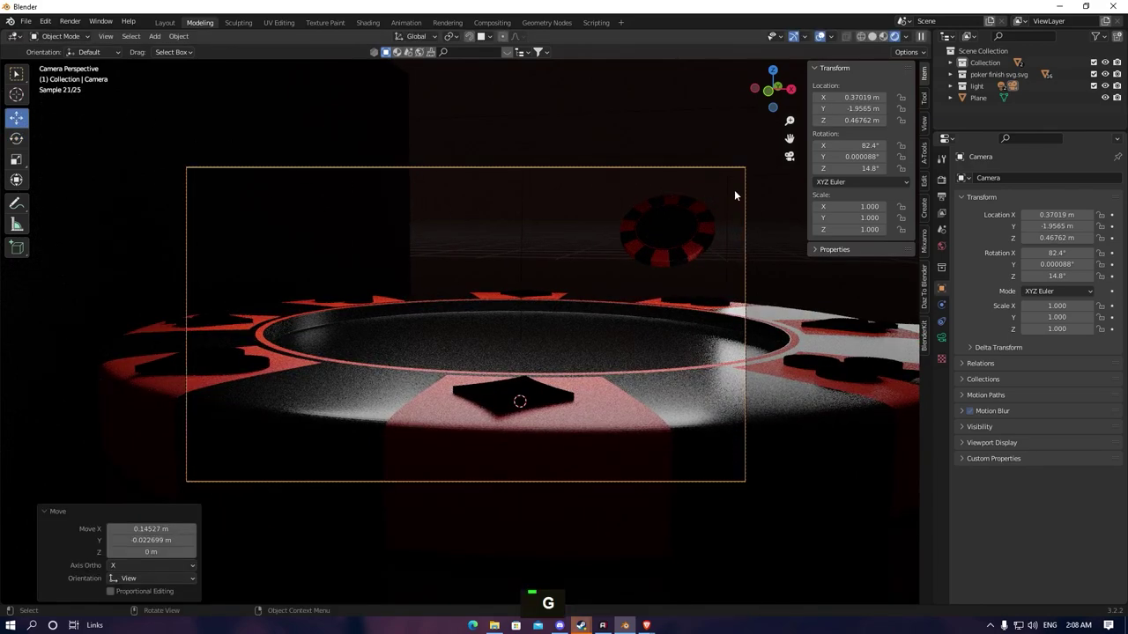
Orbit and zoom around the big chip to look over the dark red scene
{"action": "middle_click", "coordinate": [688, 267]}
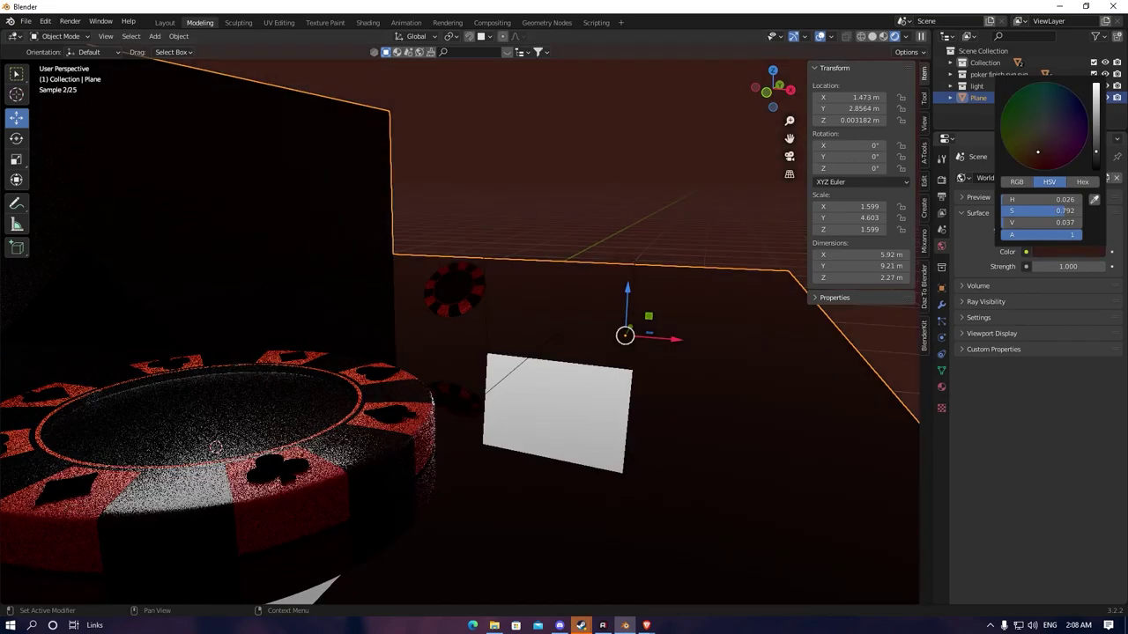
{"action": "scroll", "scroll_direction": "up", "scroll_amount": 3}
{"action": "middle_click", "coordinate": [523, 319]}
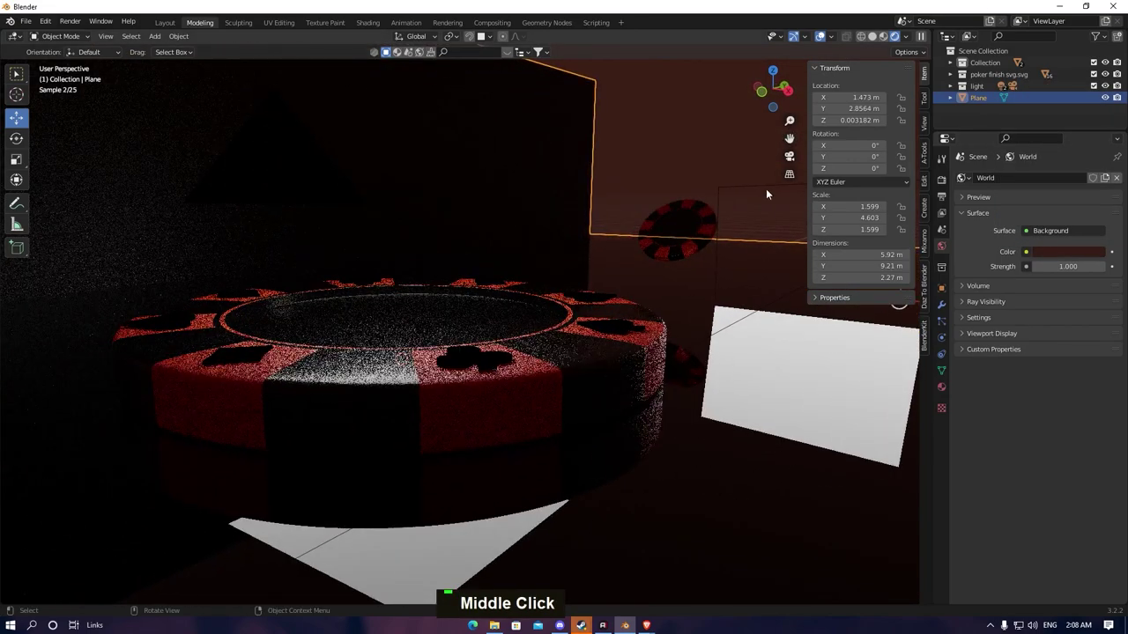
{"action": "scroll", "scroll_direction": "up", "scroll_amount": 3}
{"action": "scroll", "scroll_direction": "down", "scroll_amount": 3}
{"action": "middle_click", "coordinate": [606, 331]}
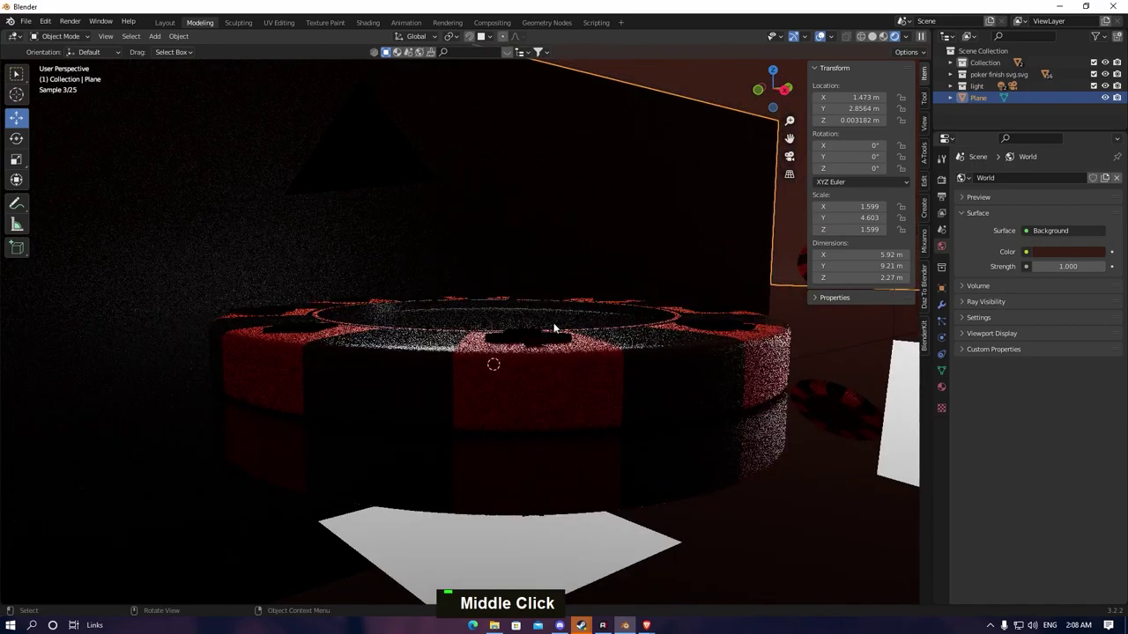
Look through the scene camera and slide it along X and Y to centre the big chip
{"action": "key", "text": "ctrl+alt+KP_0"}
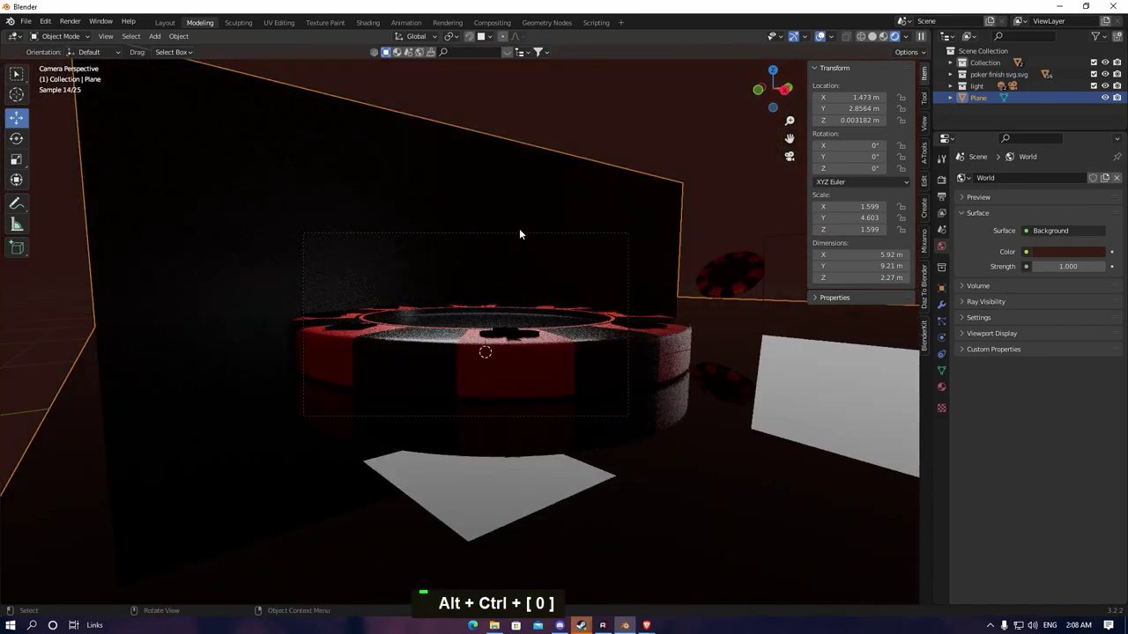
{"action": "double_click", "coordinate": [522, 234]}
{"action": "key", "text": "g"}
{"action": "key", "text": "x"}
{"action": "key", "text": "z"}
{"action": "key", "text": "x"}
{"action": "key", "text": "g"}
{"action": "key", "text": "y"}
Raise the camera slightly, shift it sideways and pull it back so the chip fits the frame
{"action": "key", "text": "z"}
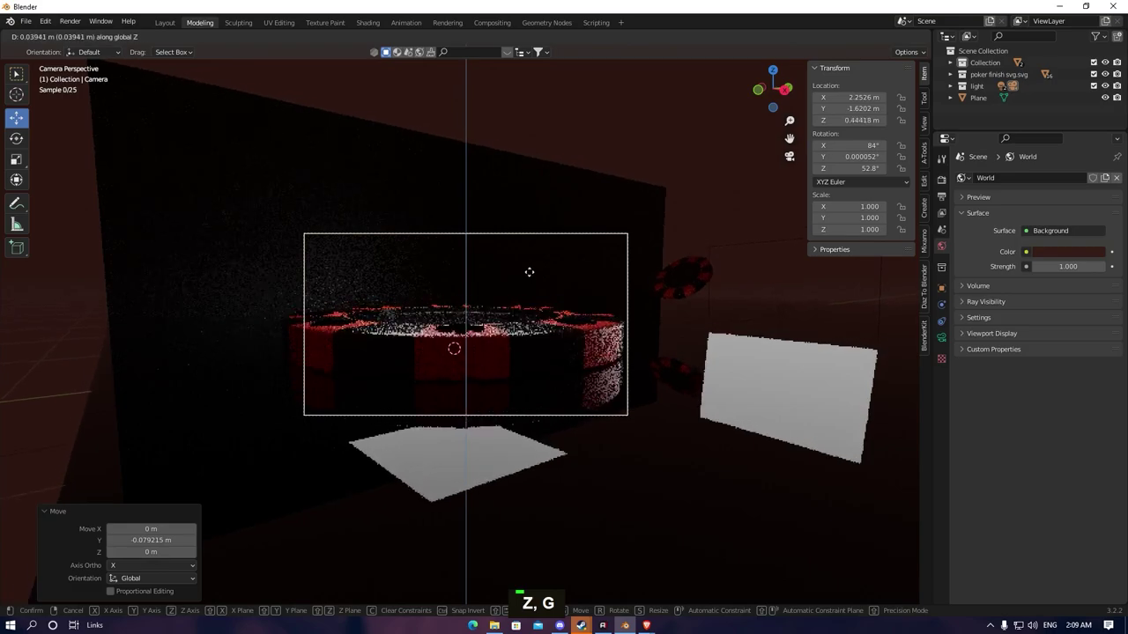
{"action": "key", "text": "y"}
{"action": "key", "text": "g"}
{"action": "key", "text": "z"}
{"action": "key", "text": "x"}
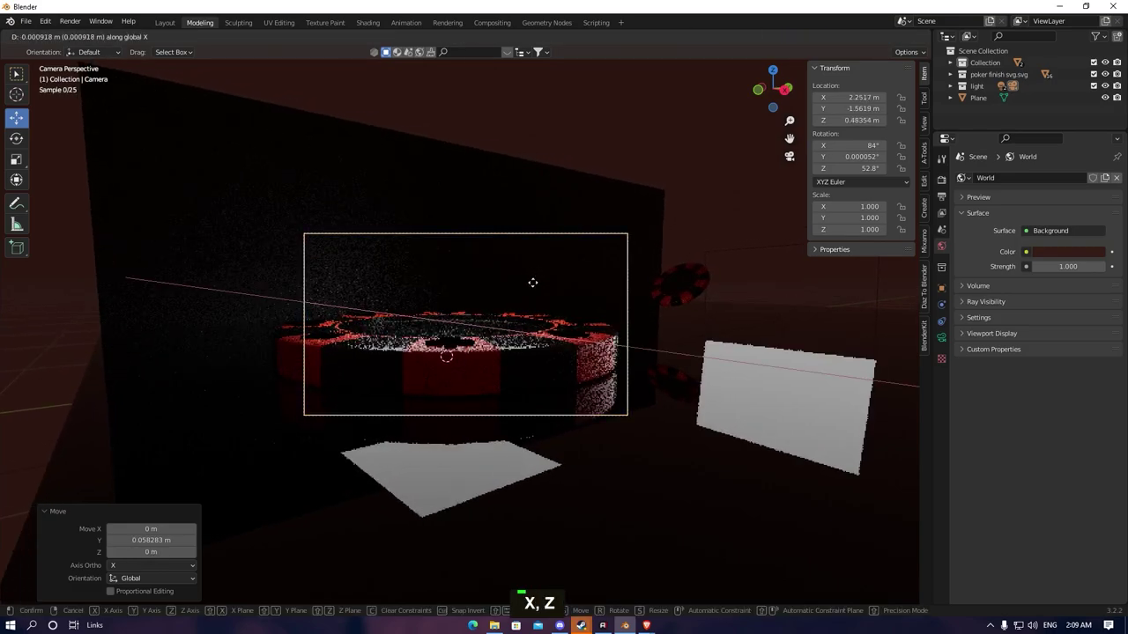
{"action": "key", "text": "g"}
{"action": "key", "text": "y"}
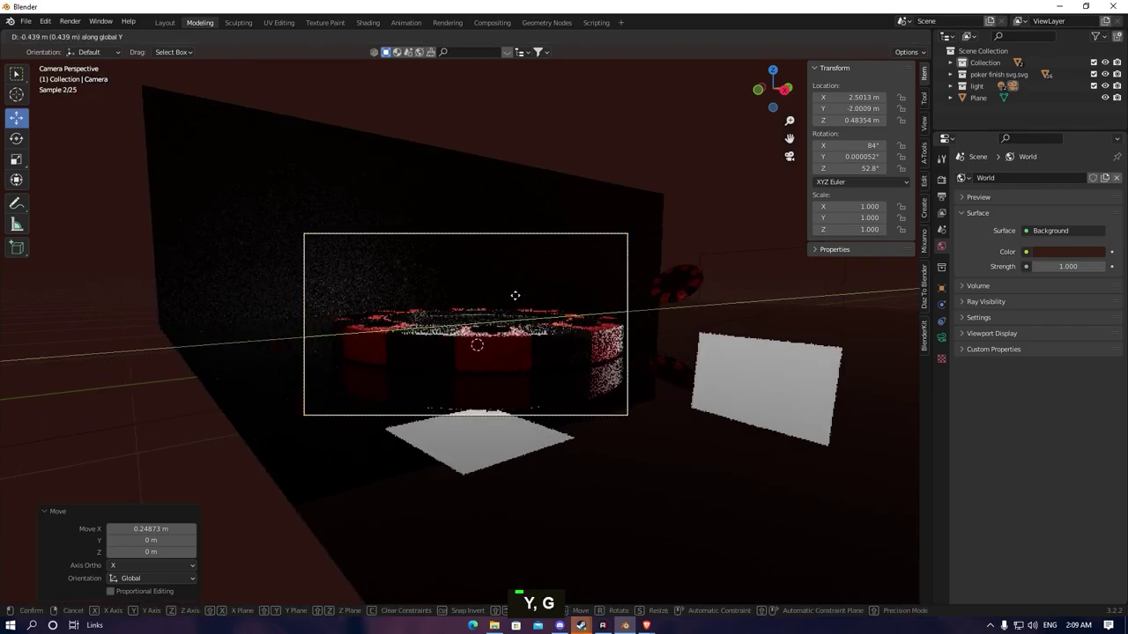
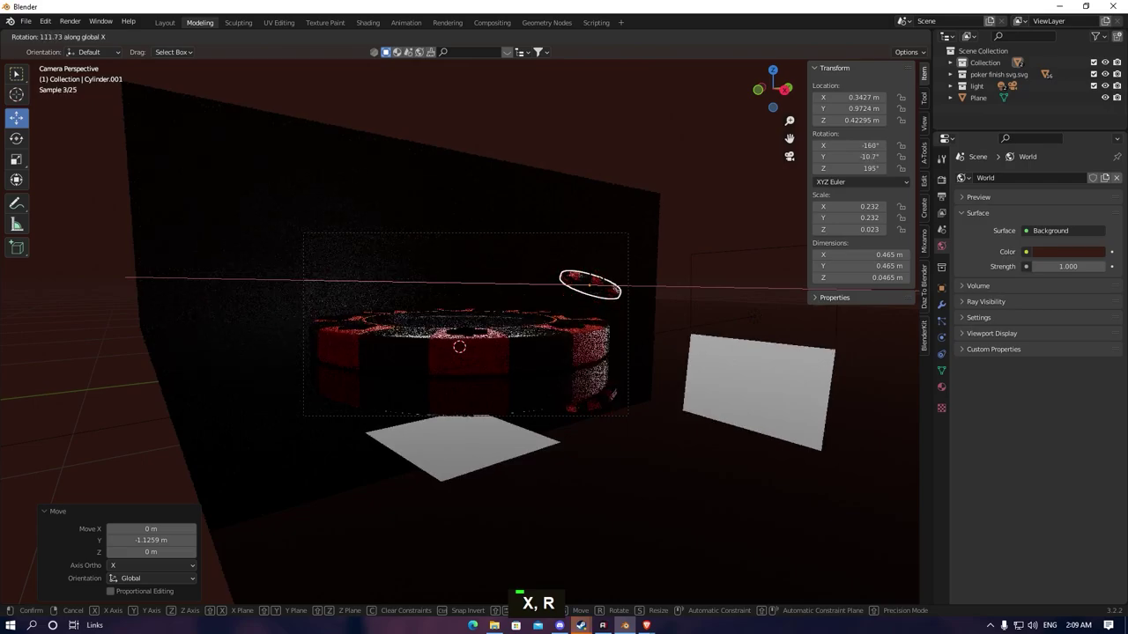
Tilt the small chip around its horizontal X axis
{"action": "key", "text": "g"}
{"action": "key", "text": "z"}
{"action": "key", "text": "ctrl+z"}
{"action": "key", "text": "Delete"}
Leave camera view, select the big chip and its club symbol, and disable the light collection
{"action": "middle_click", "coordinate": [514, 323]}
{"action": "key", "text": "Delete"}
{"action": "left_click", "coordinate": [379, 365]}
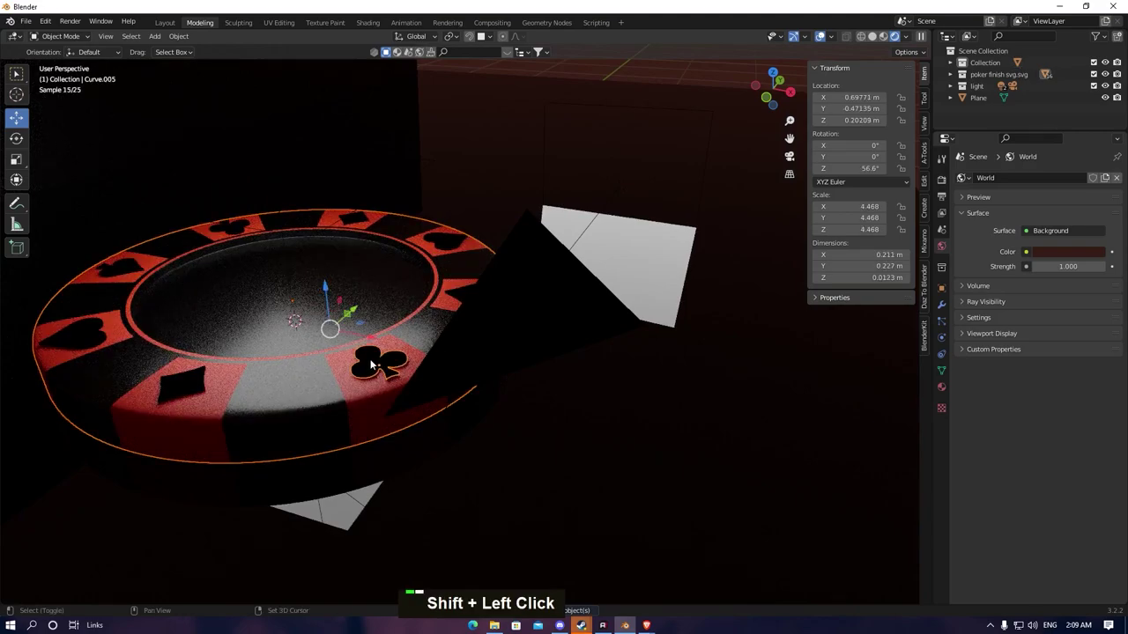
{"action": "left_click", "coordinate": [184, 387]}
{"action": "left_click_drag", "start_coordinate": [86, 336], "coordinate": [1095, 84]}
{"action": "scroll", "scroll_direction": "down", "scroll_amount": 3}
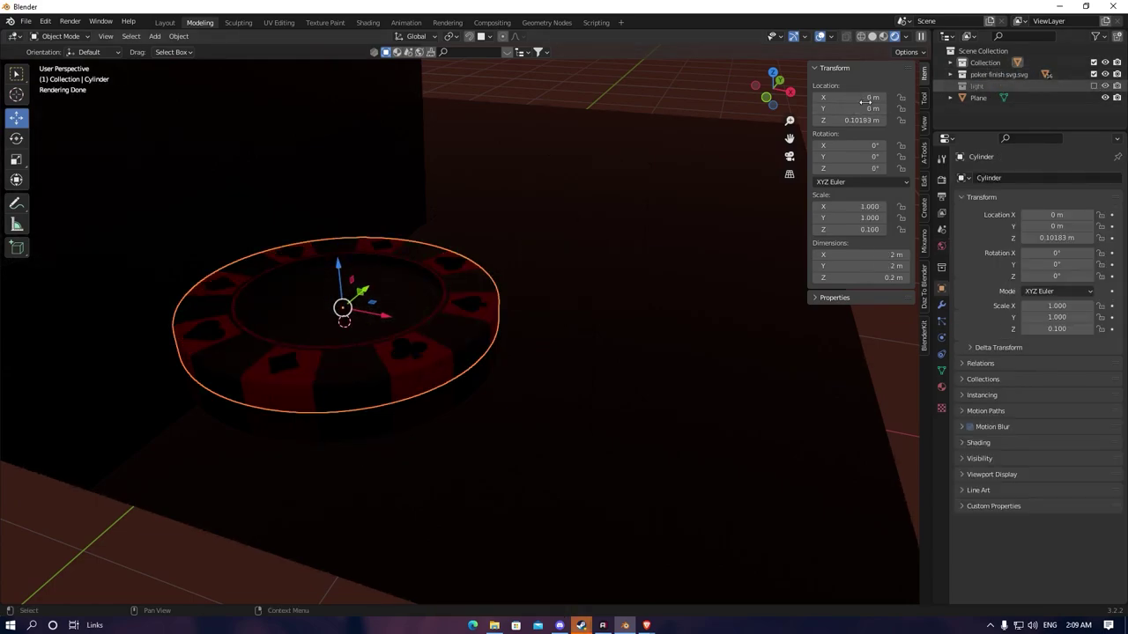
Move the plane into the main collection and clear the selection
{"action": "key", "text": "a"}
{"action": "left_click_drag", "start_coordinate": [625, 198], "coordinate": [650, 317]}
{"action": "key", "text": "m"}
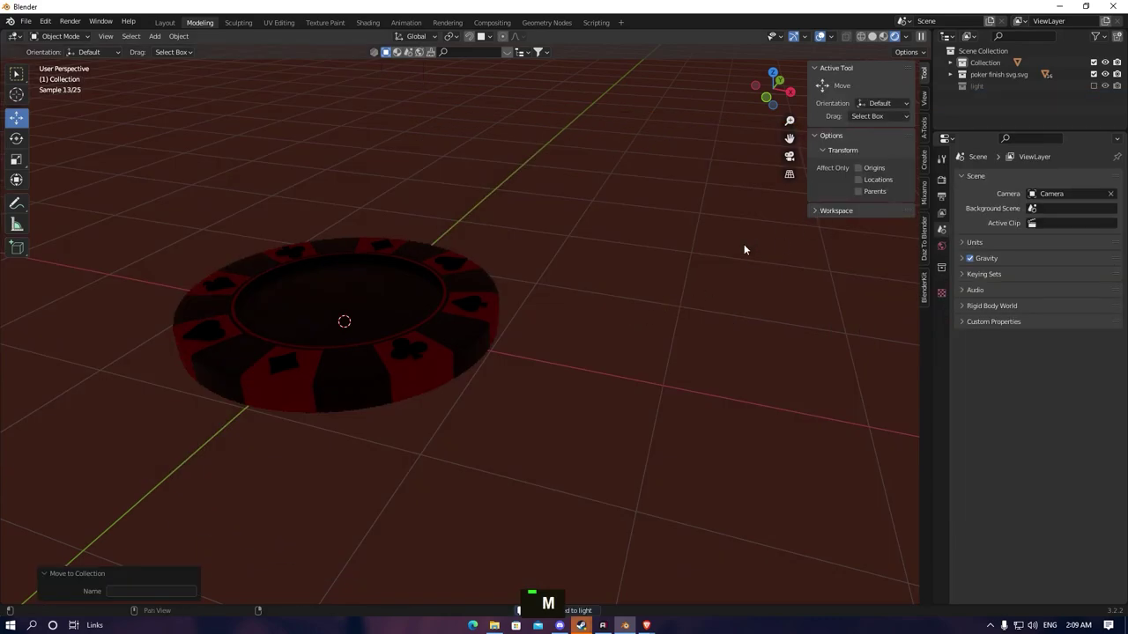
Select every chip part, snap the 3D cursor to its centre and duplicate it in place
{"action": "key", "text": "a"}
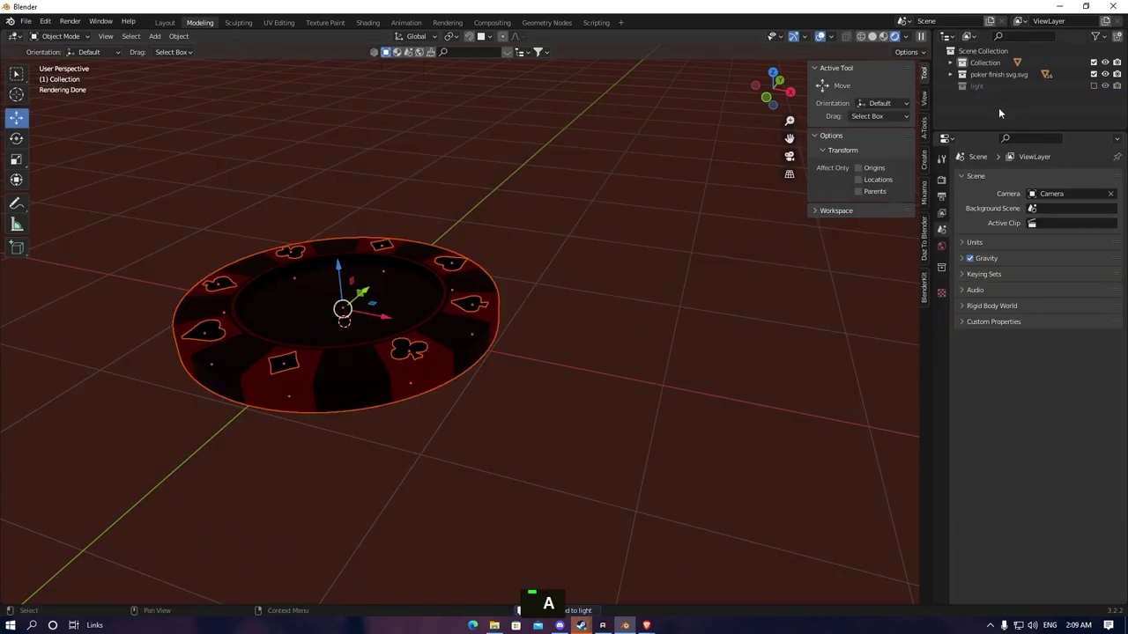
{"action": "key", "text": "shift+s"}
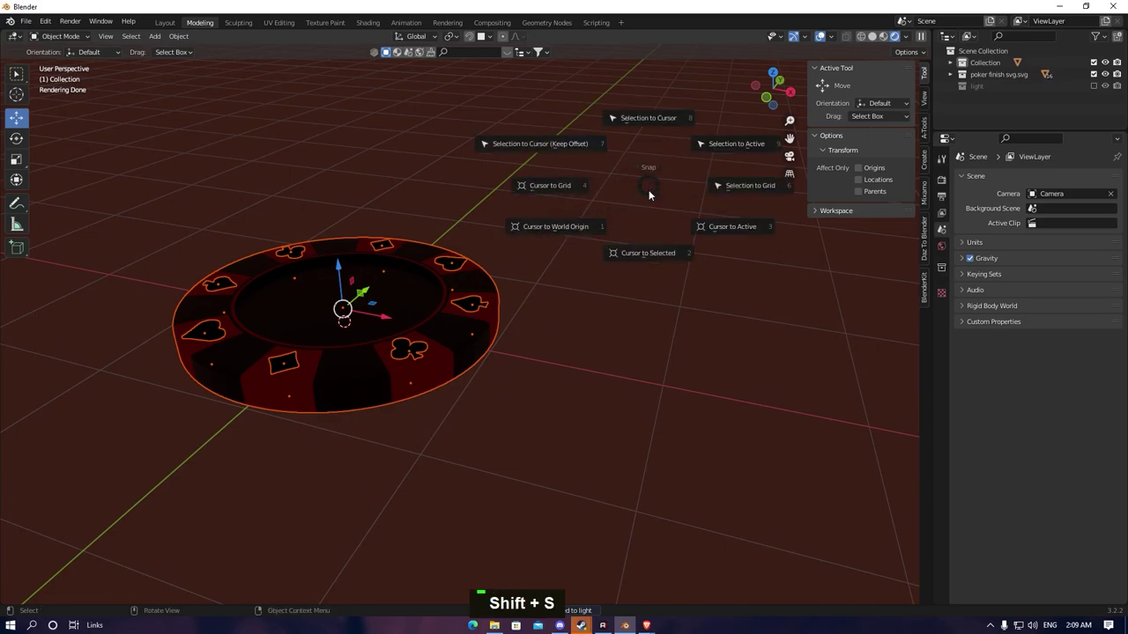
{"action": "key", "text": "Escape"}
{"action": "key", "text": "shift+d"}
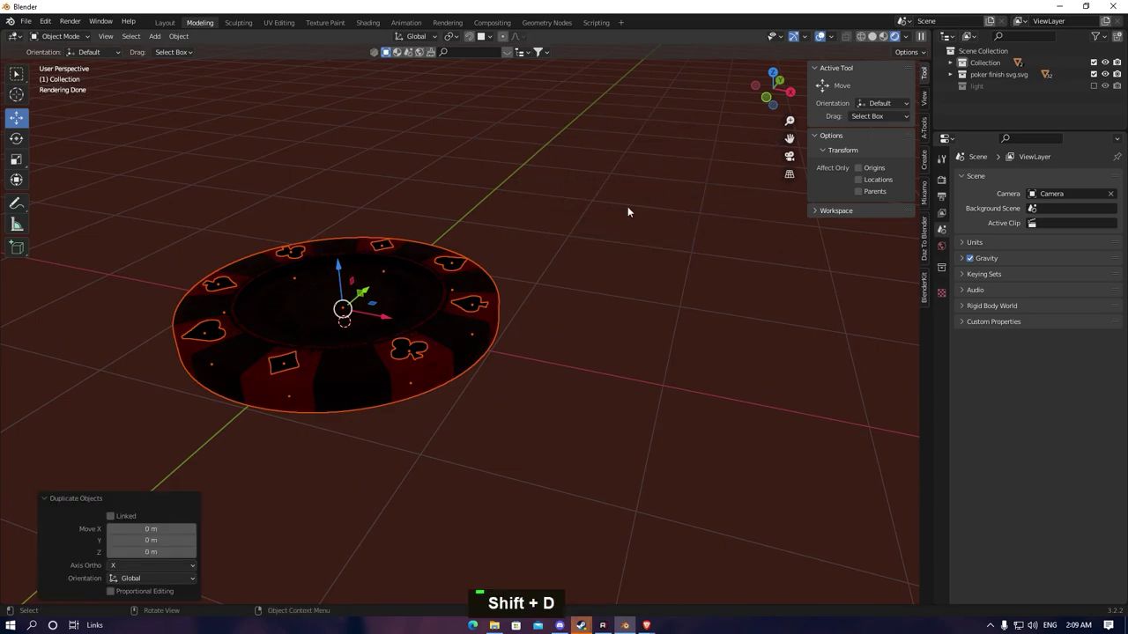
{"action": "key", "text": "l"}
Send the duplicate to a new collection named 'small'
{"action": "key", "text": "m"}
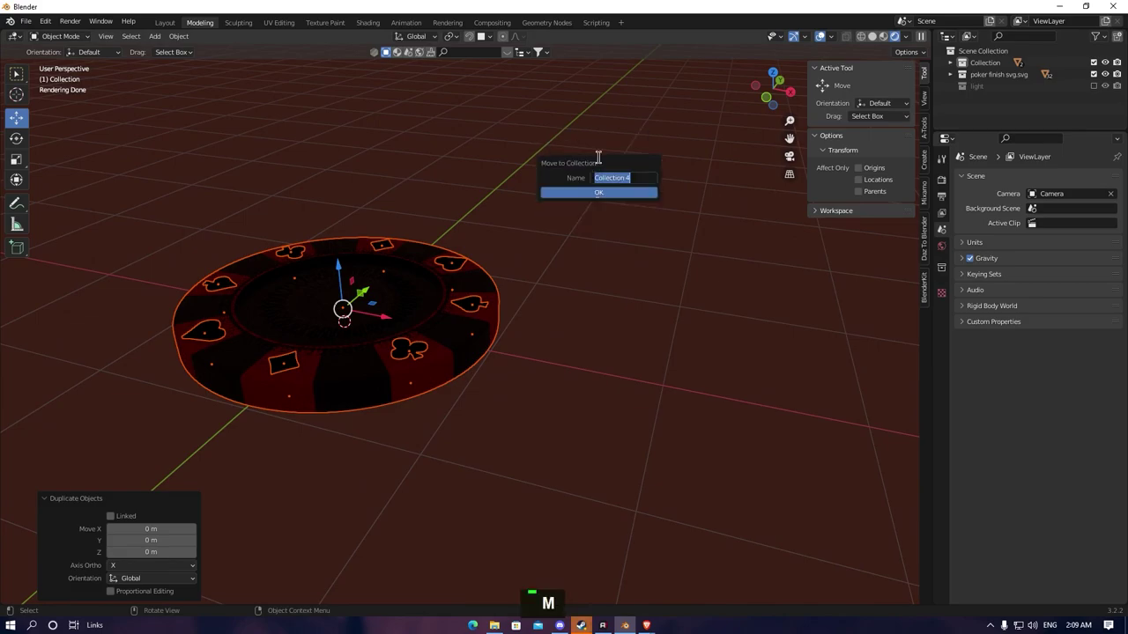
{"action": "key", "text": "s"}
{"action": "key", "text": "m"}
{"action": "key", "text": "a"}
{"action": "key", "text": "l"}
{"action": "key", "text": "l"}
{"action": "key", "text": "Return"}
{"action": "key", "text": "l"}
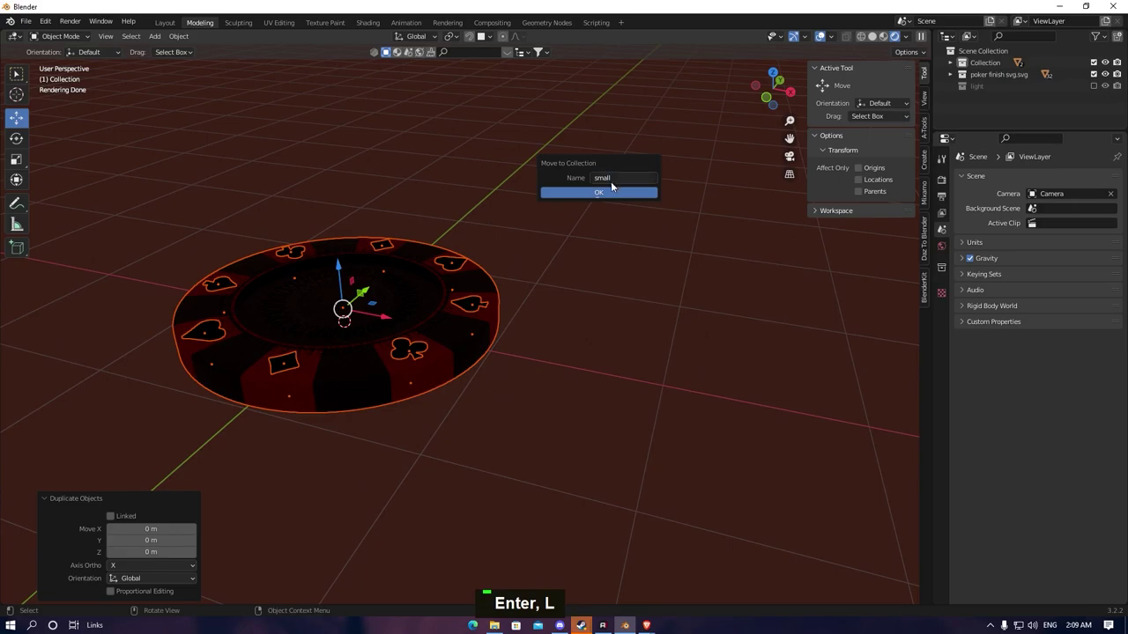
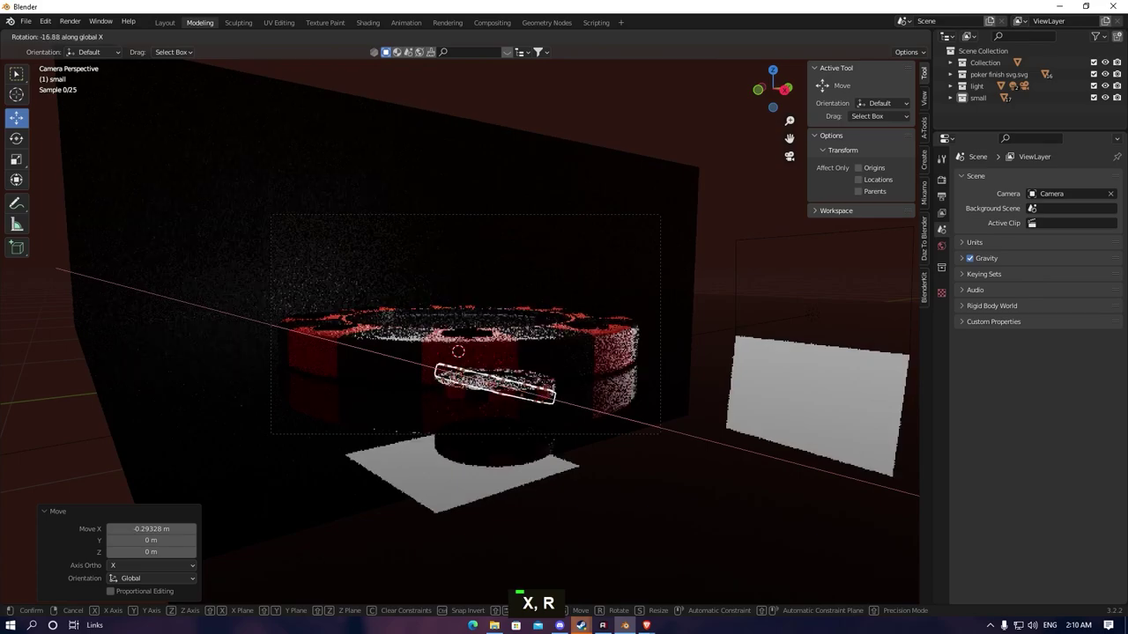
Stand the small chip upright with R X 90 and turn it around the vertical axis
{"action": "key", "text": "9"}
{"action": "key", "text": "Return"}
{"action": "key", "text": "r"}
{"action": "key", "text": "x"}
{"action": "key", "text": "z"}
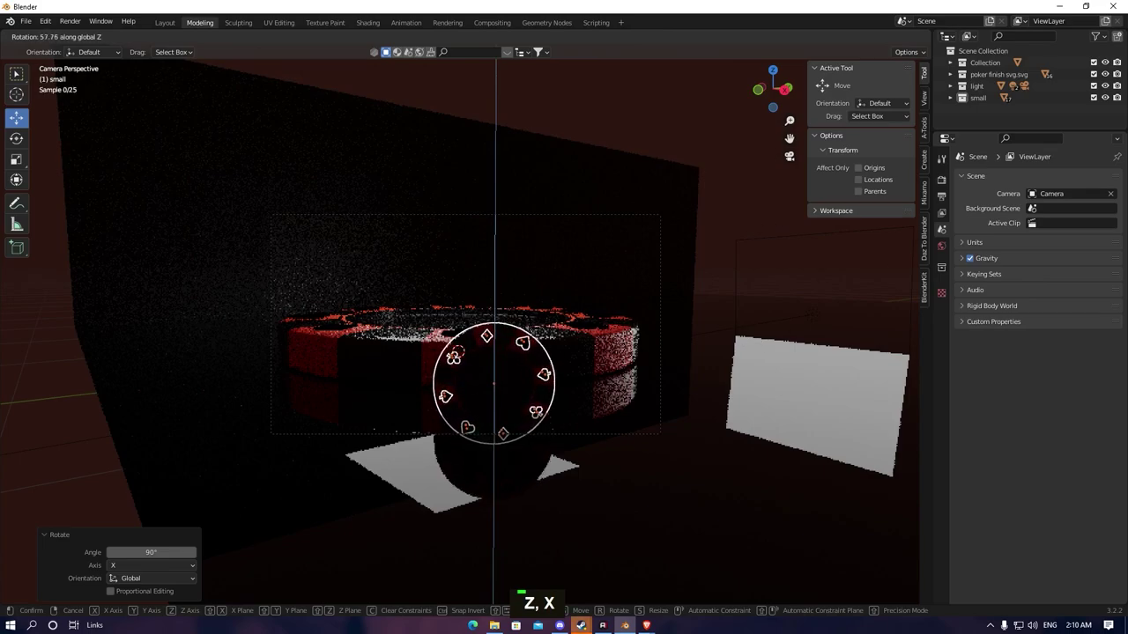
{"action": "key", "text": "g"}
{"action": "key", "text": "x"}
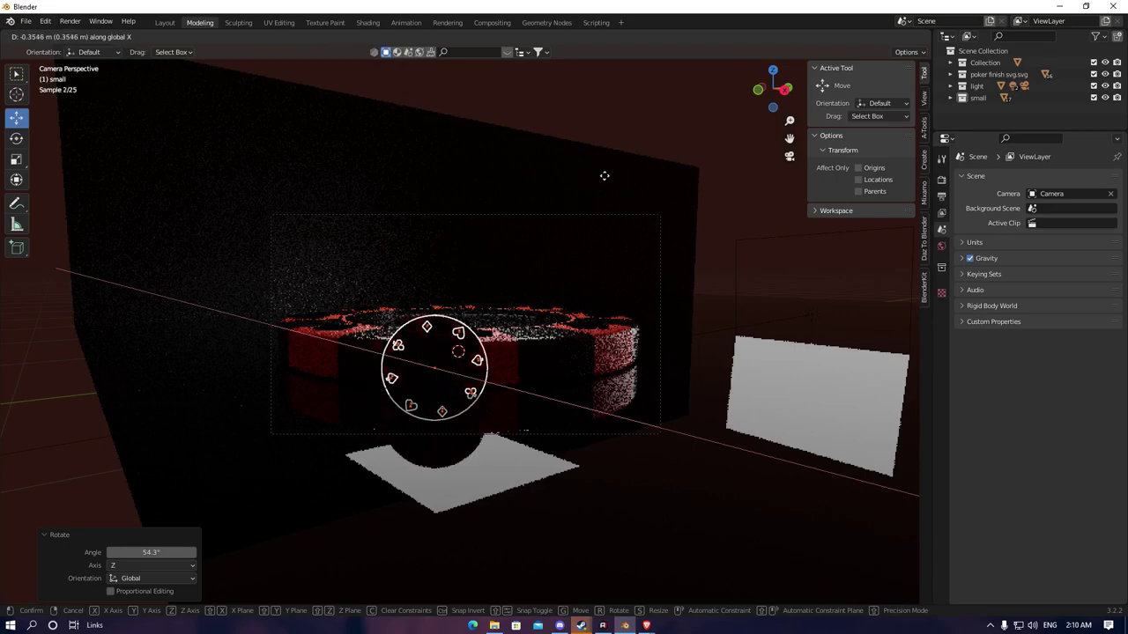
Move the small chip just left of the big chip and raise it to about 0.19 m
{"action": "key", "text": "g"}
{"action": "key", "text": "y"}
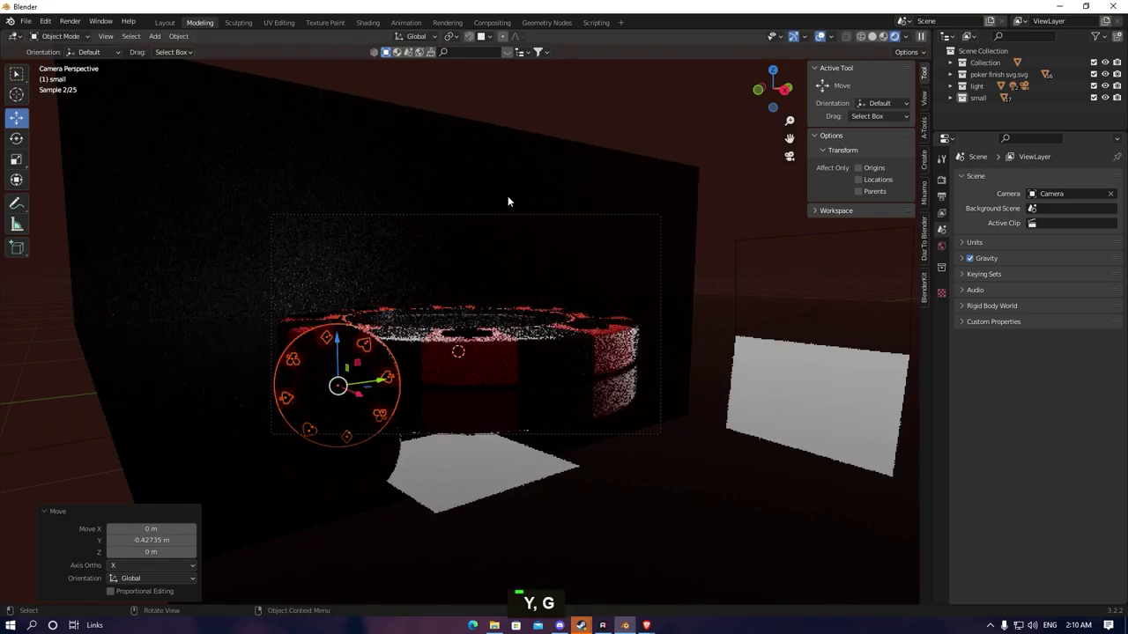
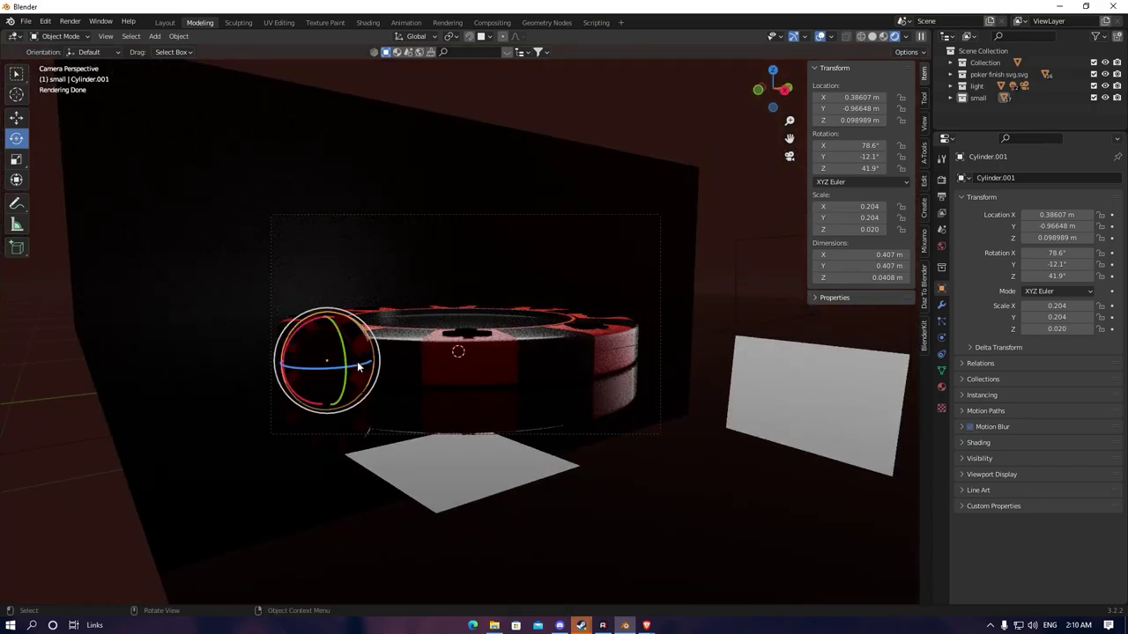
{"action": "key", "text": "g"}
{"action": "key", "text": "z"}
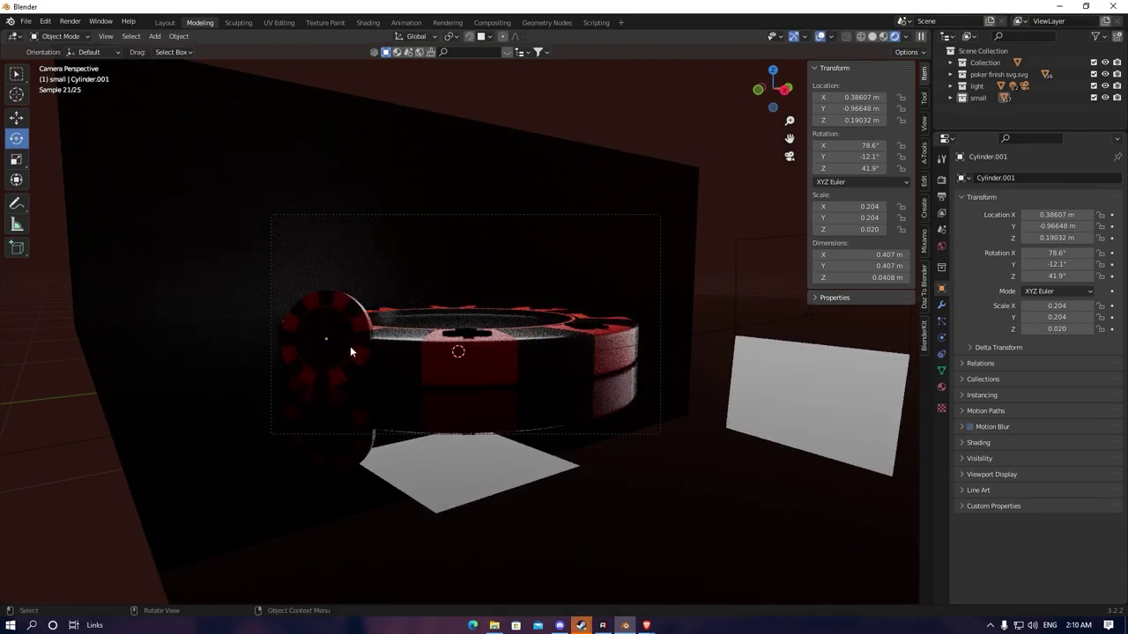
Add a spot light, move it to about -1.84 m on Y and tilt it toward the chips
{"action": "key", "text": "shift+a"}
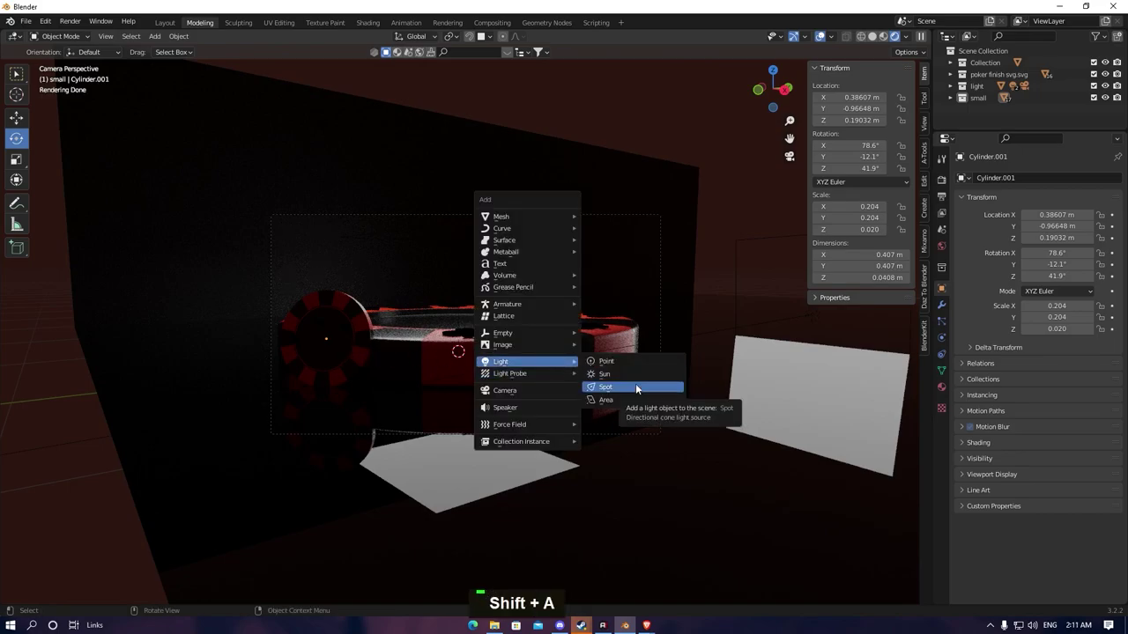
{"action": "key", "text": "g"}
{"action": "key", "text": "y"}
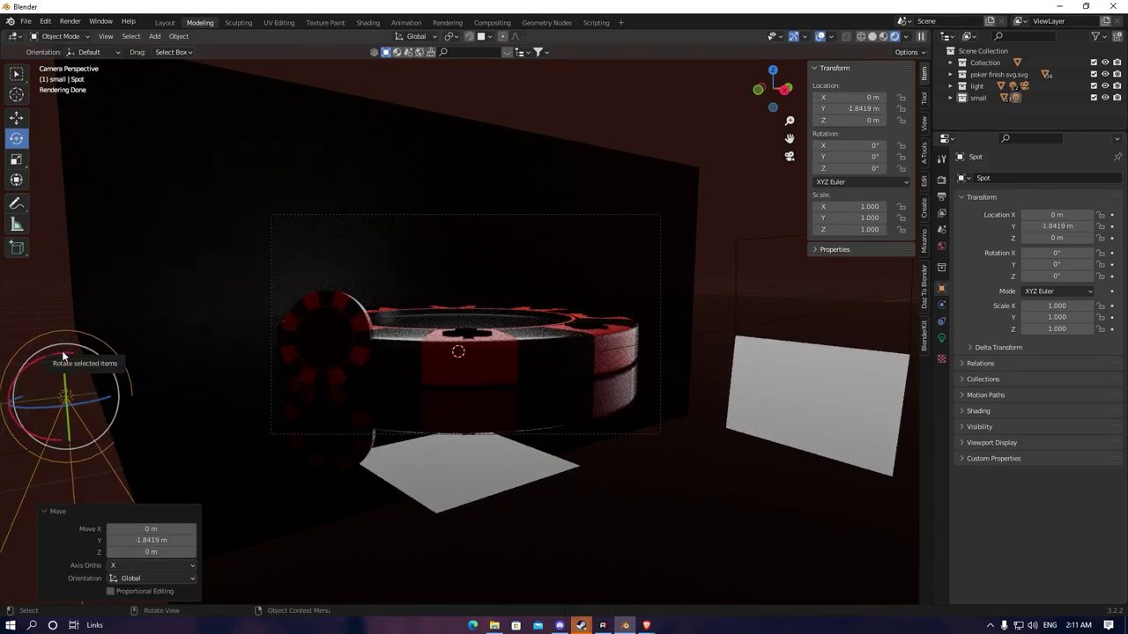
{"action": "key", "text": "r"}
{"action": "key", "text": "x"}
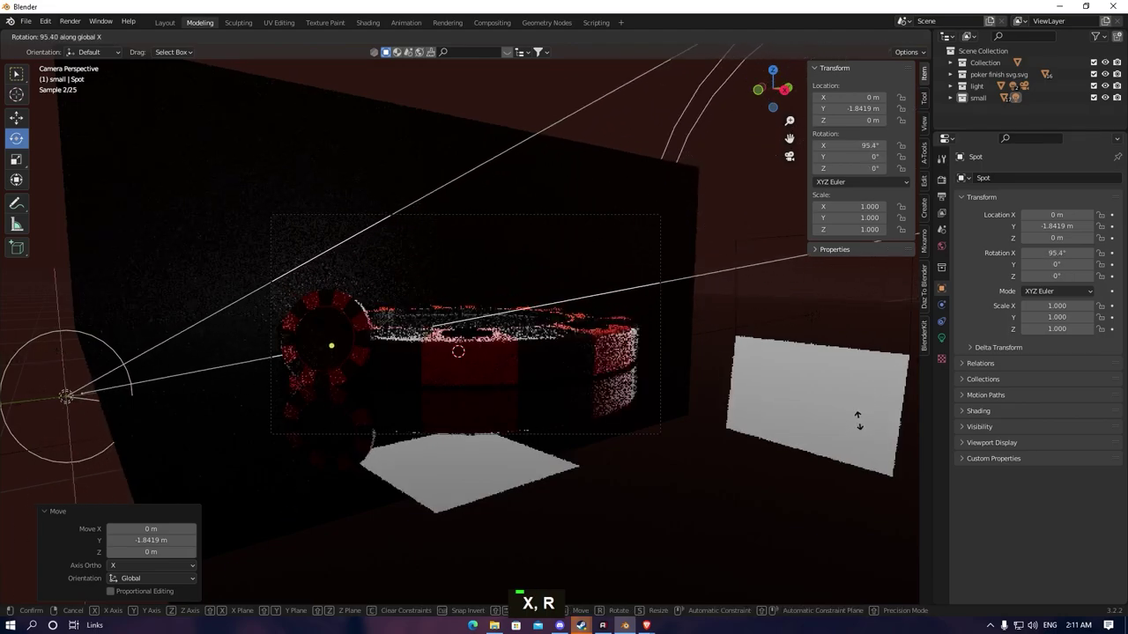
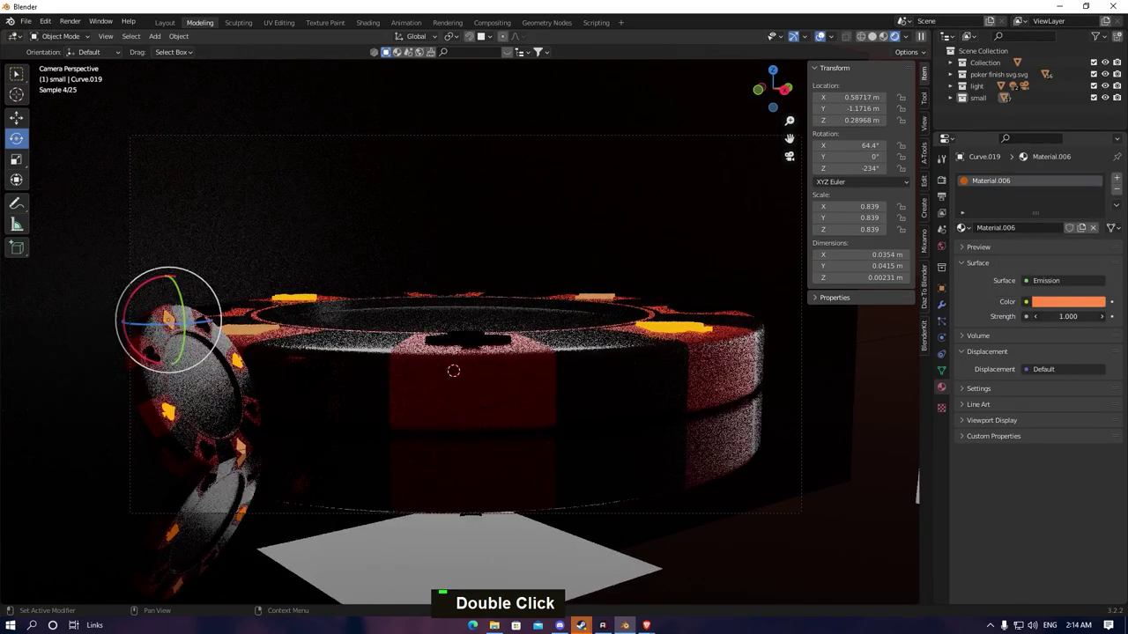
Give a small-chip suit symbol the orange Emission material at strength 5.2
{"action": "left_click_drag", "start_coordinate": [1031, 275], "coordinate": [205, 320]}
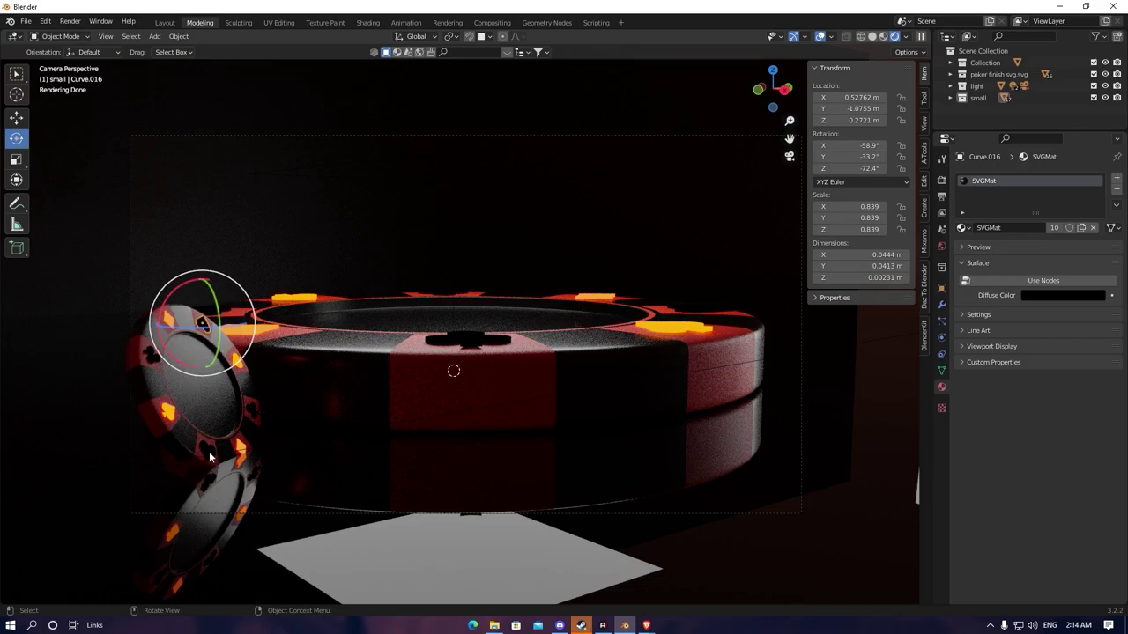